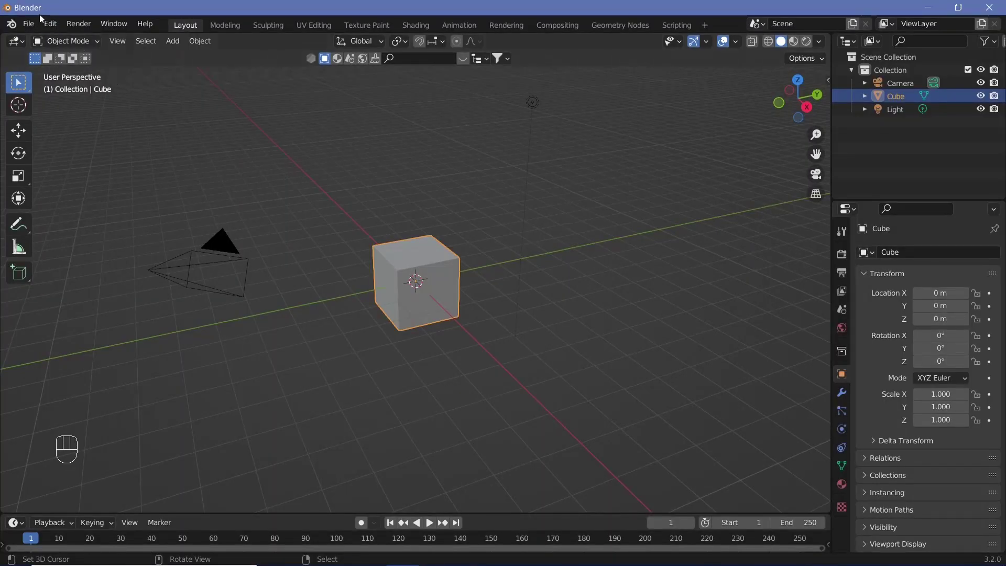
# Enable the Add Curve: Extra Objects and Add Mesh: Extra Objects add-ons after filtering for 'extra'.
pyautogui.moveTo(51, 28); pyautogui.dragTo(293, 83)
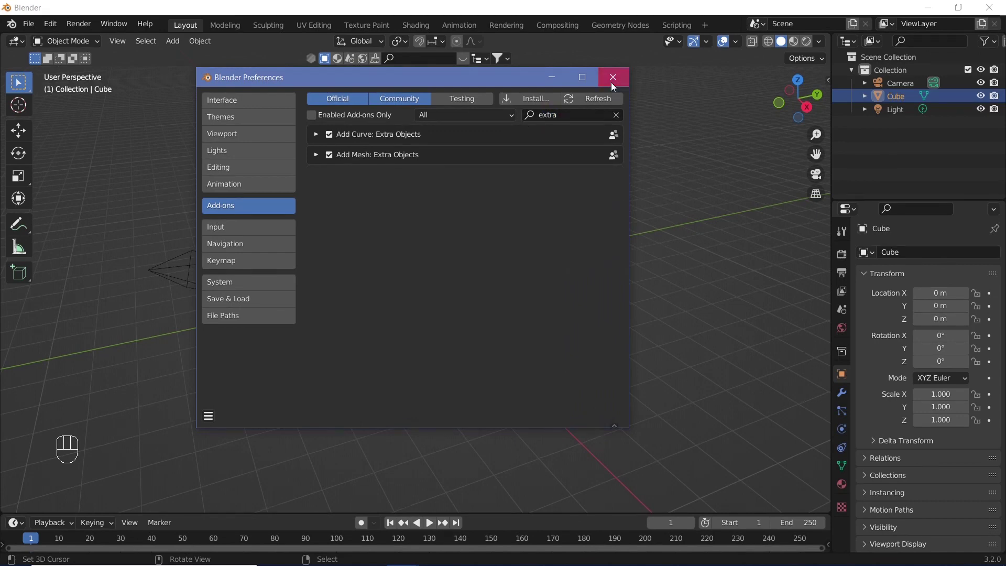
# Delete the default cube and add a Torus Knot curve set to a 2 x 1 knot at the origin.
pyautogui.press('x')
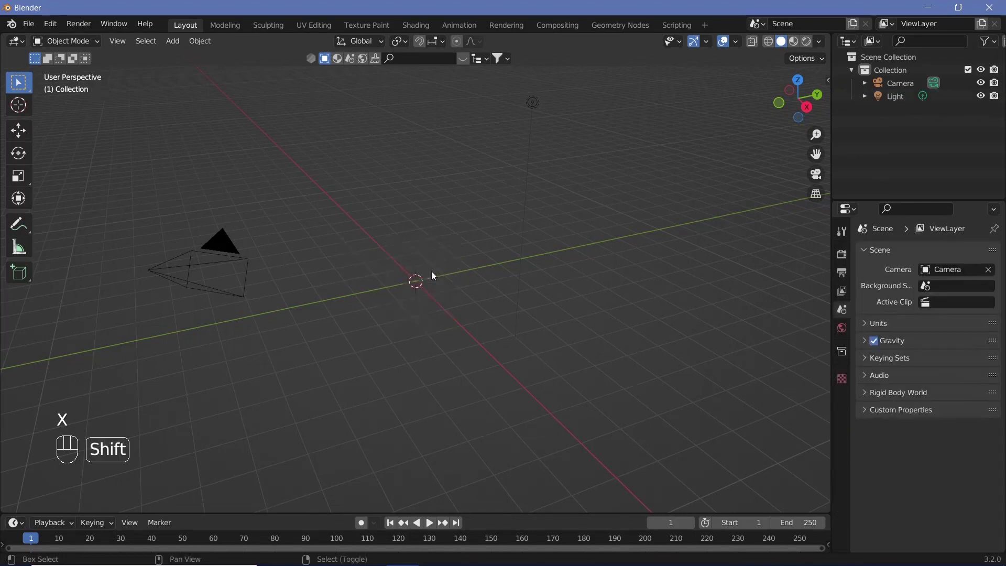
pyautogui.press('shift+a')
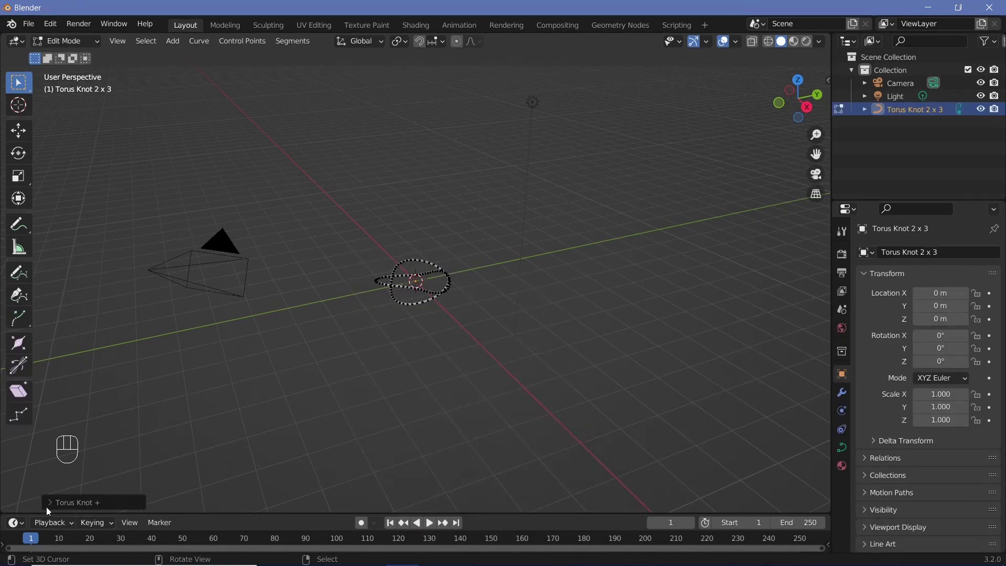
pyautogui.click(54, 507)
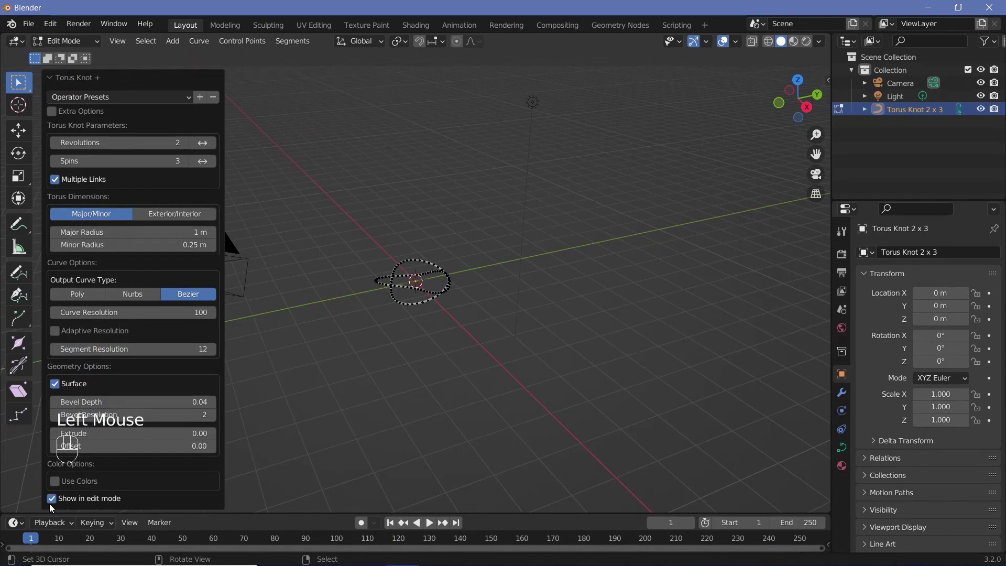
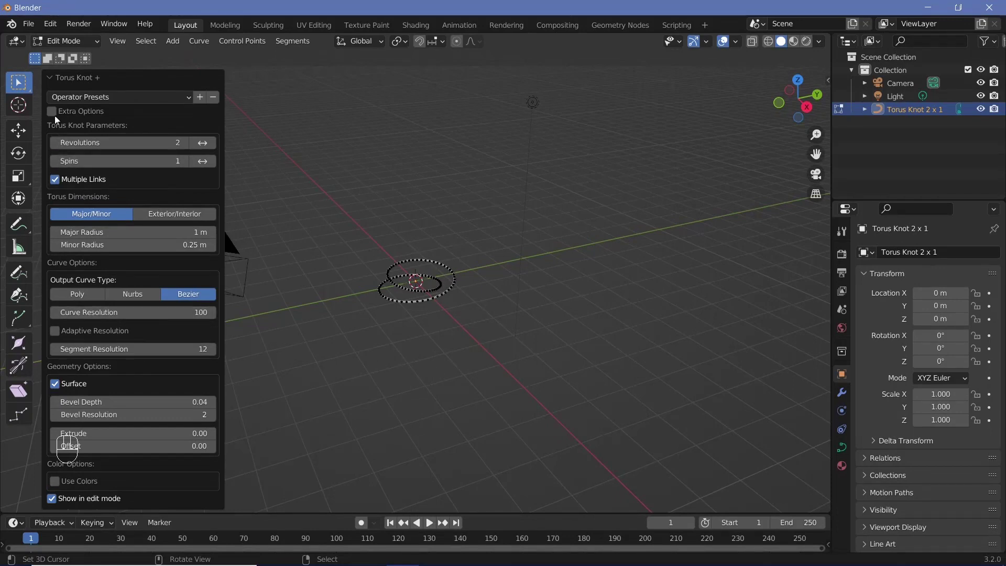
pyautogui.click(59, 118)
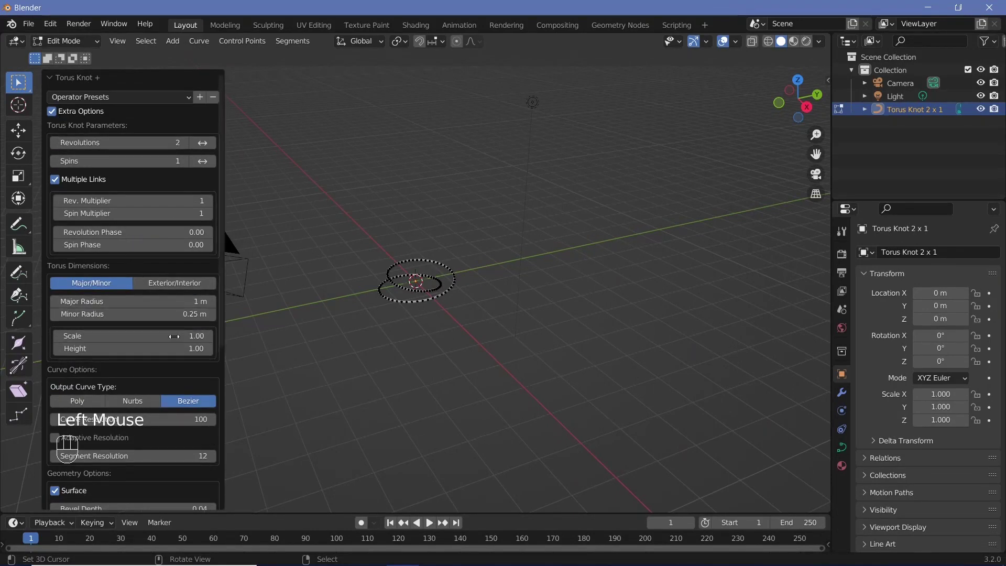
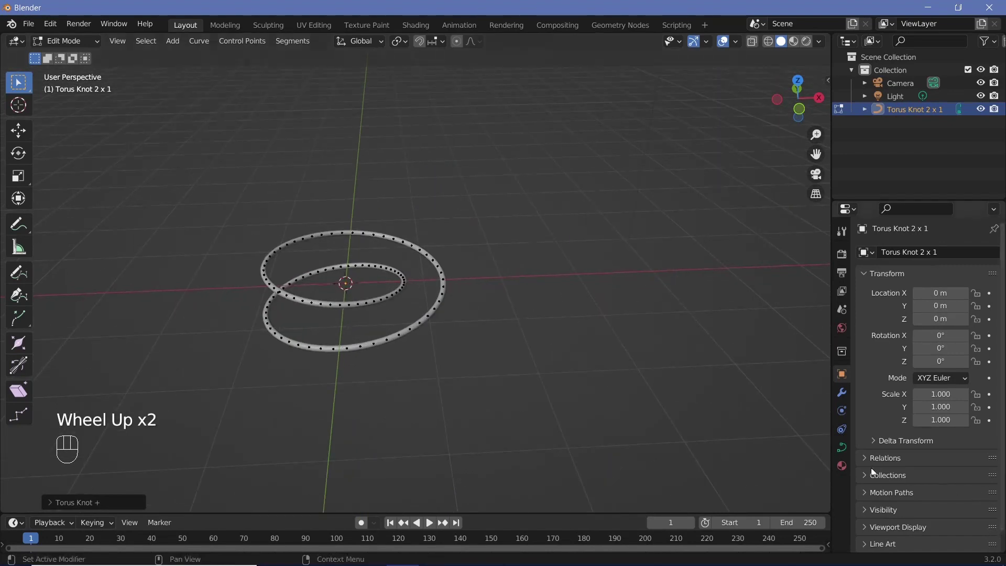
# In the knot's curve Geometry settings, set the Bevel Depth to 0 m so it becomes a thin curve.
pyautogui.click(838, 454)
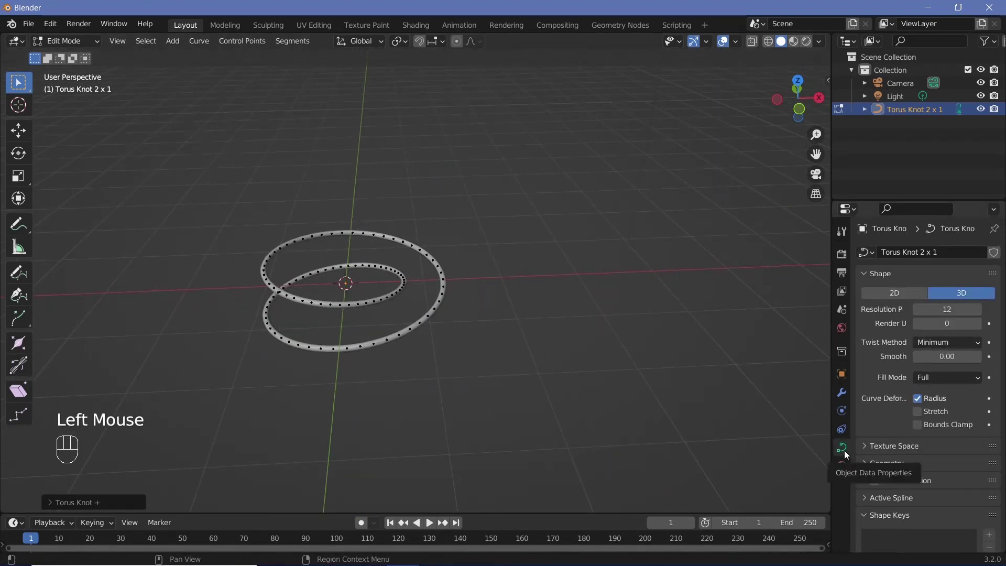
pyautogui.scroll(-3)
pyautogui.click(865, 417)
pyautogui.scroll(-3)
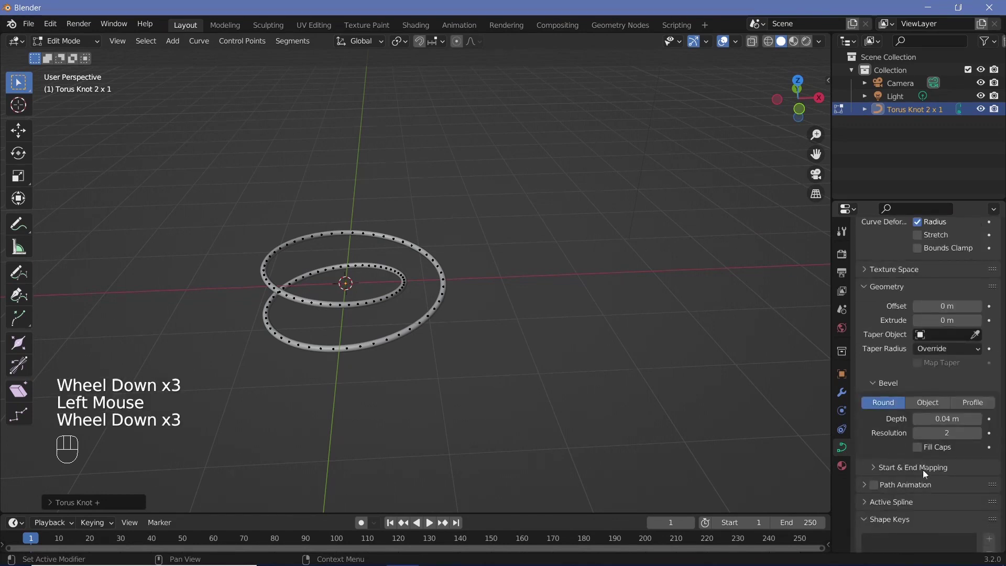
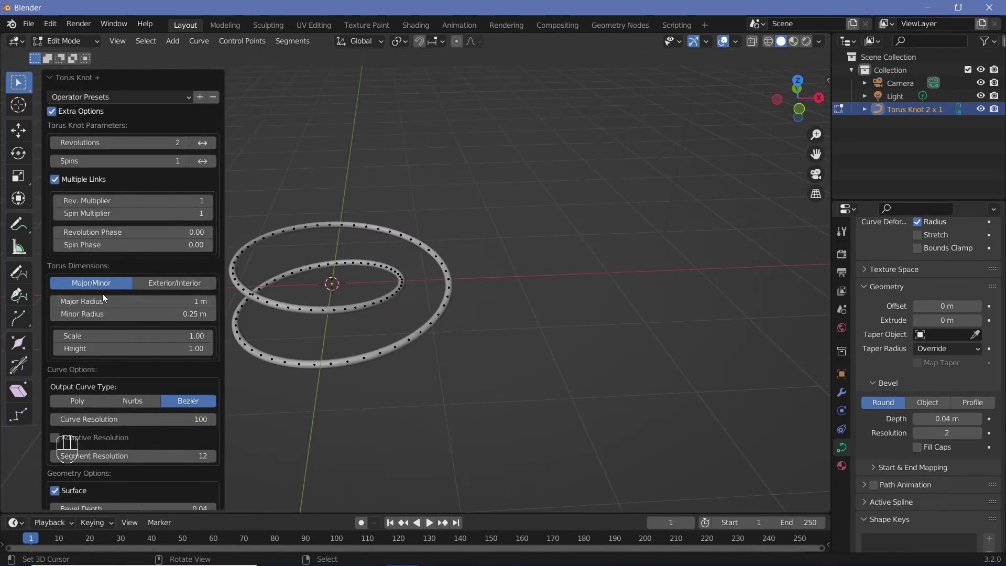
pyautogui.click(174, 286)
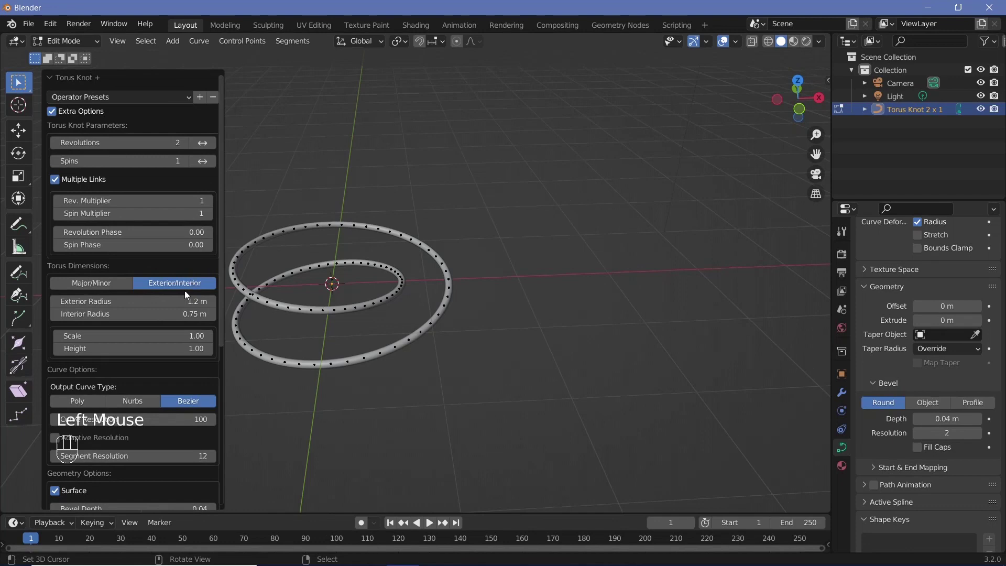
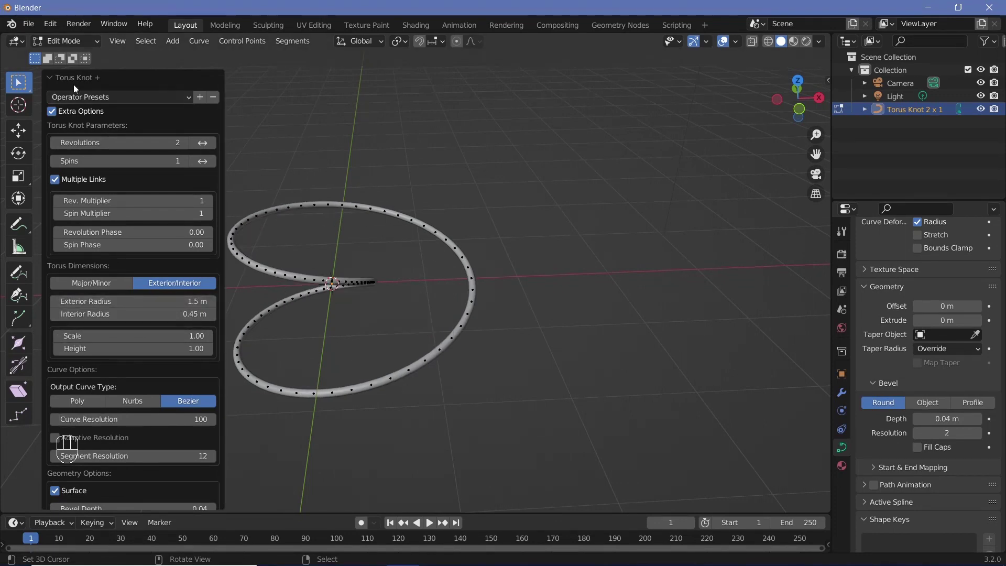
pyautogui.click(60, 82)
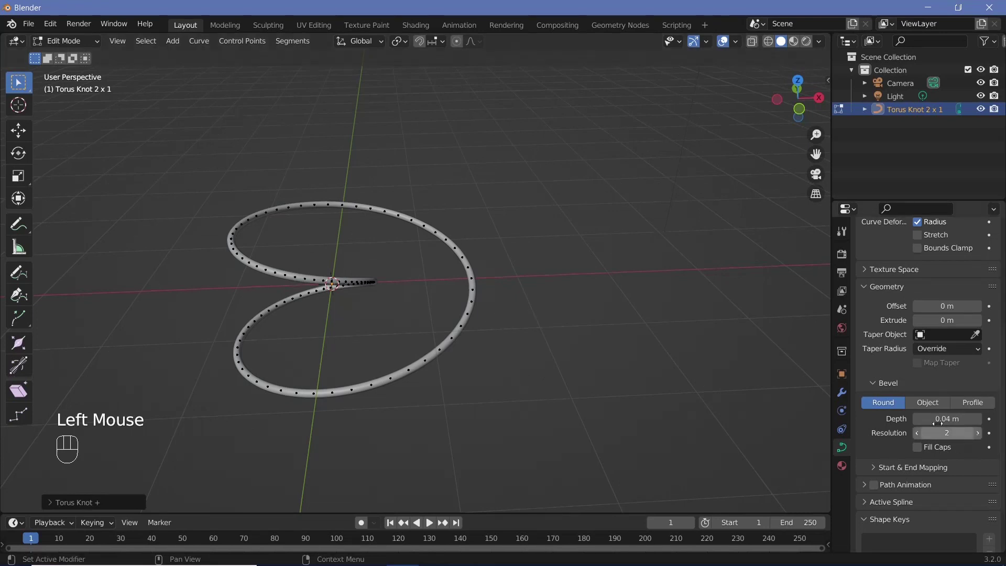
pyautogui.press('Tab')
pyautogui.press('r')
pyautogui.press('x')
pyautogui.click(563, 199)
pyautogui.scroll(-3)
pyautogui.middleClick(454, 323)
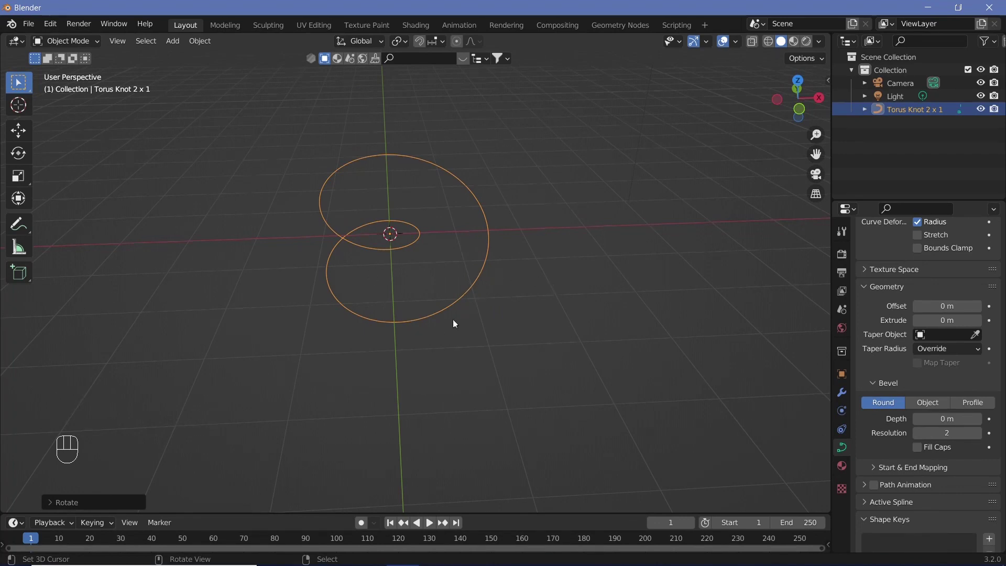
# Add a cylinder mesh to the scene.
pyautogui.moveTo(559, 294); pyautogui.dragTo(516, 292)
pyautogui.press('shift+a')
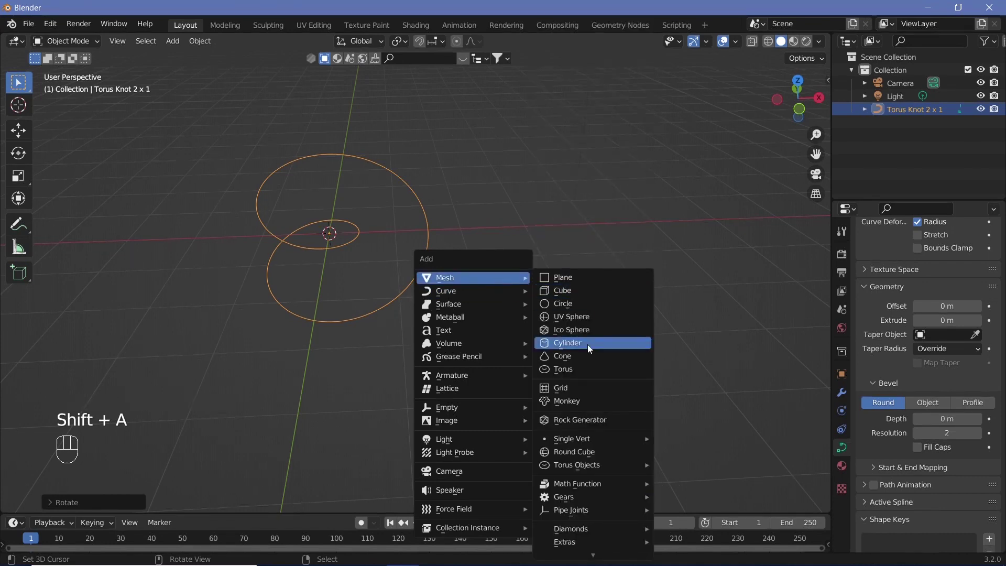
pyautogui.press('r')
pyautogui.press('y')
pyautogui.rightClick(480, 251)
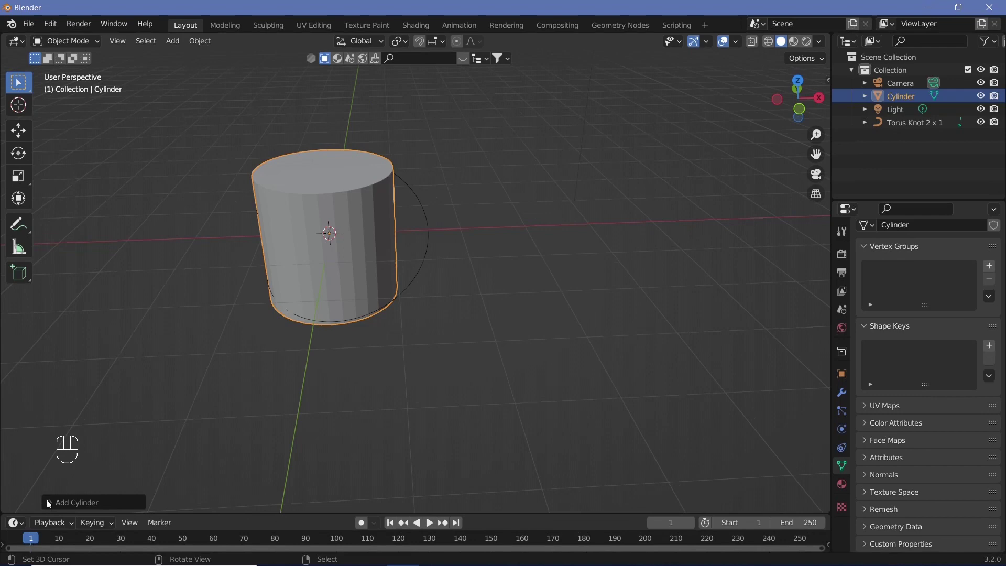
pyautogui.click(54, 505)
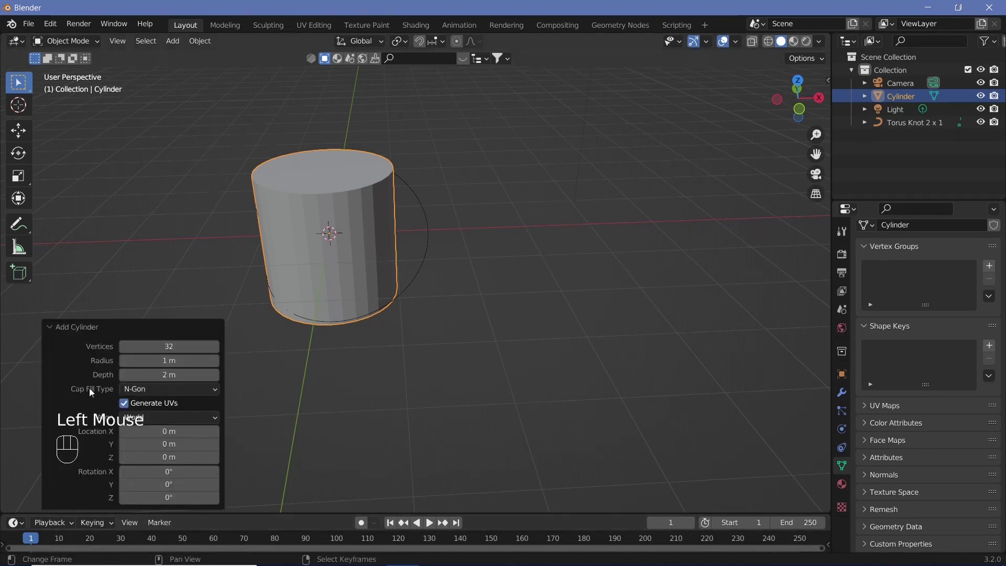
pyautogui.moveTo(160, 392); pyautogui.dragTo(160, 406)
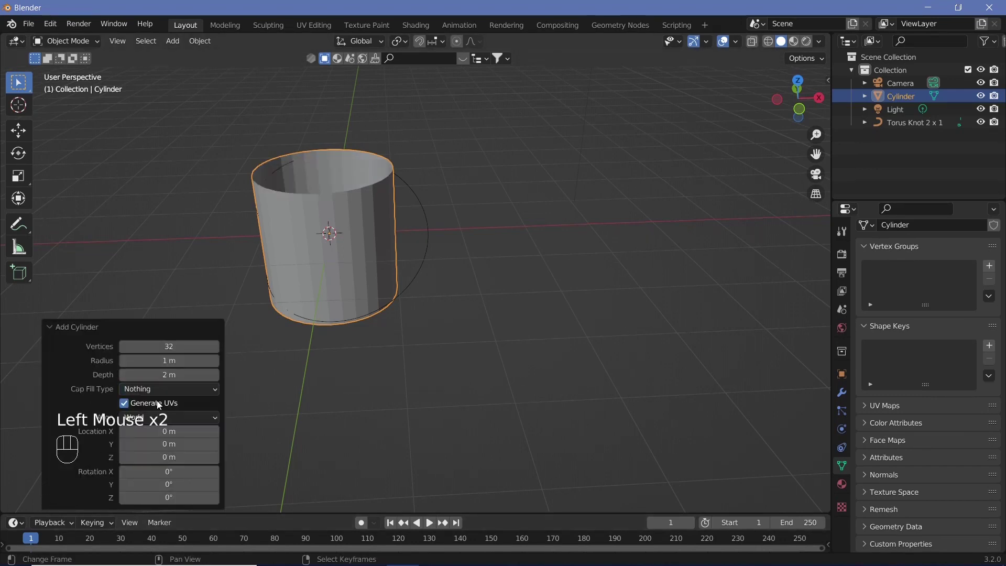
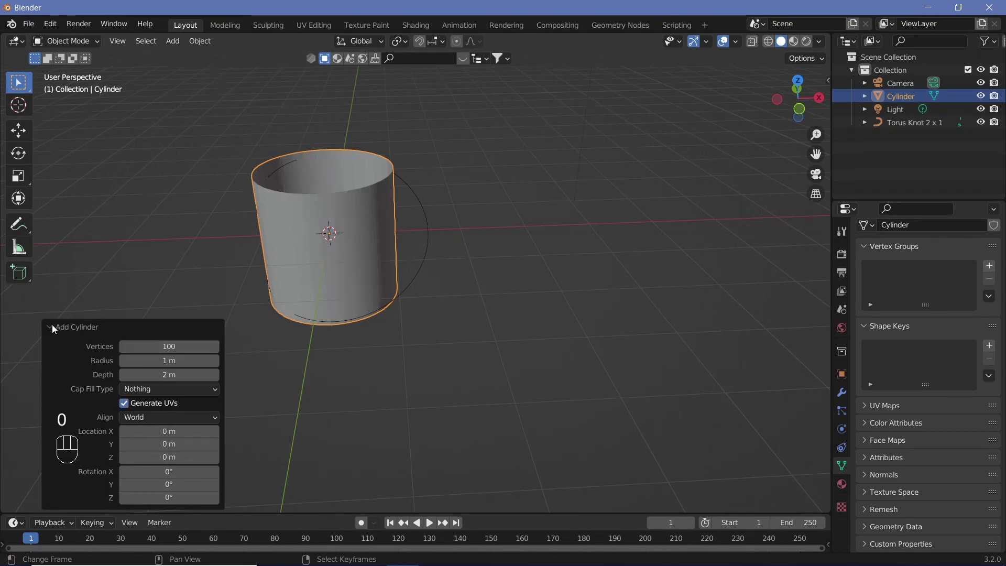
pyautogui.click(57, 327)
# Rotate the cylinder 90° about Y onto its side and scale it by 20 along X into a long rod.
pyautogui.press('r')
pyautogui.press('y')
pyautogui.press('9')
pyautogui.press('0')
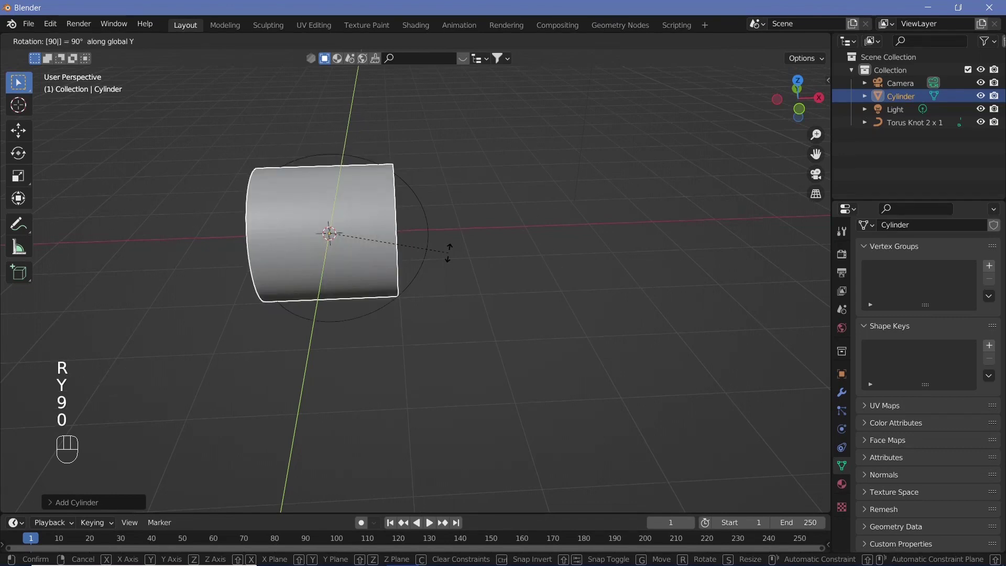
pyautogui.press('Return')
pyautogui.press('s')
pyautogui.press('x')
pyautogui.press('2')
pyautogui.press('0')
pyautogui.press('Return')
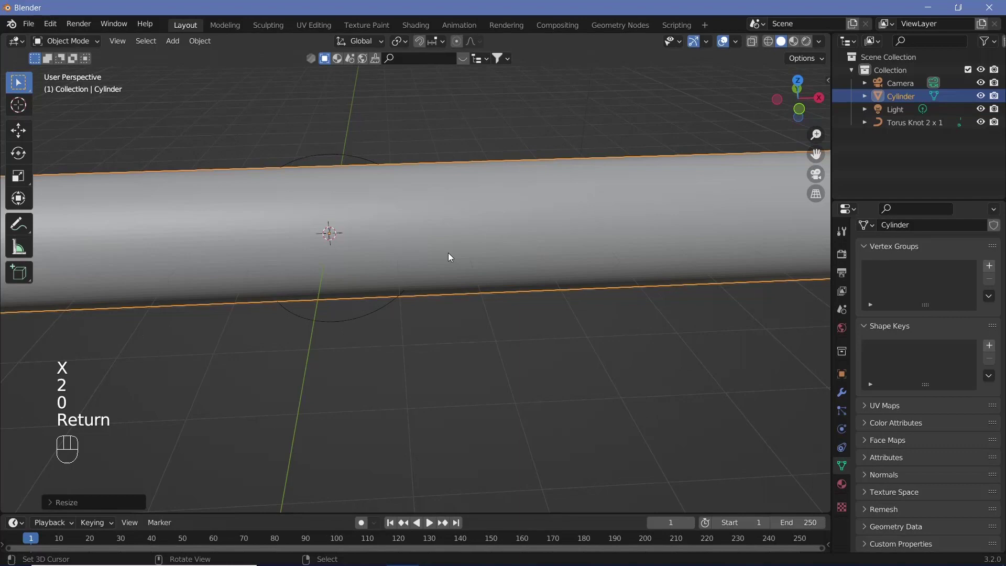
# Apply the cylinder's scale so it reads 1 while staying 40 m long, checked in the Item sidebar.
pyautogui.scroll(-3)
pyautogui.scroll(3)
pyautogui.press('n')
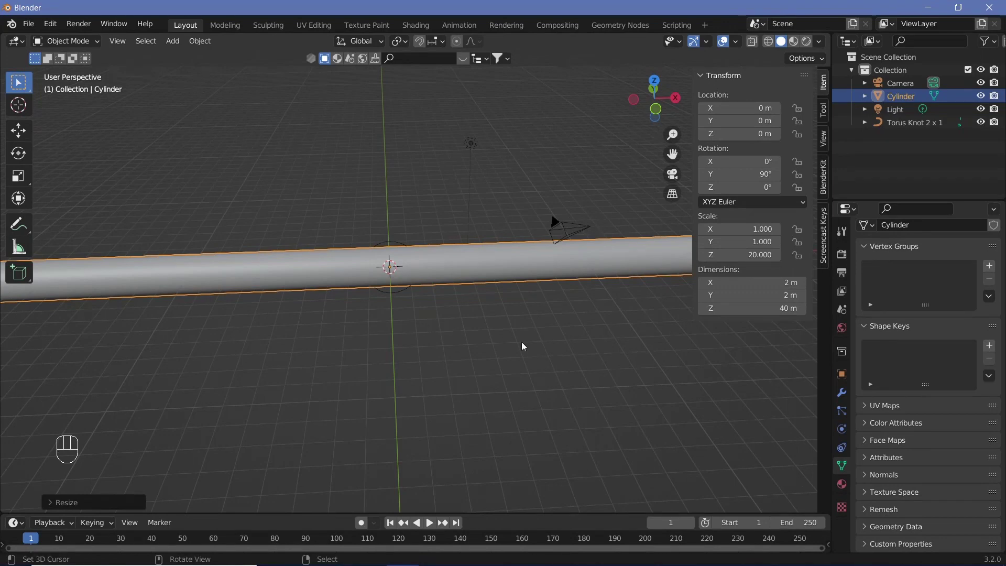
pyautogui.press('ctrl+a')
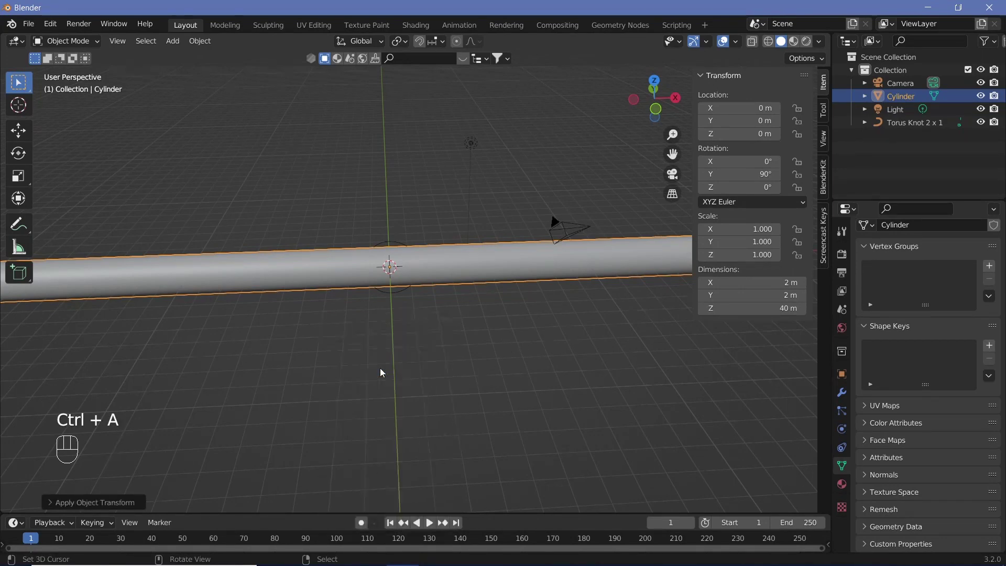
pyautogui.press('n')
pyautogui.scroll(3)
pyautogui.scroll(-3)
# In Edit Mode add loop cuts along the rod, then with X-Ray on box-select the end cap and delete its edges.
pyautogui.middleClick(320, 334)
pyautogui.moveTo(344, 335); pyautogui.dragTo(496, 359)
pyautogui.press('Tab')
pyautogui.click(56, 48)
pyautogui.click(122, 45)
pyautogui.press('KP_1')
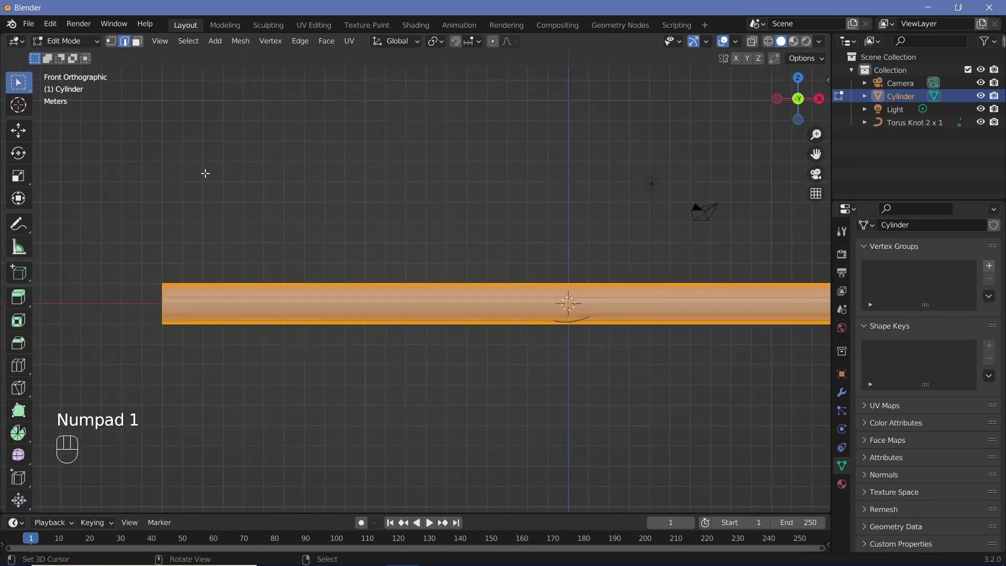
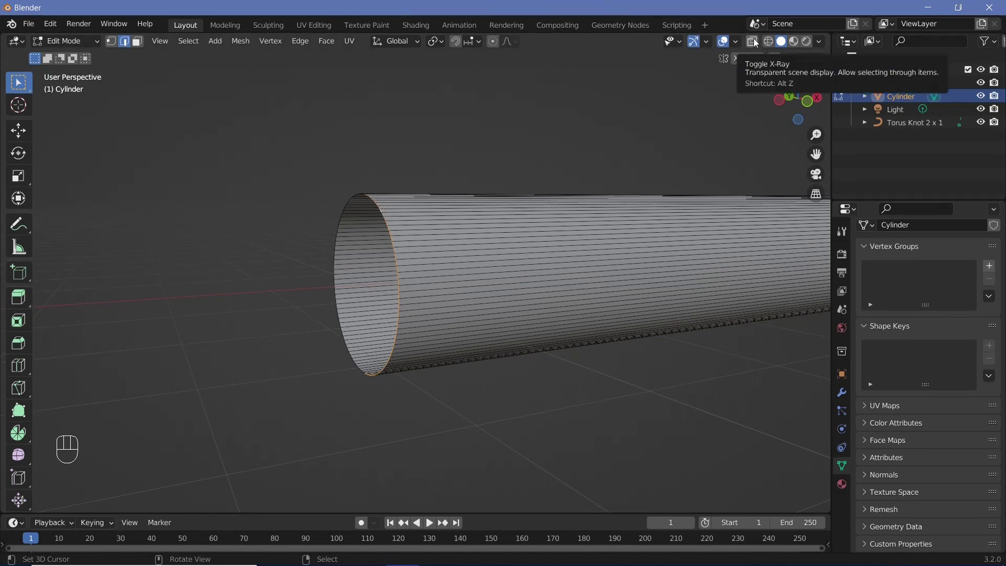
pyautogui.click(758, 42)
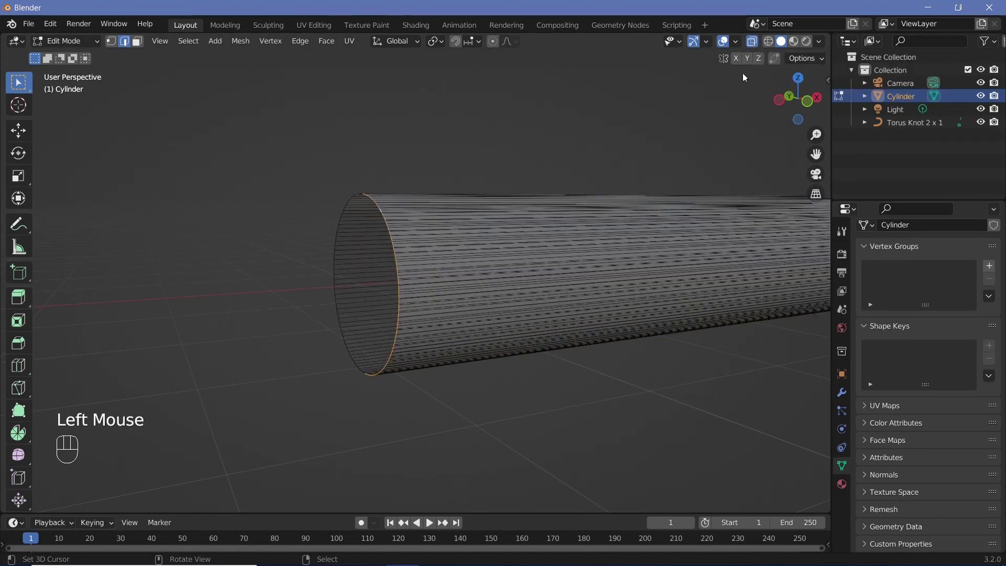
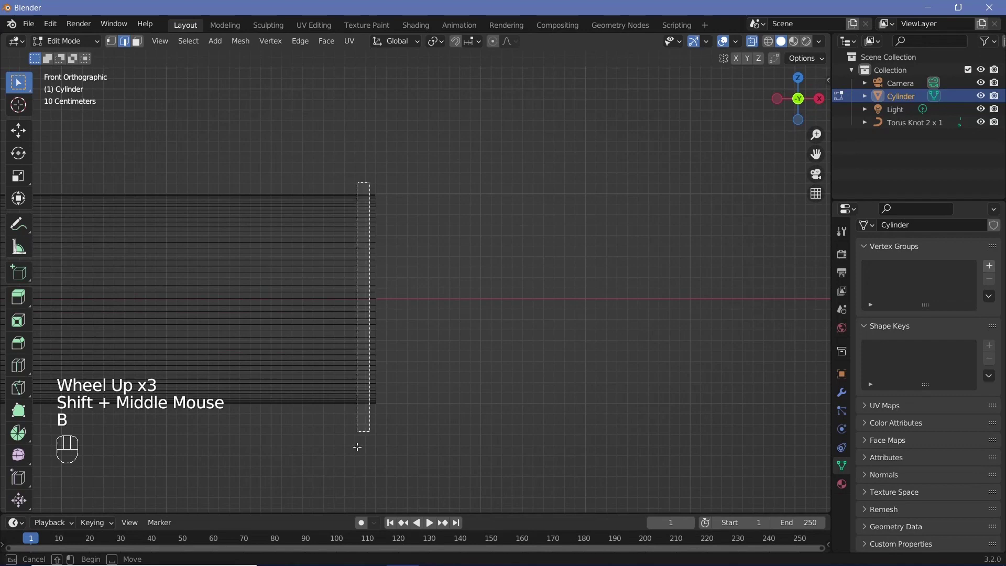
pyautogui.press('x')
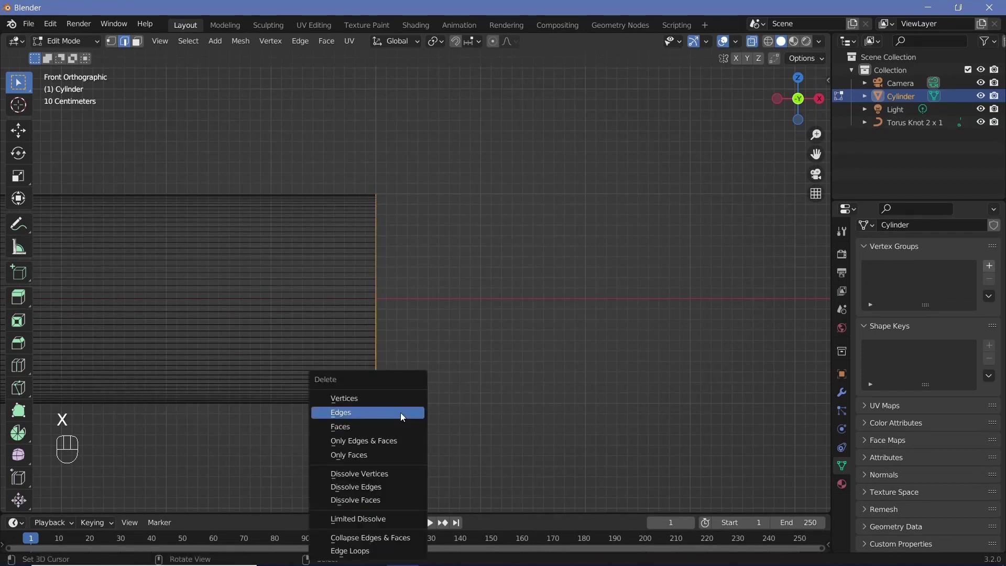
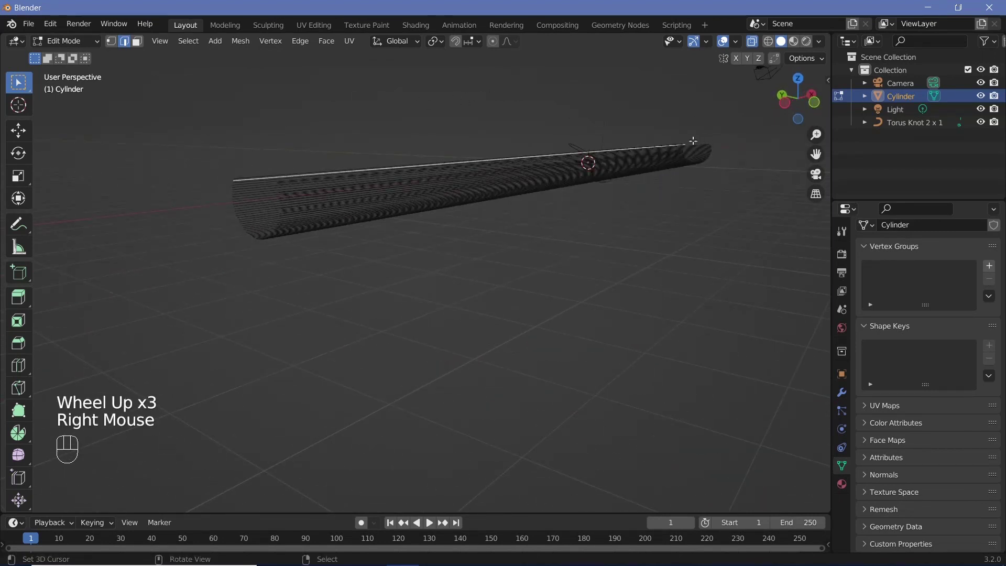
# Back in Object Mode, add a Subdivision Surface modifier to the cylinder and apply it.
pyautogui.press('Tab')
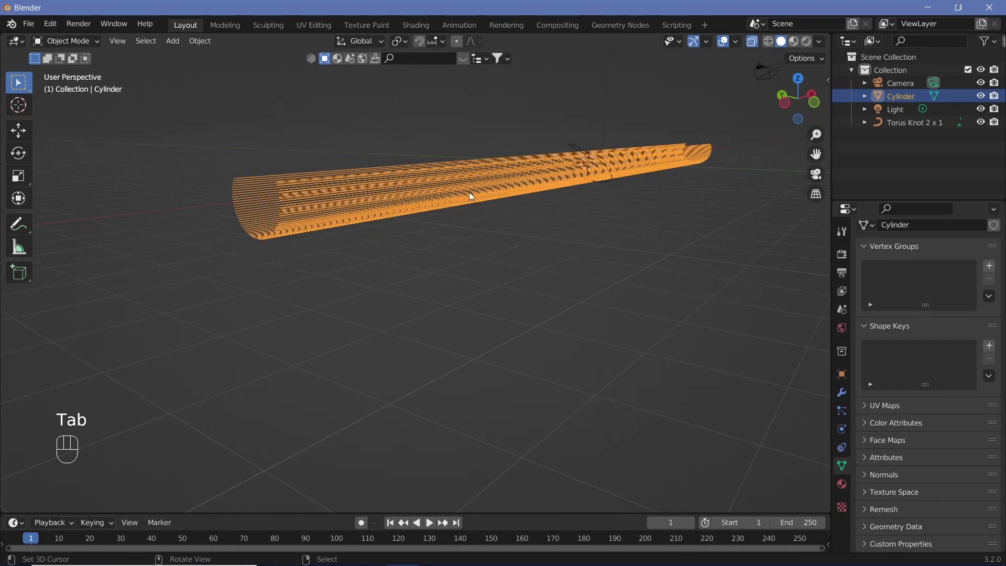
pyautogui.press('Tab')
pyautogui.press('Tab')
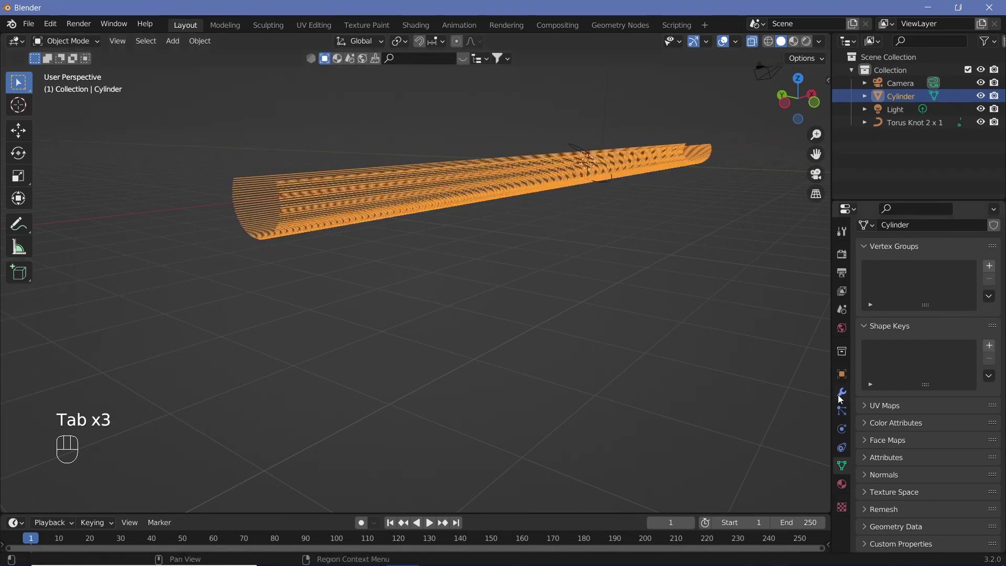
pyautogui.click(842, 398)
pyautogui.moveTo(897, 261); pyautogui.dragTo(775, 488)
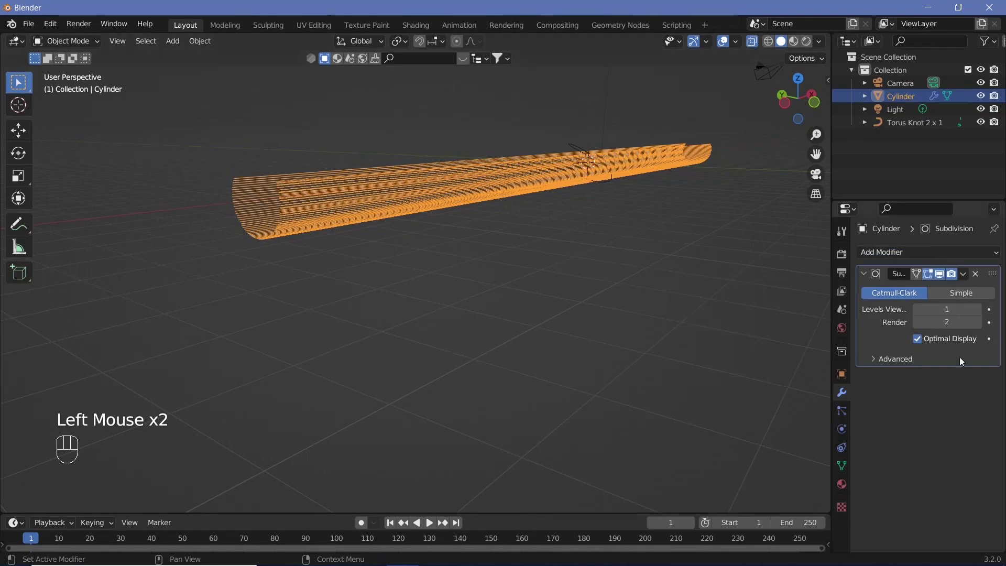
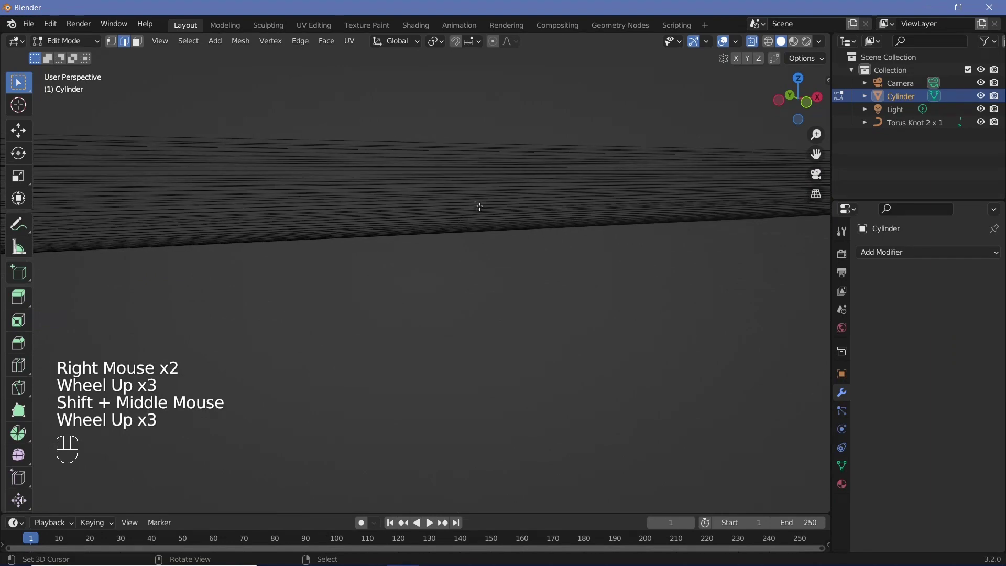
pyautogui.scroll(-3)
# Add a Curve modifier to the cylinder, to be targeted at Torus Knot 2 x 1 with deform axis X.
pyautogui.press('Tab')
pyautogui.moveTo(874, 257); pyautogui.dragTo(969, 295)
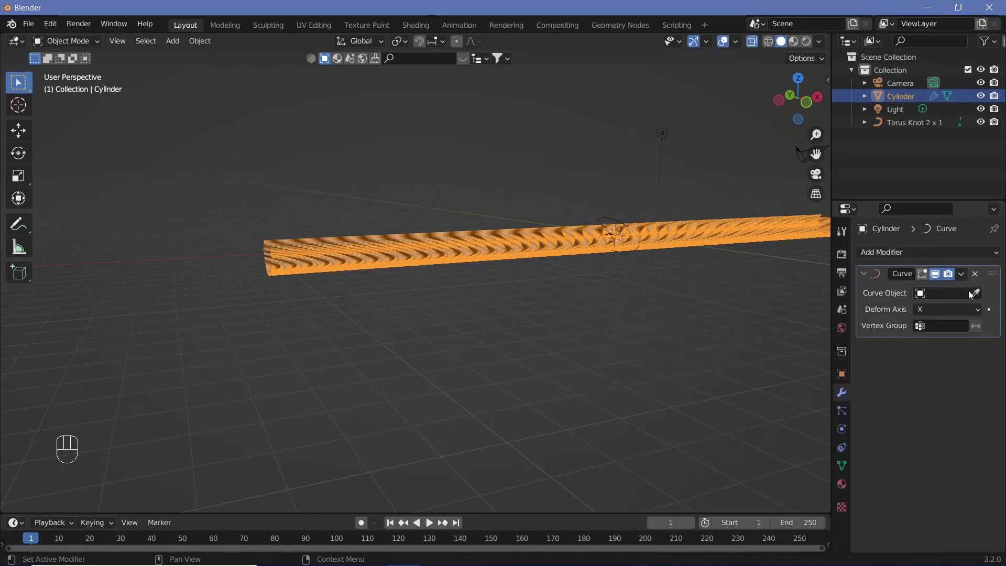
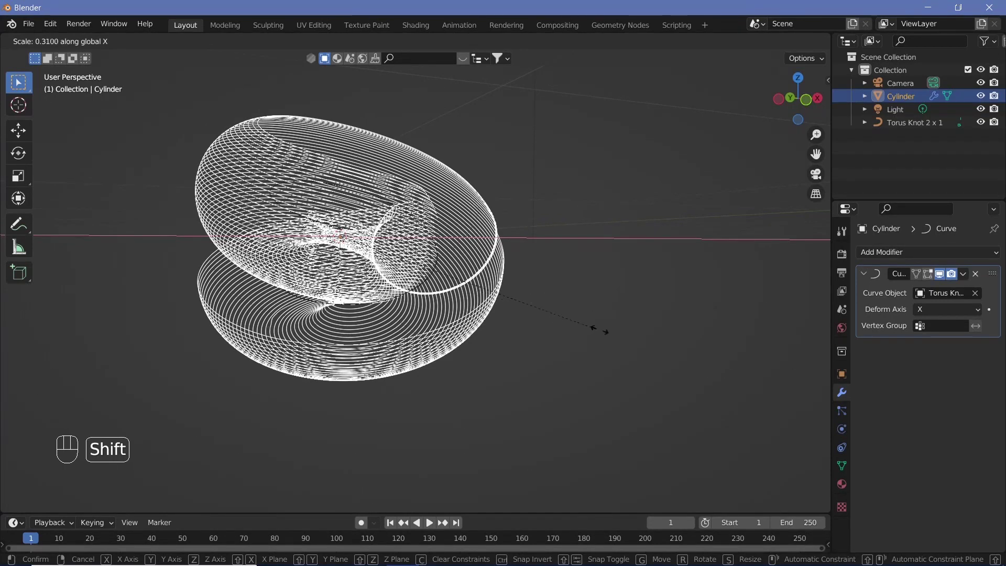
# Slide the bent tube along the X axis so it follows the knot's loops.
pyautogui.click(518, 246)
pyautogui.moveTo(506, 248); pyautogui.dragTo(394, 299)
pyautogui.scroll(3)
pyautogui.moveTo(546, 182); pyautogui.dragTo(383, 391)
pyautogui.scroll(3)
pyautogui.middleClick(388, 386)
pyautogui.middleClick(450, 195)
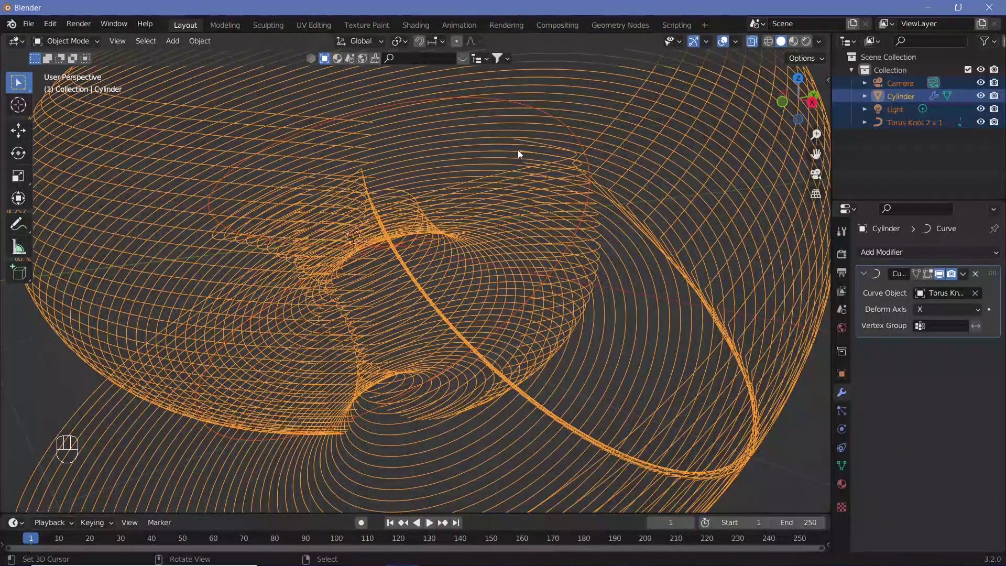
pyautogui.rightClick(520, 264)
pyautogui.scroll(-3)
pyautogui.press('s')
pyautogui.press('x')
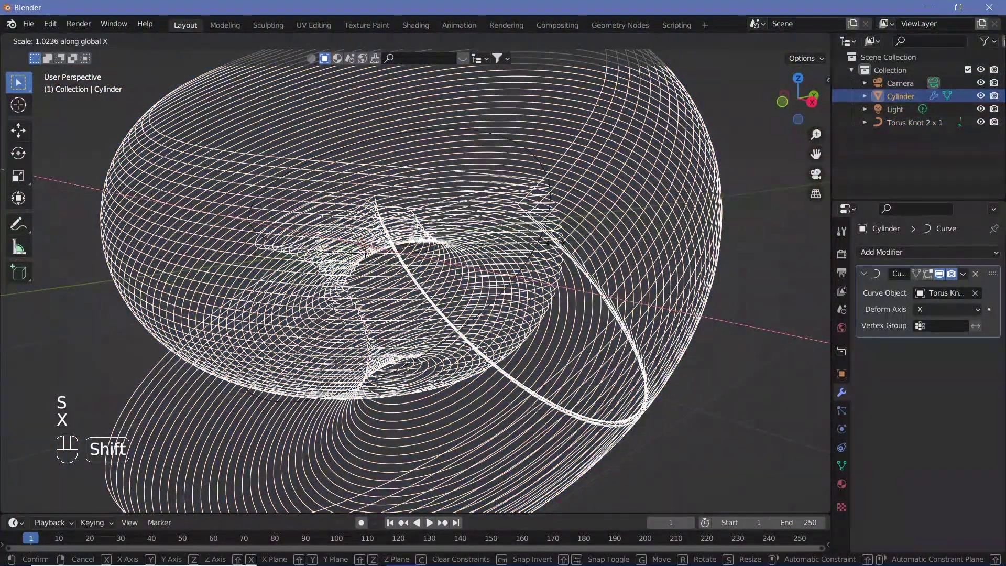
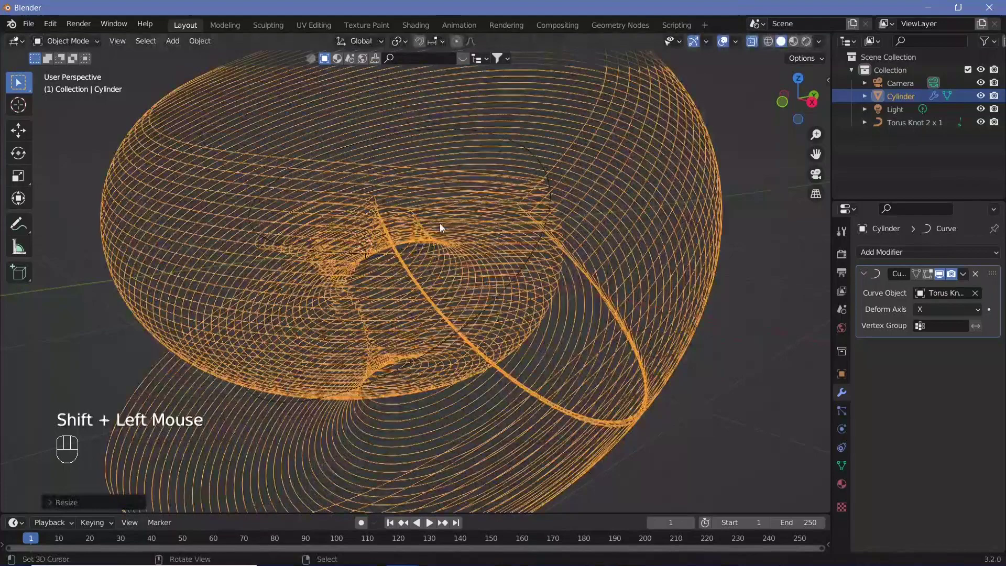
pyautogui.moveTo(447, 249); pyautogui.dragTo(488, 230)
pyautogui.moveTo(529, 242); pyautogui.dragTo(616, 267)
# Scale the tube (excluding X) so it wraps most of the way around the torus knot, and inspect the result.
pyautogui.press('s')
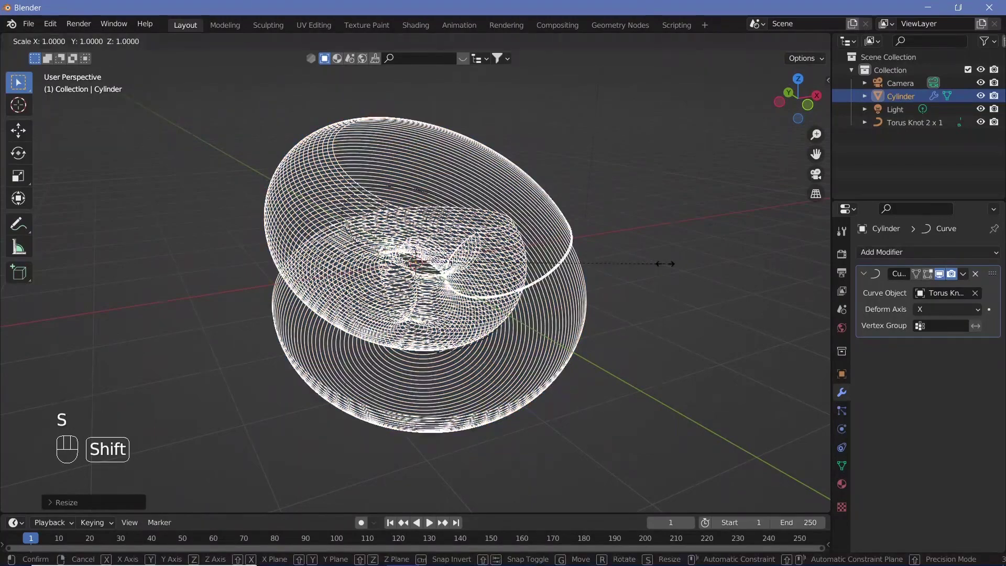
pyautogui.press('shift+x')
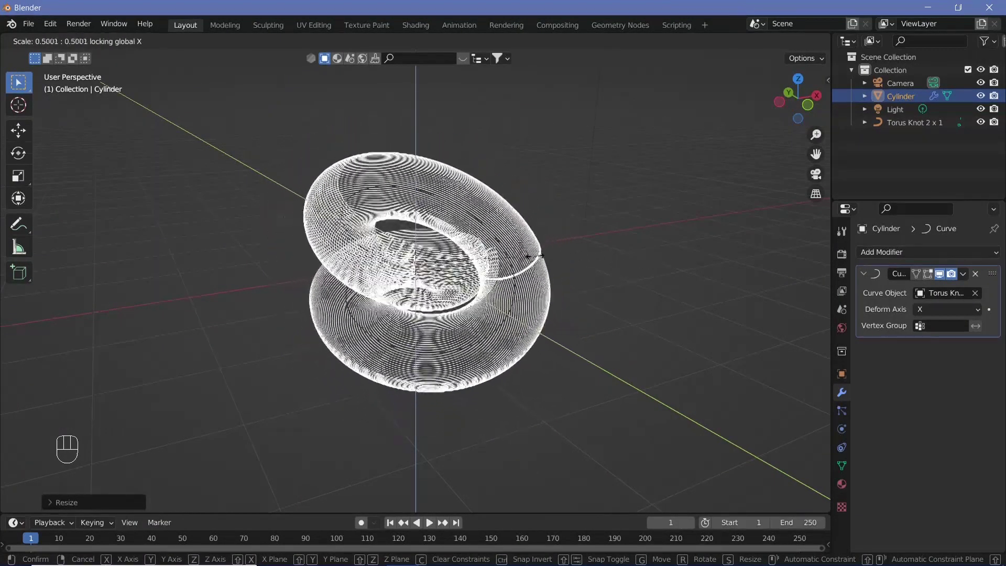
pyautogui.click(555, 293)
pyautogui.scroll(3)
pyautogui.moveTo(534, 297); pyautogui.dragTo(417, 290)
pyautogui.scroll(3)
pyautogui.moveTo(531, 311); pyautogui.dragTo(614, 270)
pyautogui.middleClick(595, 235)
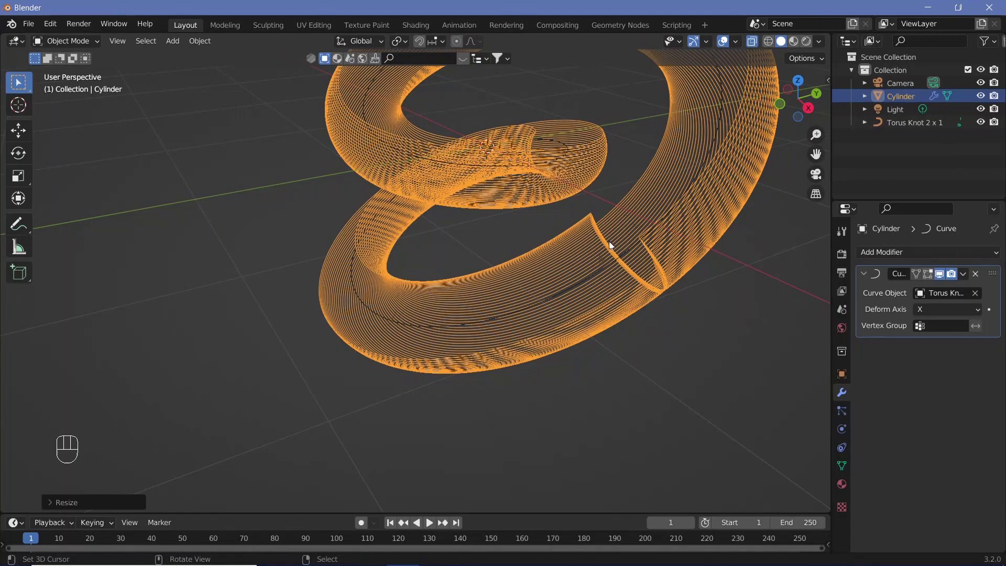
# Select Torus Knot 2 x 1 and set its curve Twist Method to Z-Up so the tube follows smoothly.
pyautogui.moveTo(616, 248); pyautogui.dragTo(613, 271)
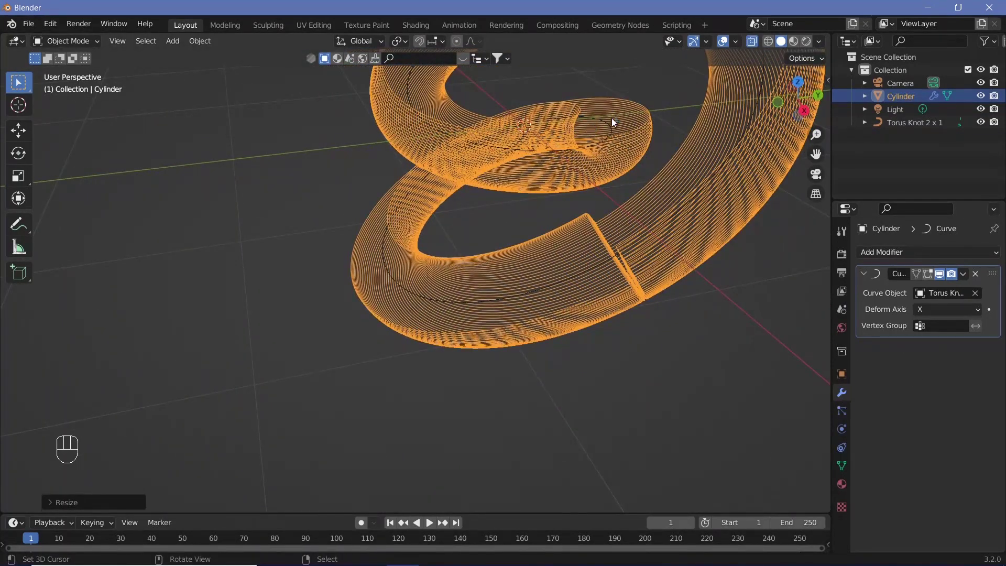
pyautogui.rightClick(611, 128)
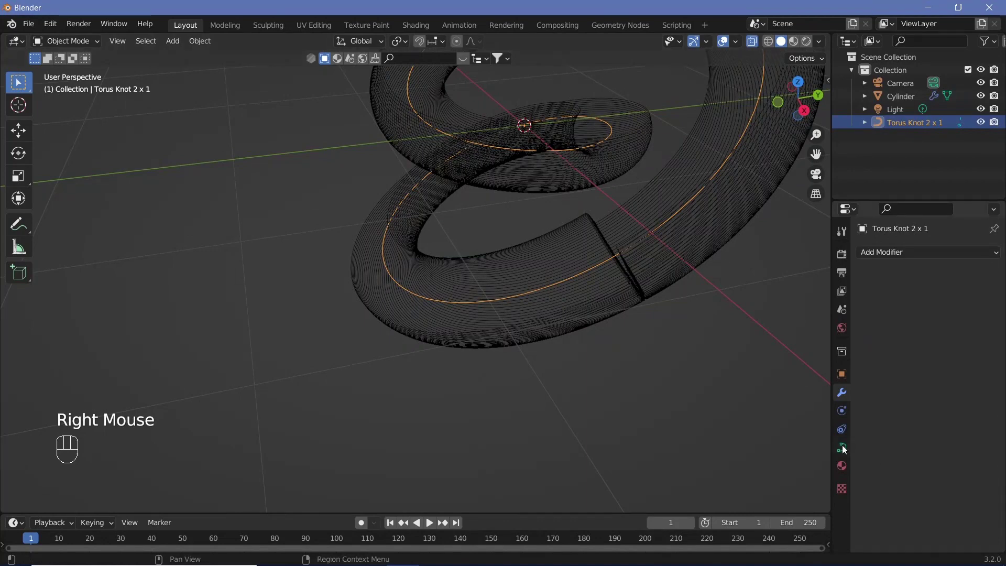
pyautogui.click(844, 449)
pyautogui.scroll(-3)
pyautogui.scroll(3)
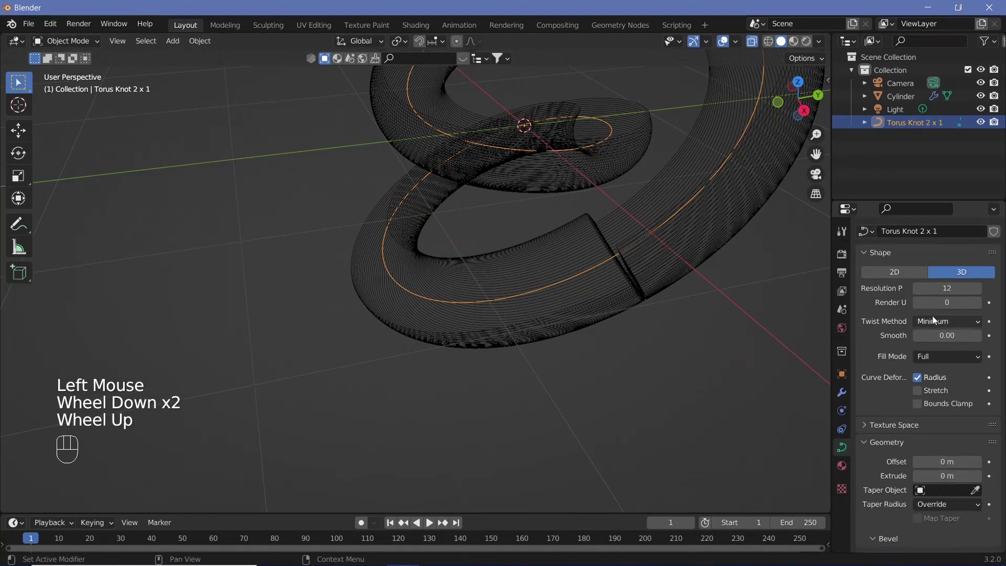
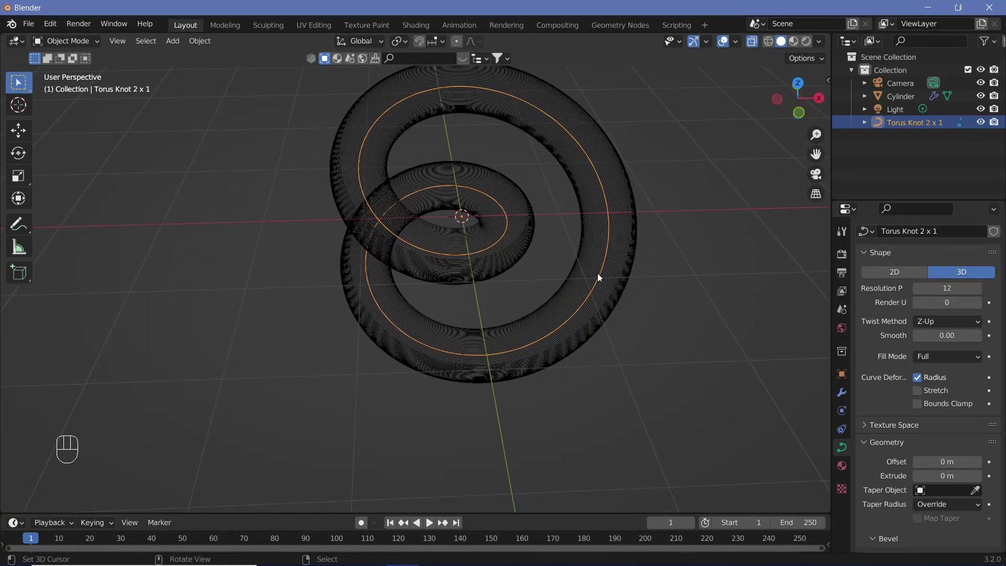
pyautogui.scroll(-3)
pyautogui.middleClick(559, 268)
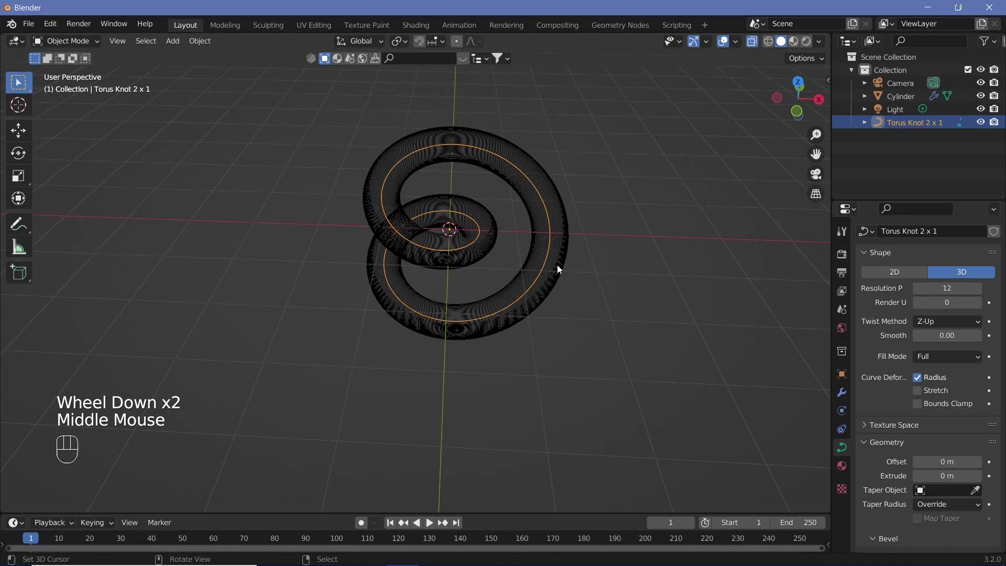
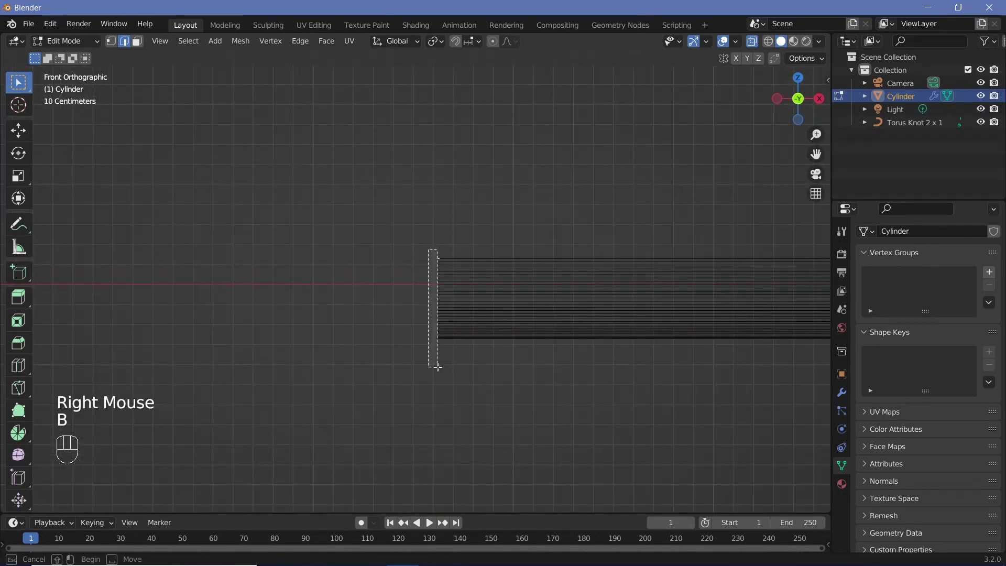
# Enable Proportional Editing (O) with smooth falloff for the upcoming taper.
pyautogui.scroll(-3)
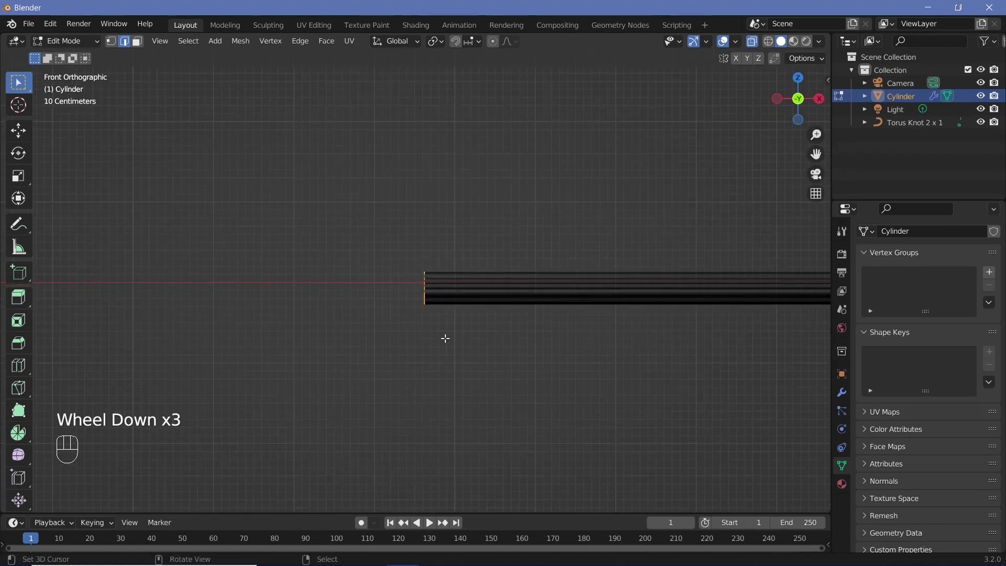
pyautogui.press('o')
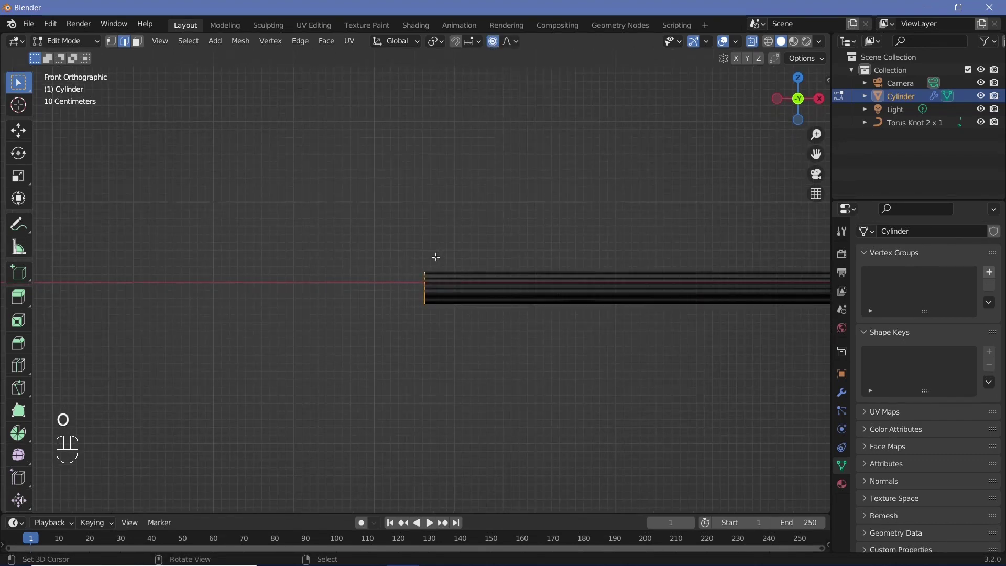
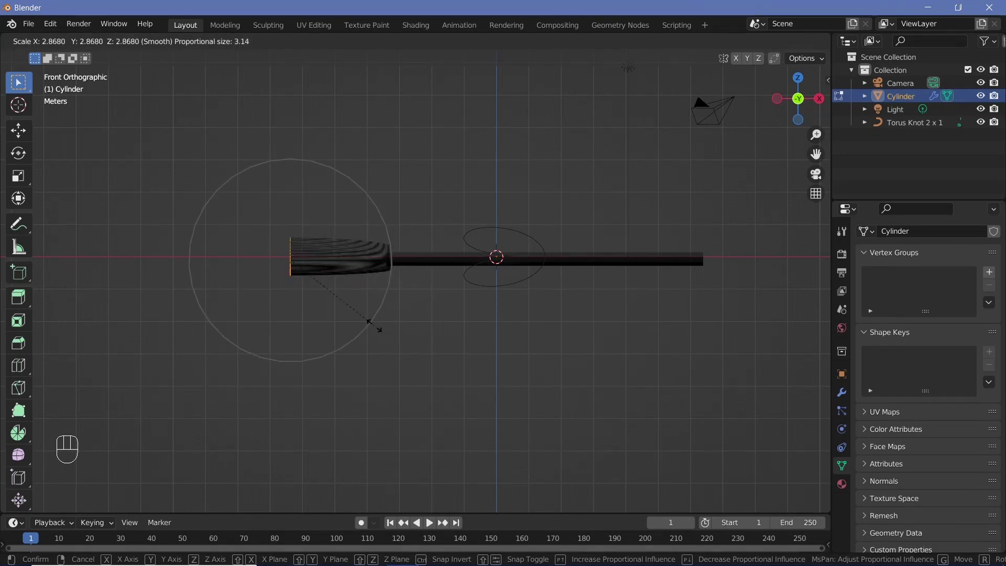
pyautogui.press('shift+x')
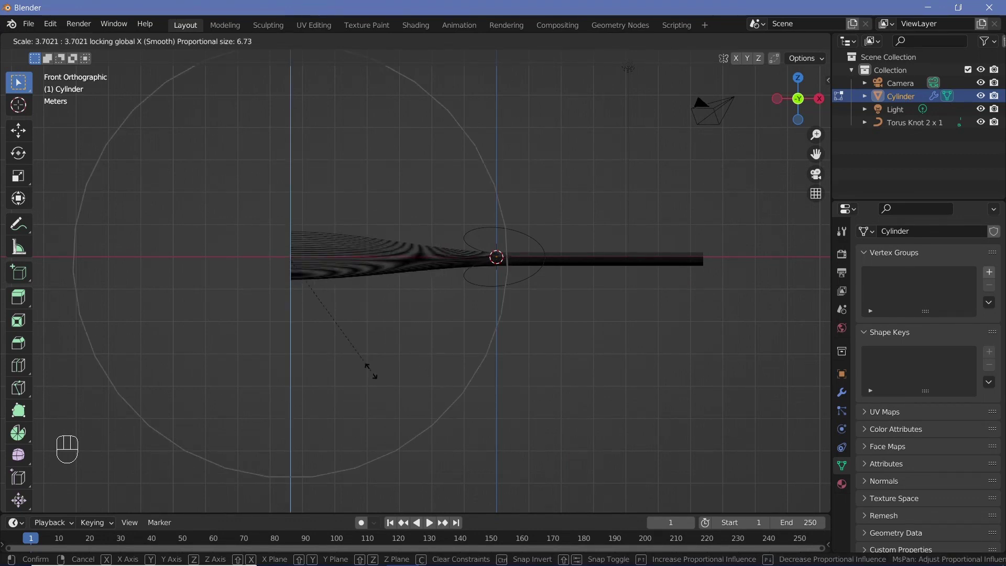
pyautogui.scroll(3)
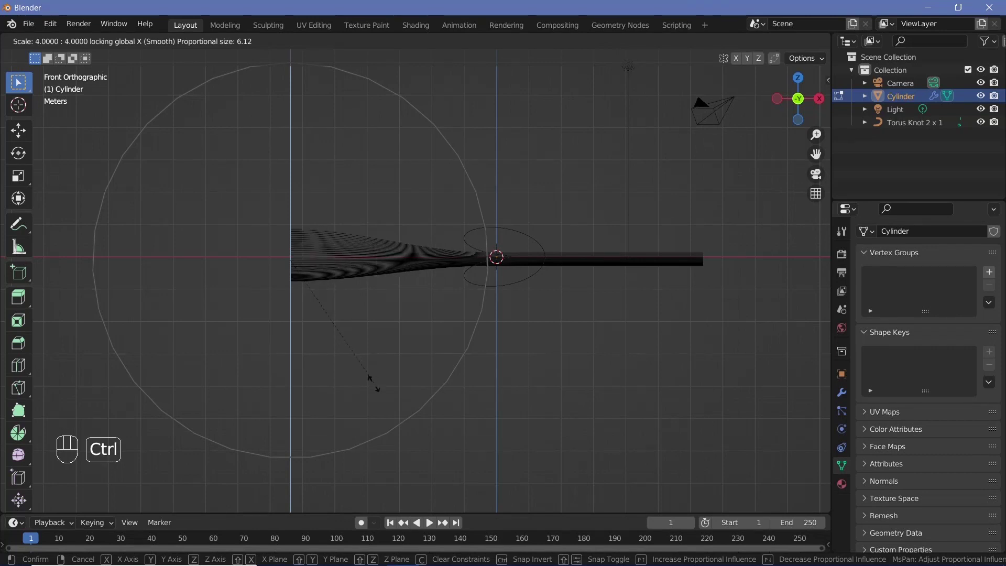
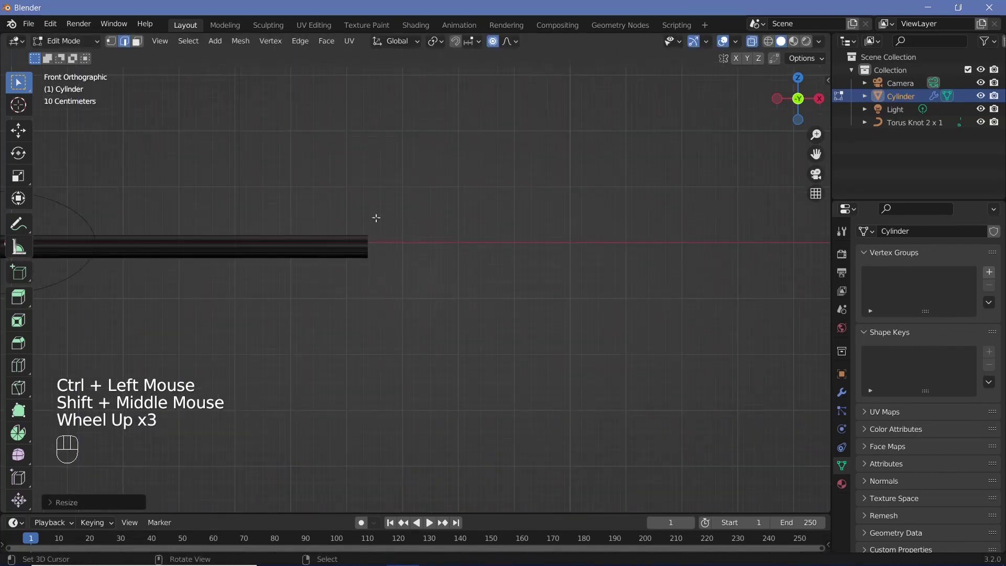
# Box-select the vertex ring at the tube's end where it should pinch down.
pyautogui.rightClick(371, 217)
pyautogui.press('b')
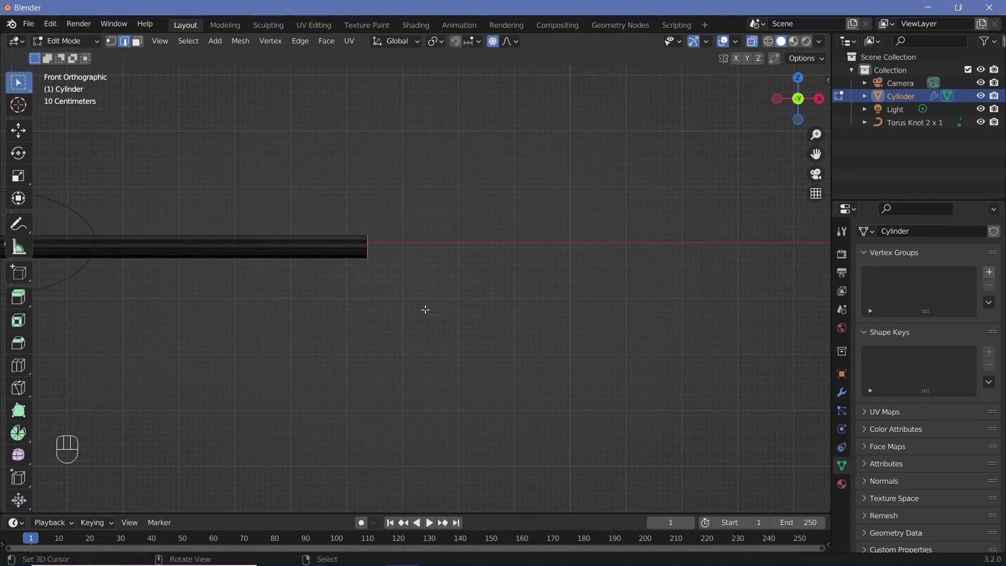
pyautogui.scroll(-3)
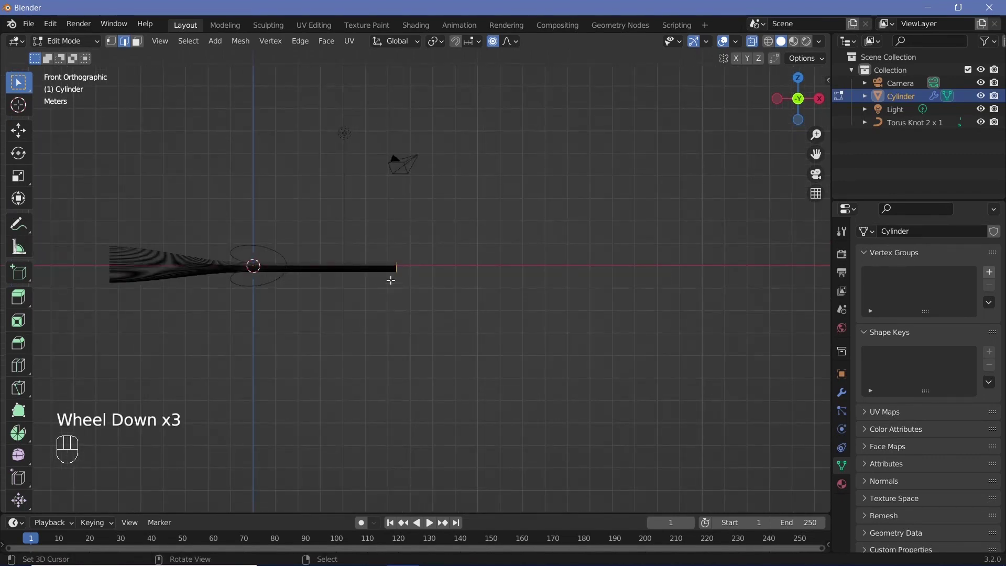
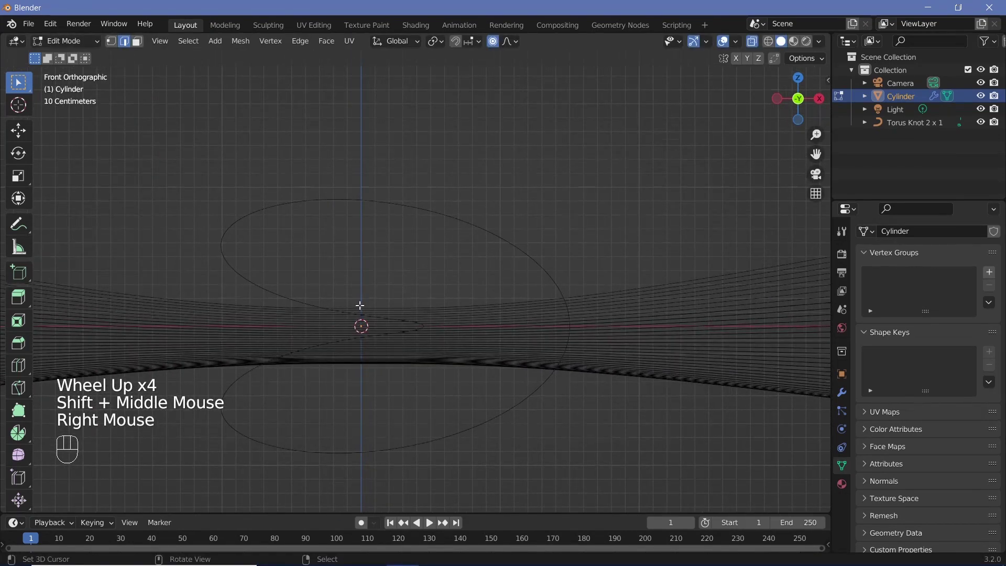
pyautogui.press('b')
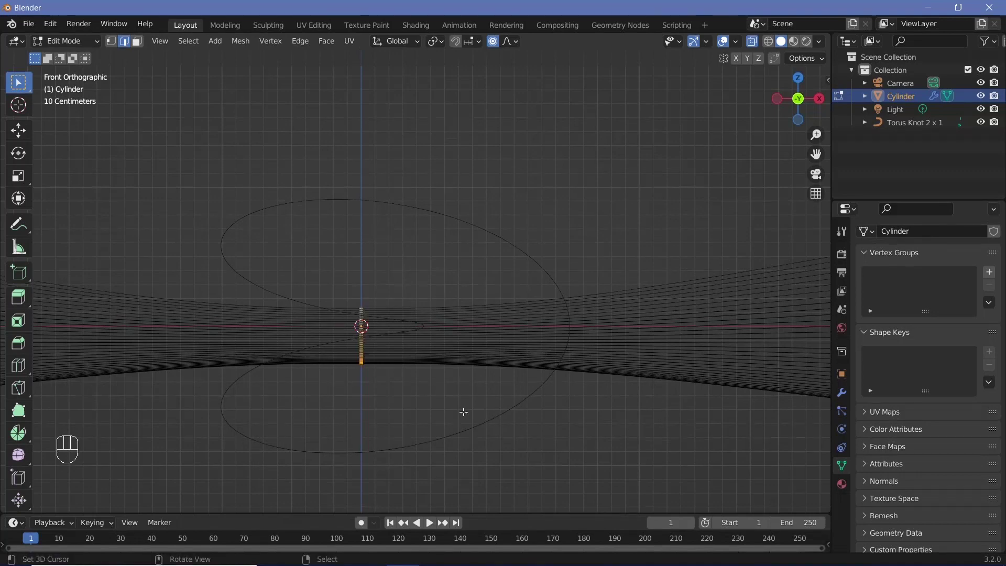
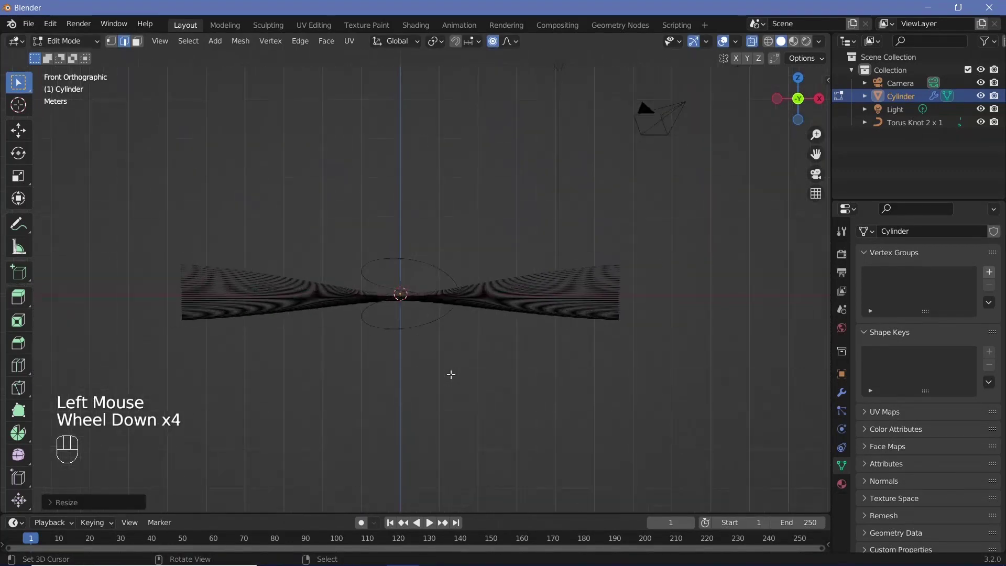
pyautogui.scroll(3)
pyautogui.scroll(-3)
pyautogui.scroll(3)
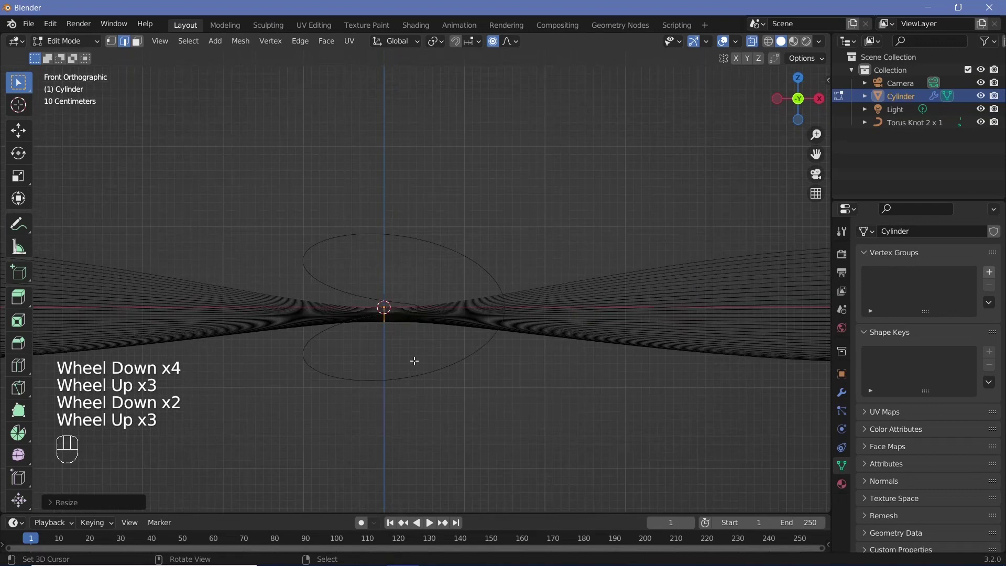
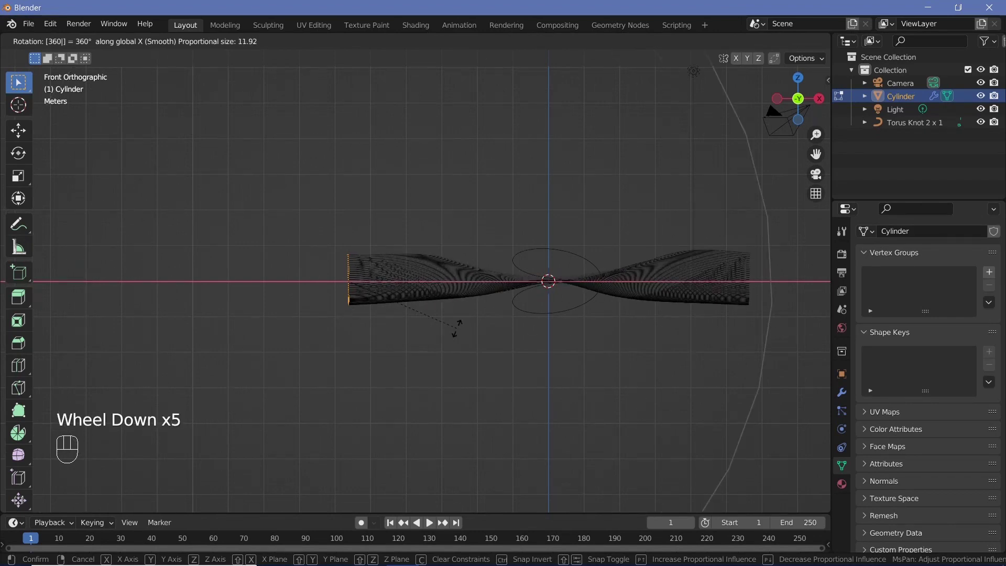
# Scale the selected ring down, scrolling the proportional falloff radius for a smooth thin pinch.
pyautogui.scroll(3)
pyautogui.scroll(-3)
pyautogui.scroll(3)
pyautogui.scroll(-3)
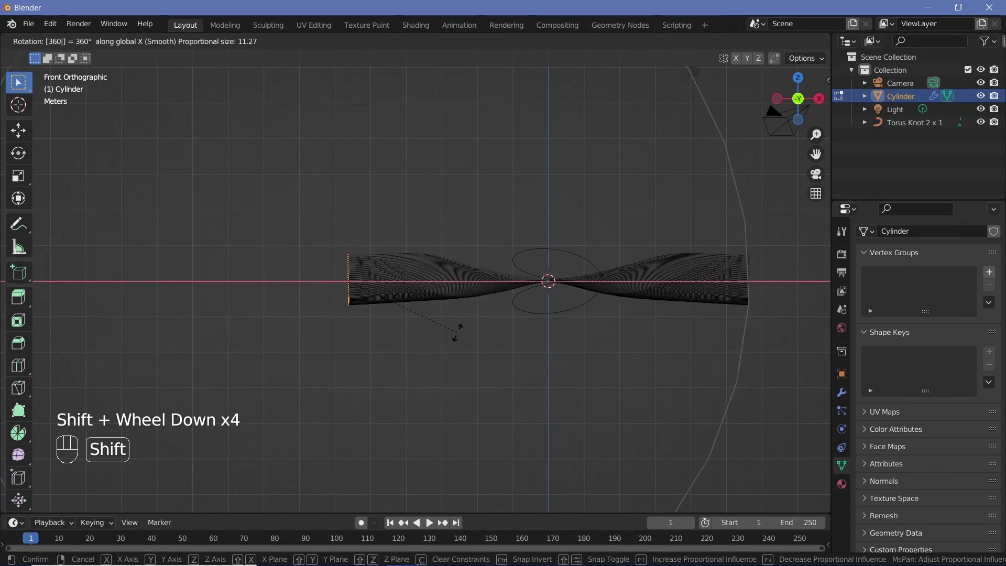
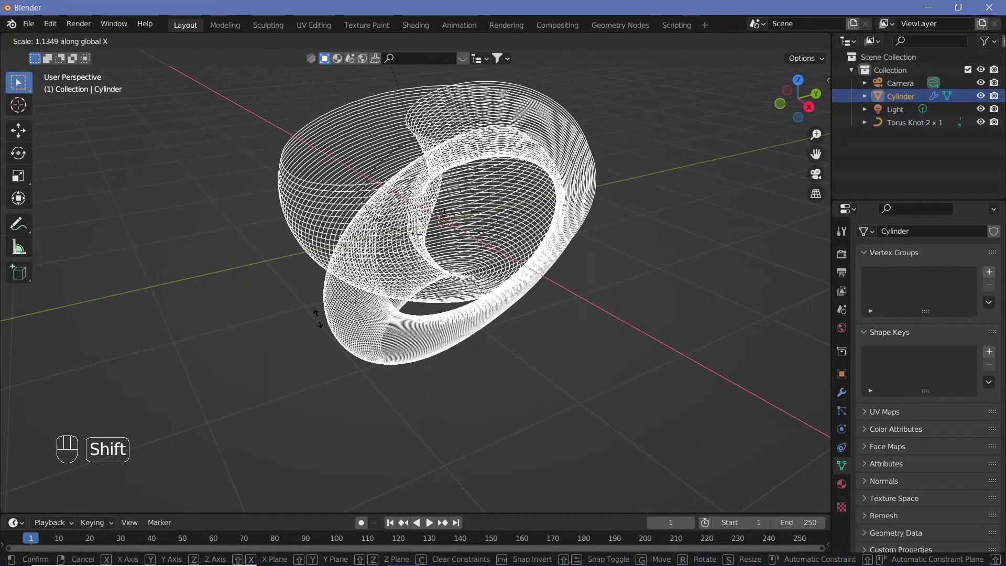
# Confirm shrinking the Cylinder object and orbit around to check its size.
pyautogui.click(322, 325)
pyautogui.middleClick(412, 374)
pyautogui.scroll(-3)
pyautogui.moveTo(386, 212); pyautogui.dragTo(352, 187)
pyautogui.scroll(-3)
pyautogui.middleClick(510, 316)
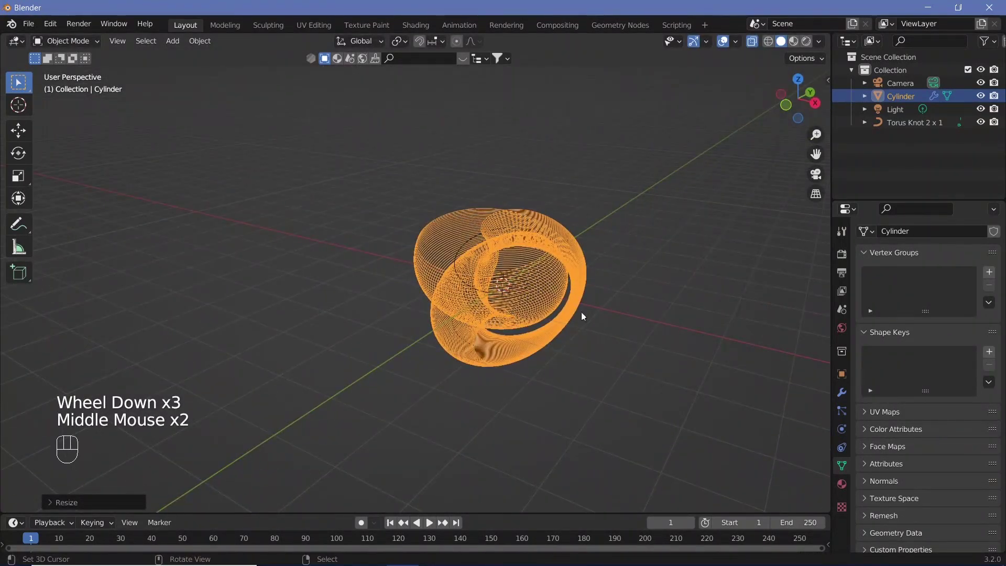
pyautogui.middleClick(627, 367)
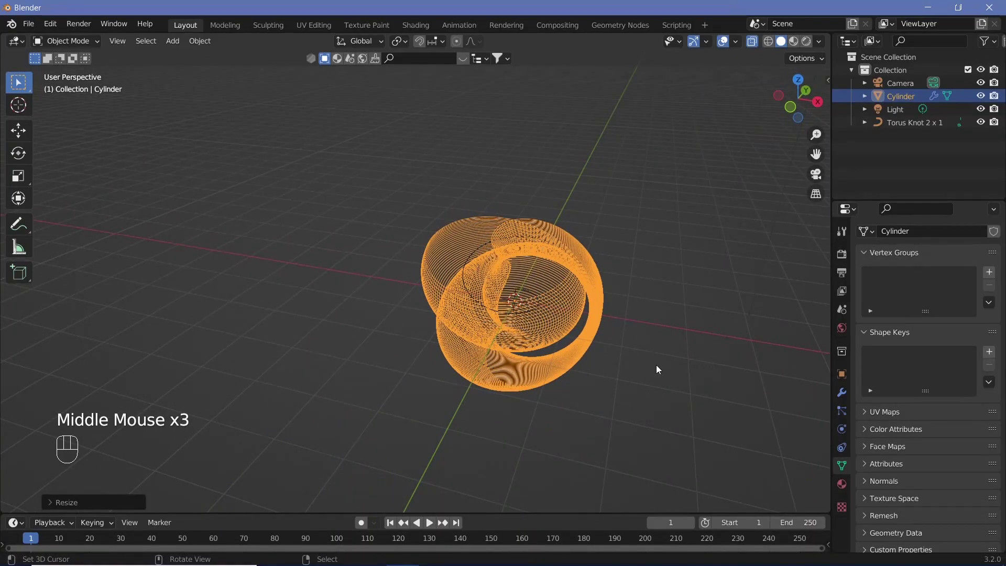
# Rotate the tube about the X axis to its new orientation and inspect the result.
pyautogui.press('g')
pyautogui.press('x')
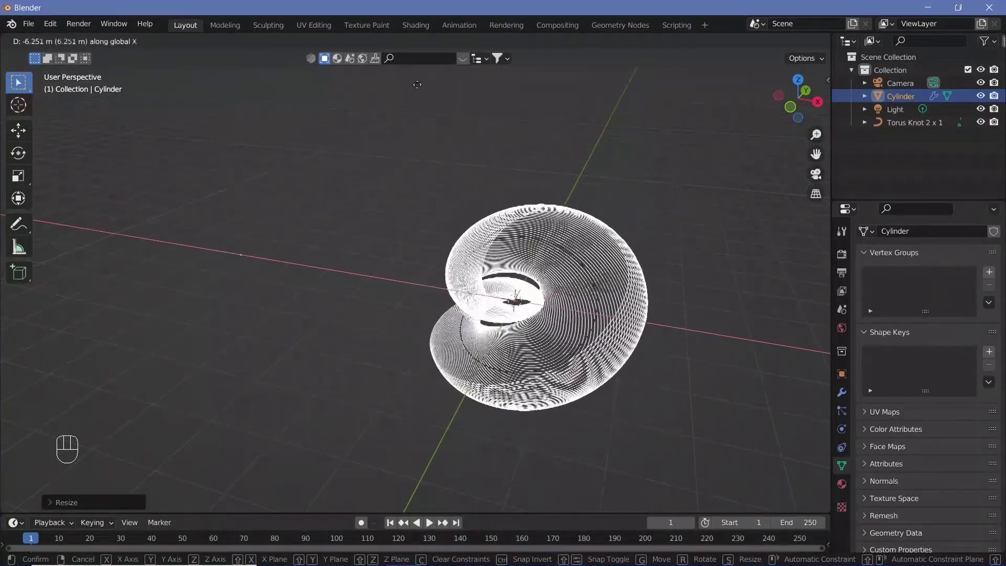
pyautogui.click(439, 104)
pyautogui.moveTo(676, 262); pyautogui.dragTo(673, 346)
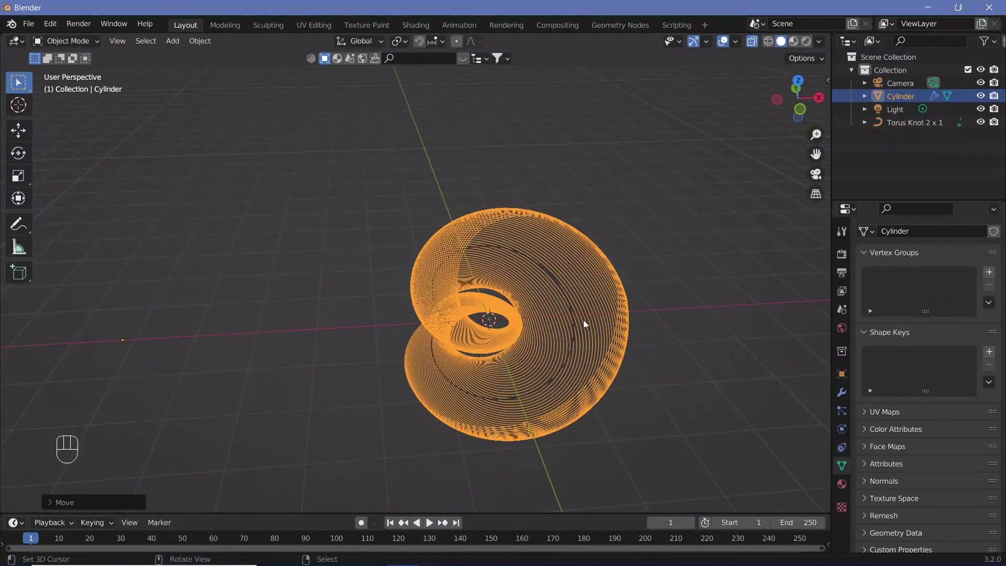
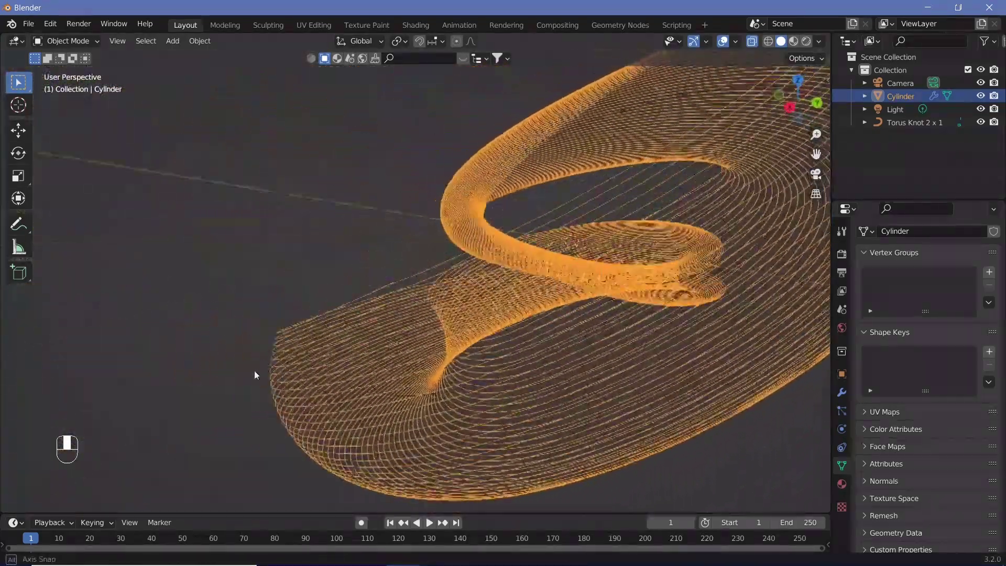
# View the tube from above, then split the 3D viewport into two stacked areas.
pyautogui.scroll(3)
pyautogui.moveTo(528, 216); pyautogui.dragTo(430, 283)
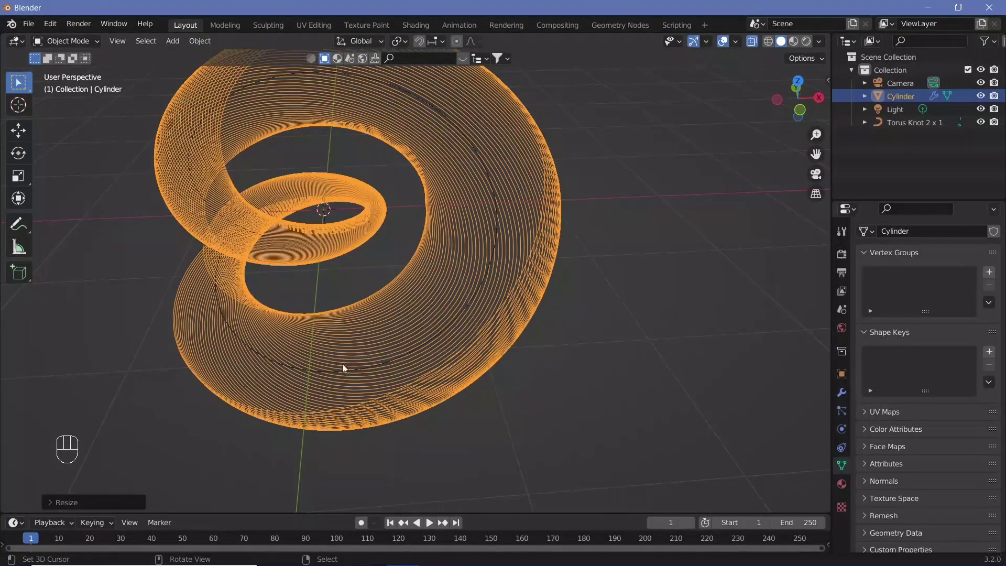
pyautogui.moveTo(434, 372); pyautogui.dragTo(443, 311)
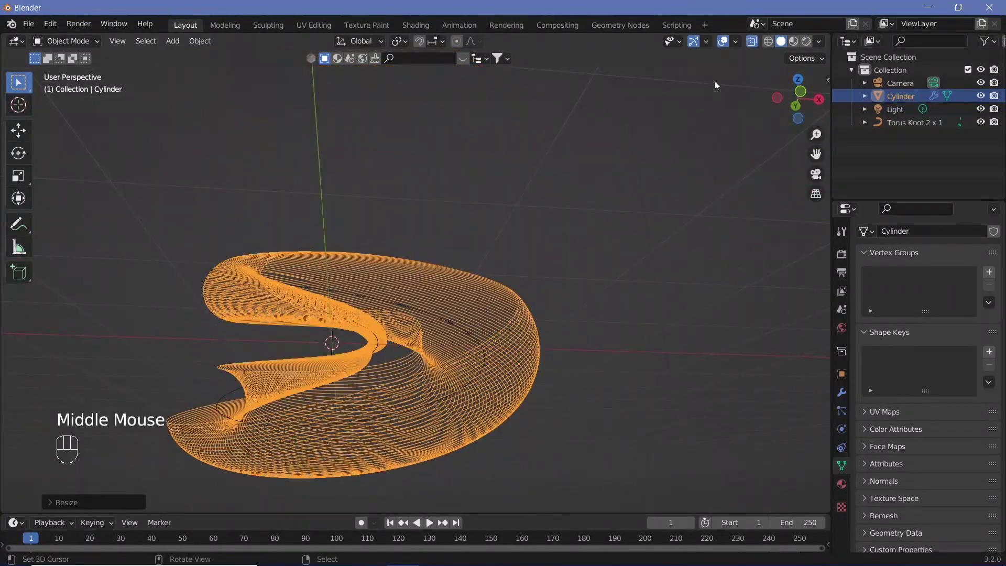
pyautogui.click(725, 45)
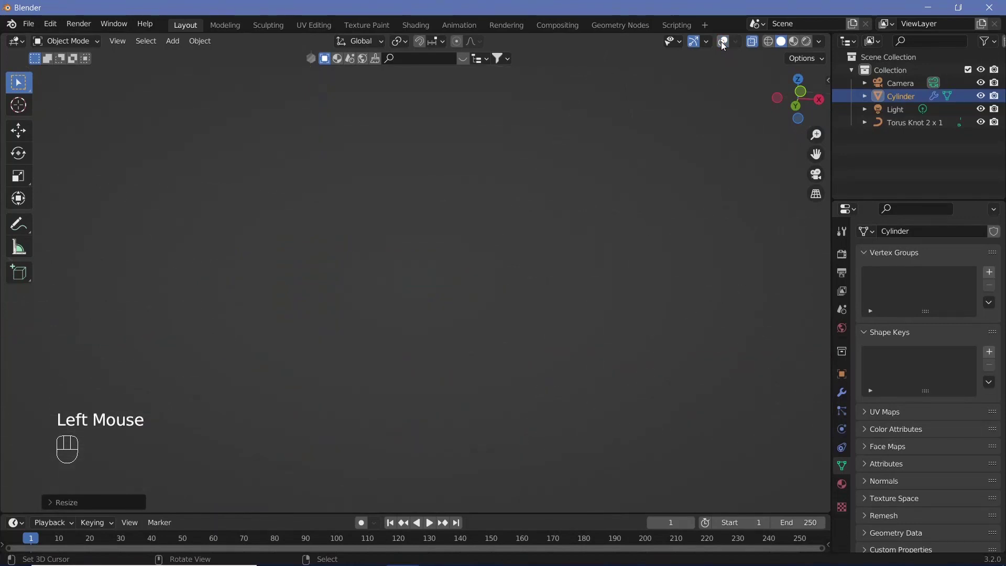
pyautogui.click(726, 44)
pyautogui.moveTo(518, 360); pyautogui.dragTo(452, 377)
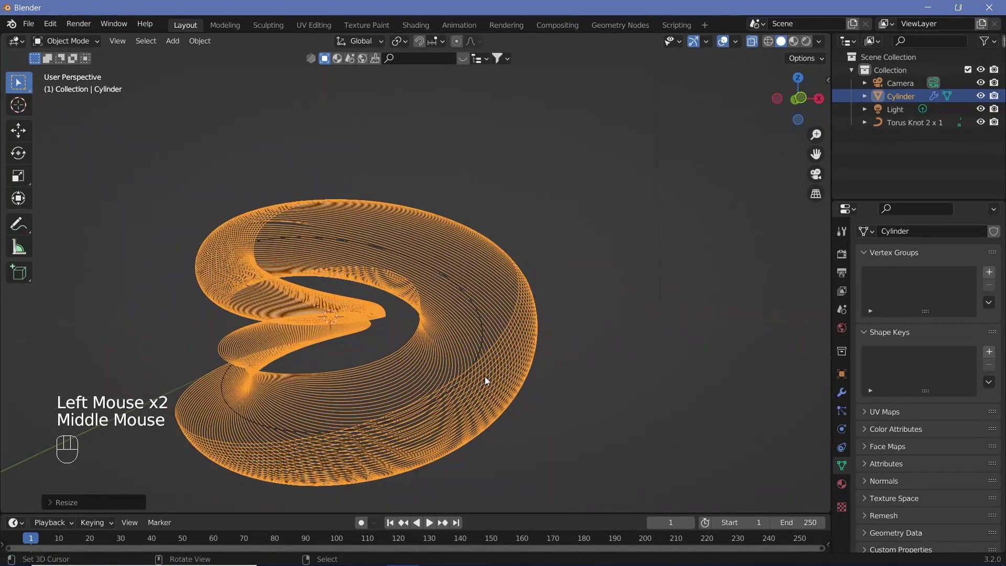
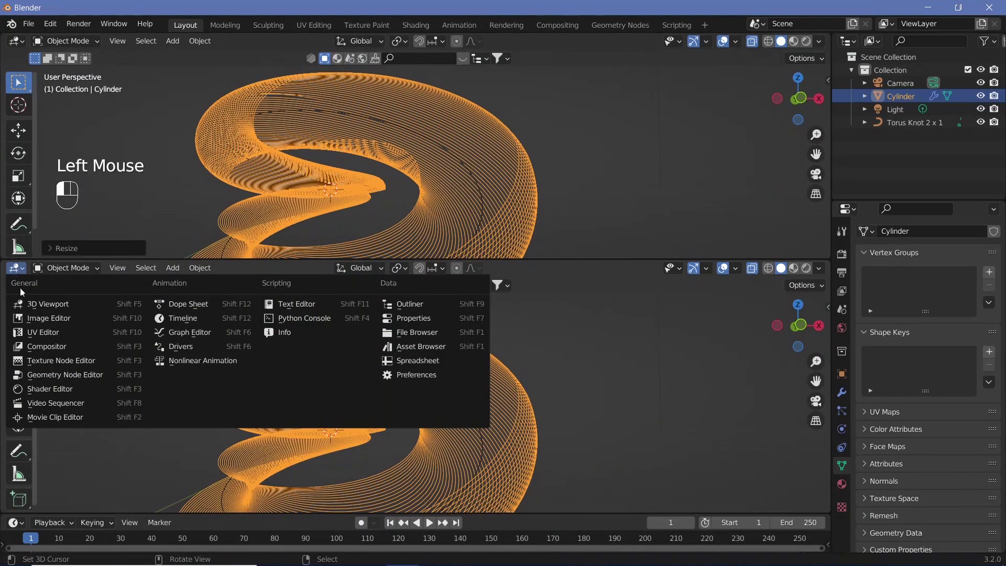
# Make the lower area a Geometry Node Editor and add Mesh to Curve, Curve to Mesh and Curve Circle nodes.
pyautogui.click(42, 376)
pyautogui.moveTo(425, 272); pyautogui.dragTo(393, 389)
pyautogui.middleClick(427, 364)
pyautogui.scroll(3)
pyautogui.press('shift+a')
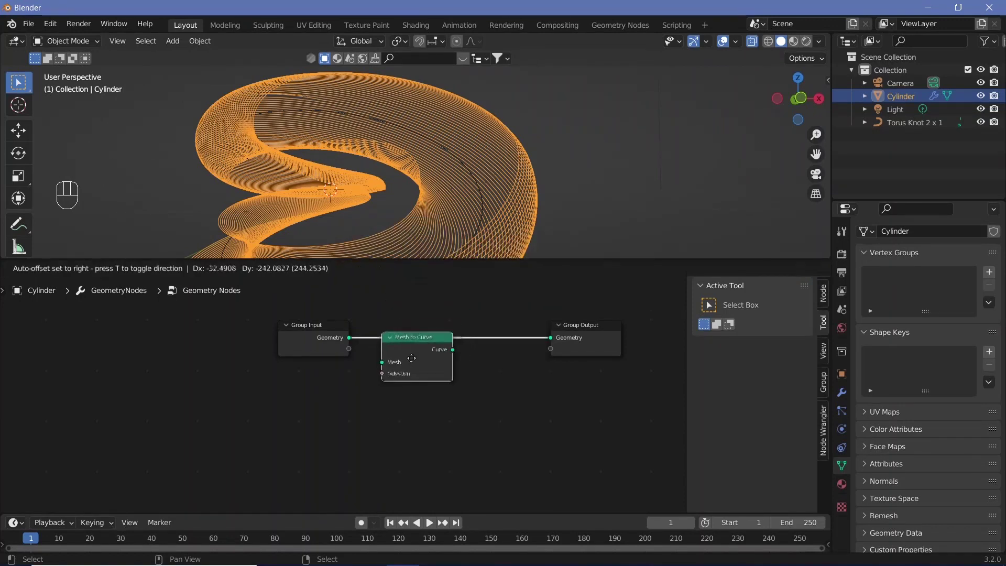
pyautogui.press('shift+a')
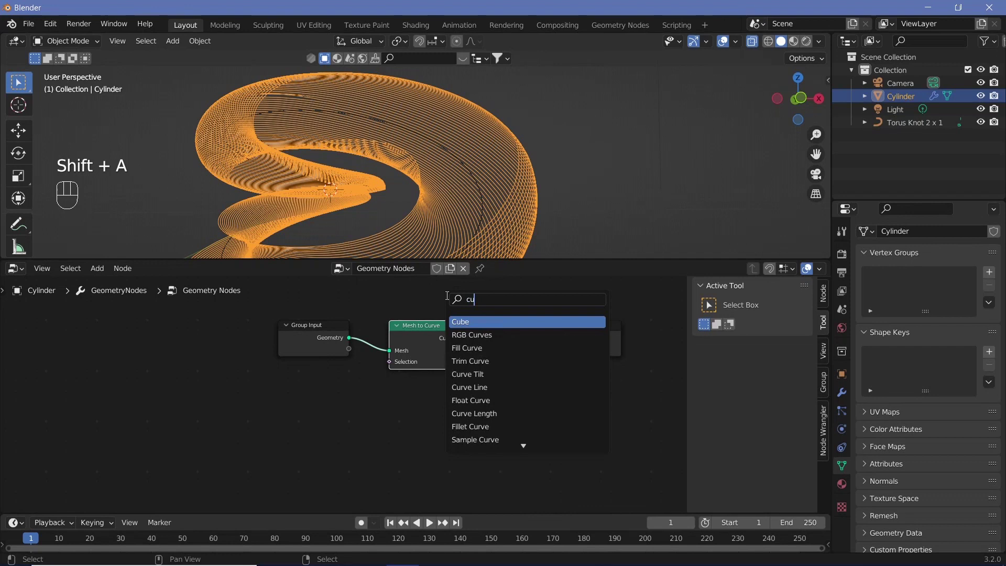
pyautogui.press('shift+a')
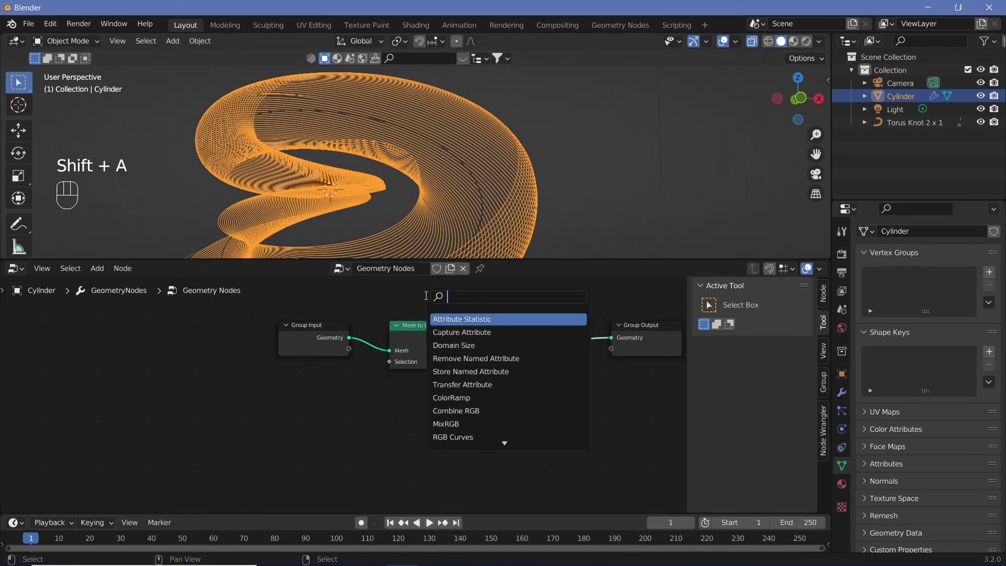
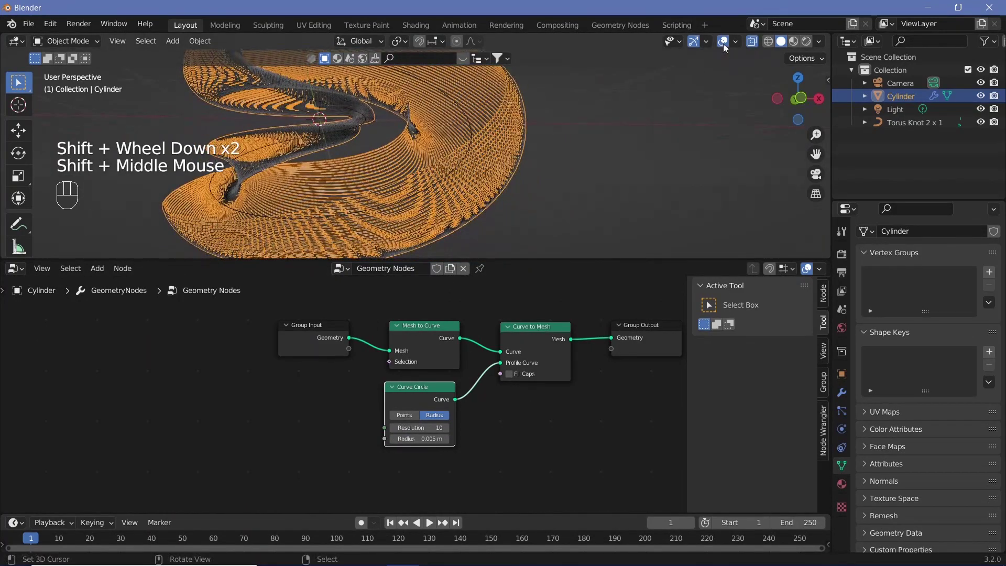
# Hide overlays to see the thin tubes and place Set Material before the Group Output.
pyautogui.click(727, 46)
pyautogui.middleClick(415, 193)
pyautogui.scroll(3)
pyautogui.scroll(-3)
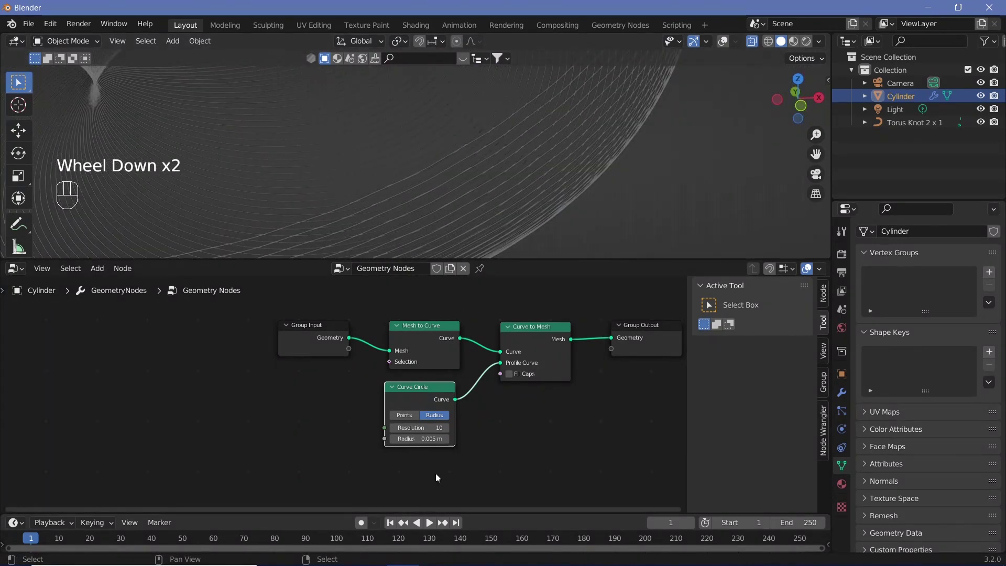
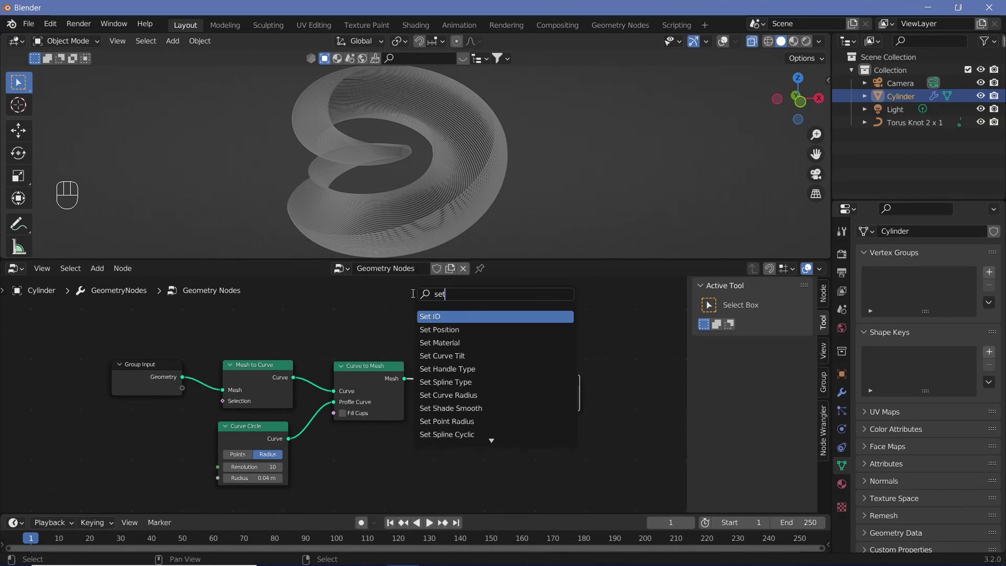
pyautogui.moveTo(477, 415); pyautogui.dragTo(411, 367)
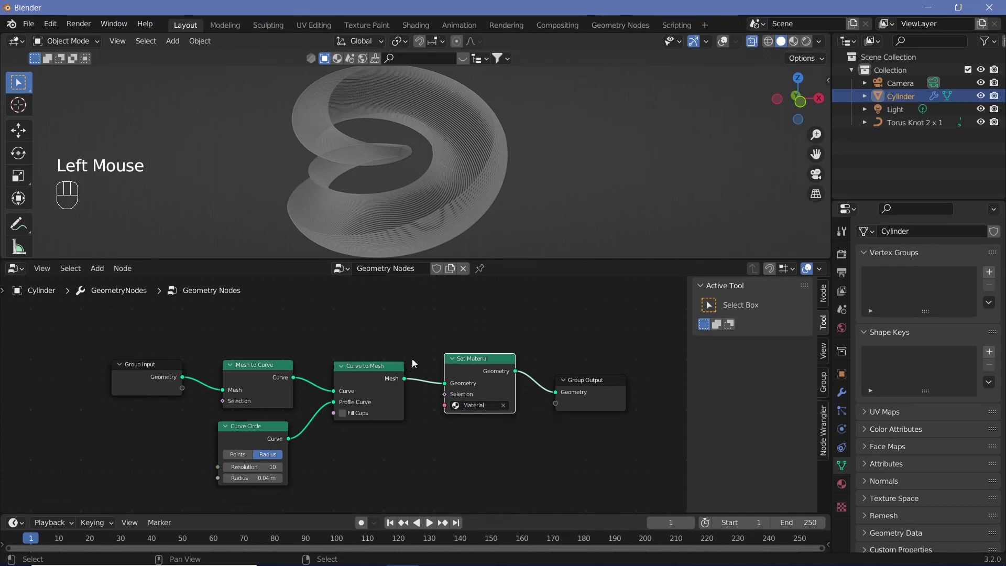
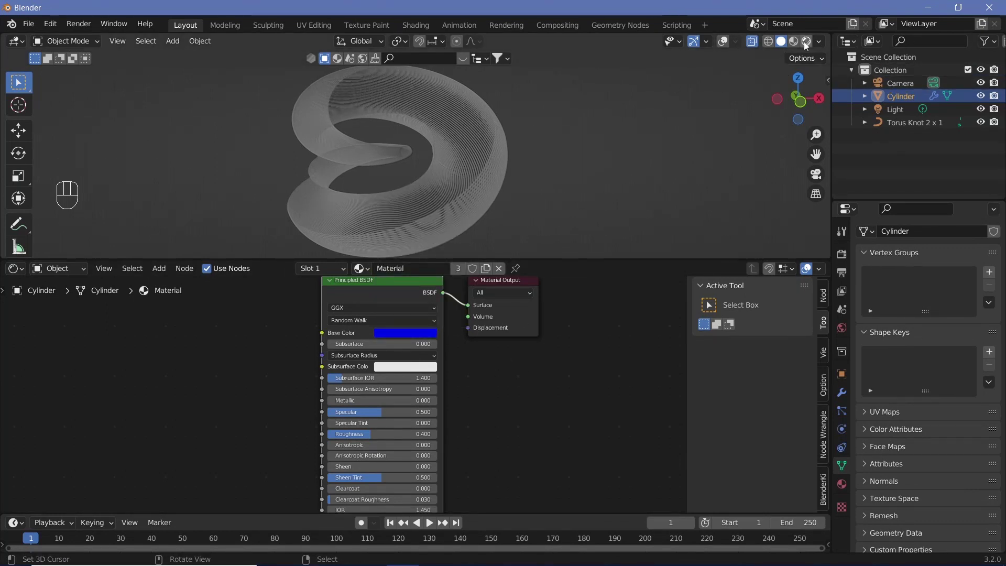
# Switch the viewport to Rendered shading, then duplicate the Light as Light.001.
pyautogui.click(807, 45)
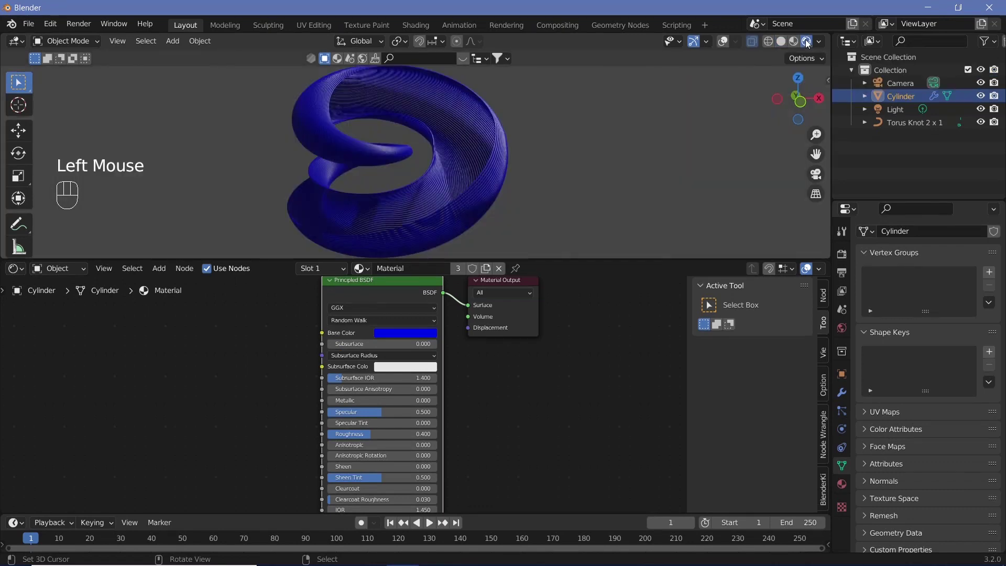
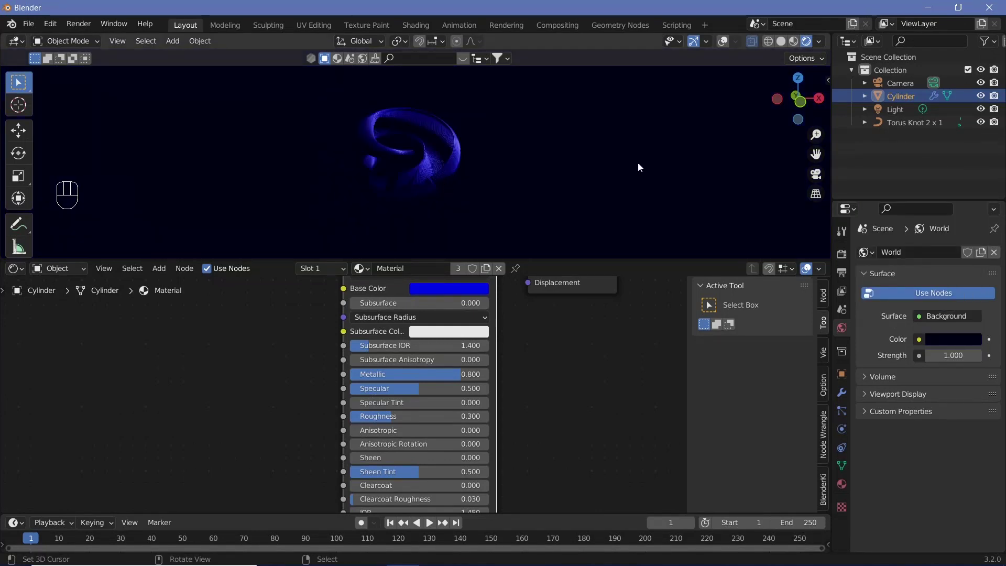
pyautogui.click(896, 111)
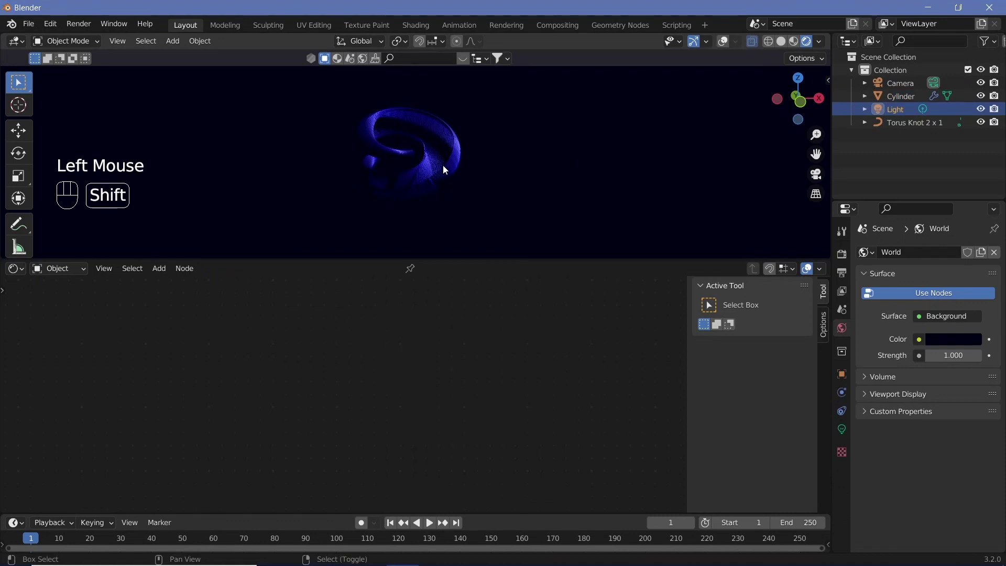
pyautogui.press('shift+d')
pyautogui.click(453, 166)
# Move Light.001 along the Z axis to a new position.
pyautogui.press('alt+g')
pyautogui.press('g')
pyautogui.press('z')
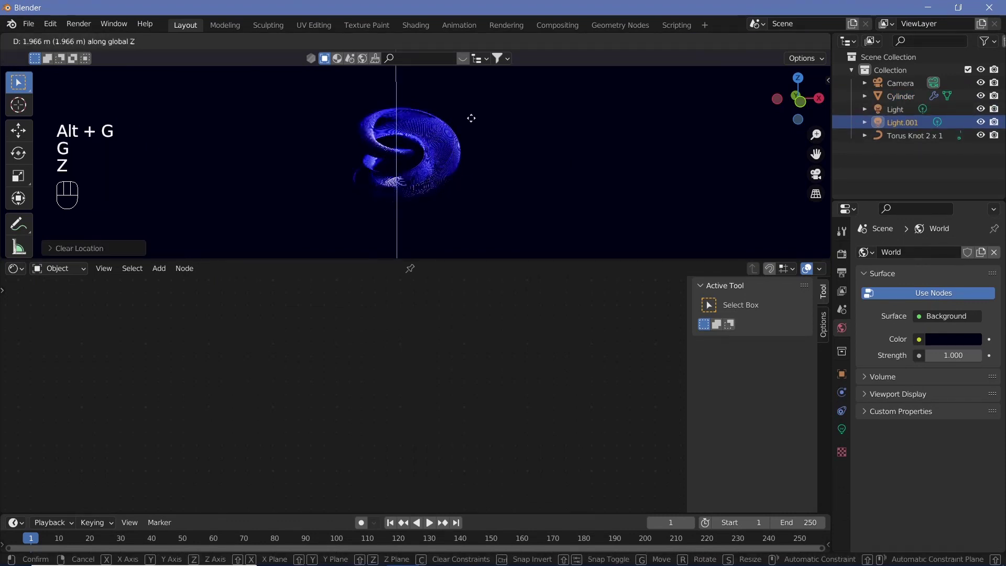
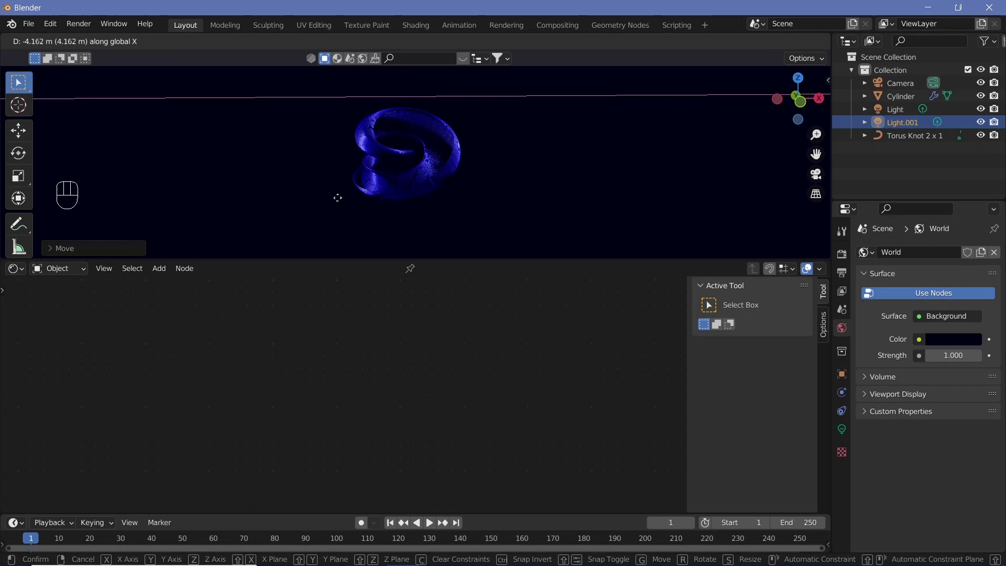
pyautogui.click(356, 205)
# Duplicate it again as Light.002 and place it along the X axis.
pyautogui.press('shift+d')
pyautogui.press('x')
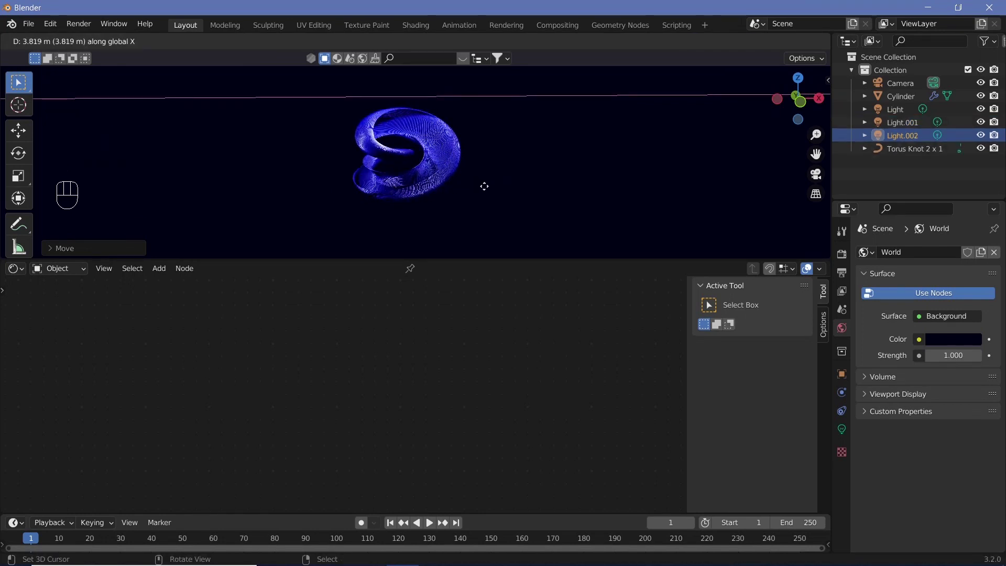
pyautogui.click(488, 191)
# Add a UV Sphere and give it a level-5 Subdivision modifier (Ctrl+5).
pyautogui.scroll(3)
pyautogui.scroll(-3)
pyautogui.scroll(-3)
pyautogui.press('shift+a')
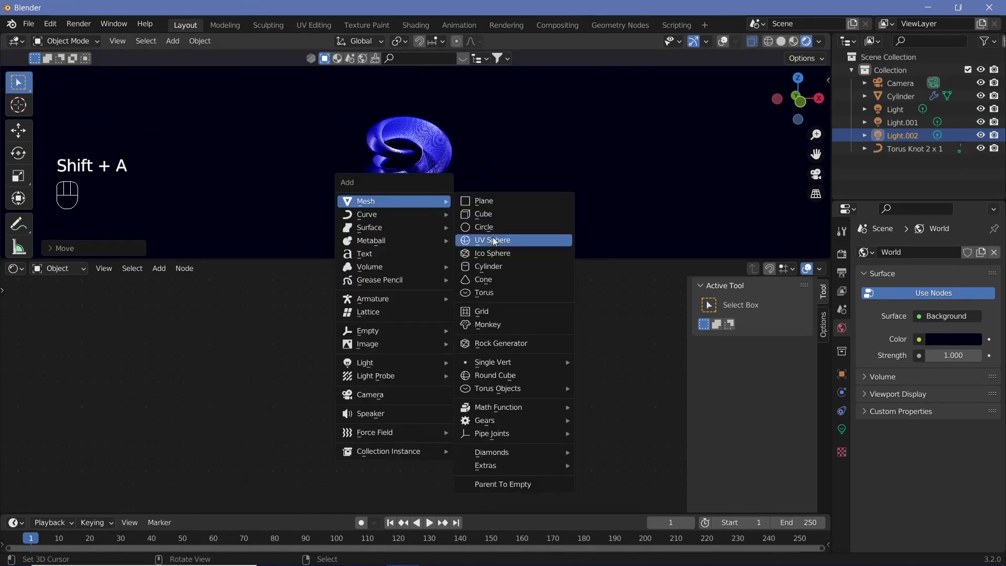
pyautogui.moveTo(214, 44); pyautogui.dragTo(330, 298)
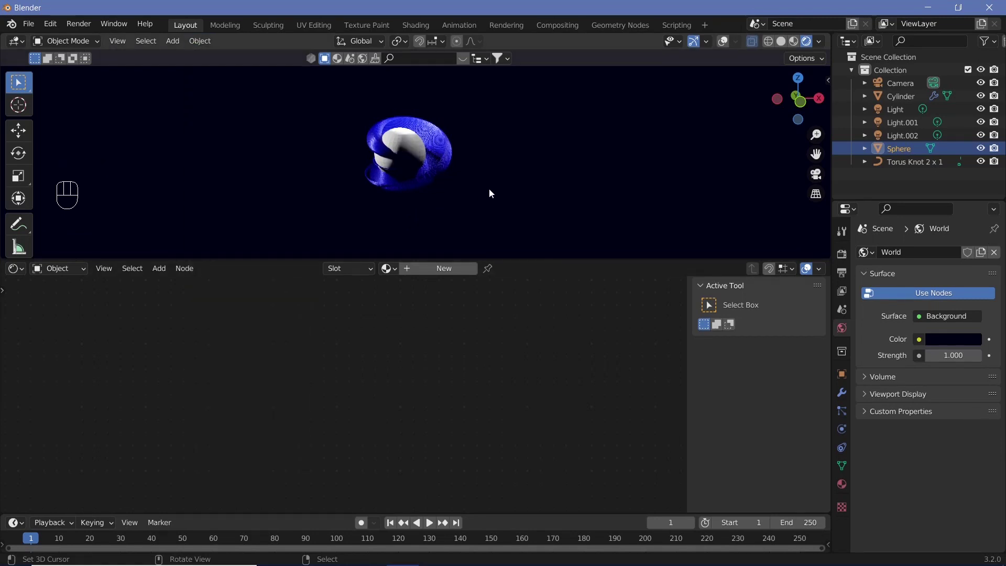
pyautogui.press('ctrl+5')
pyautogui.click(846, 396)
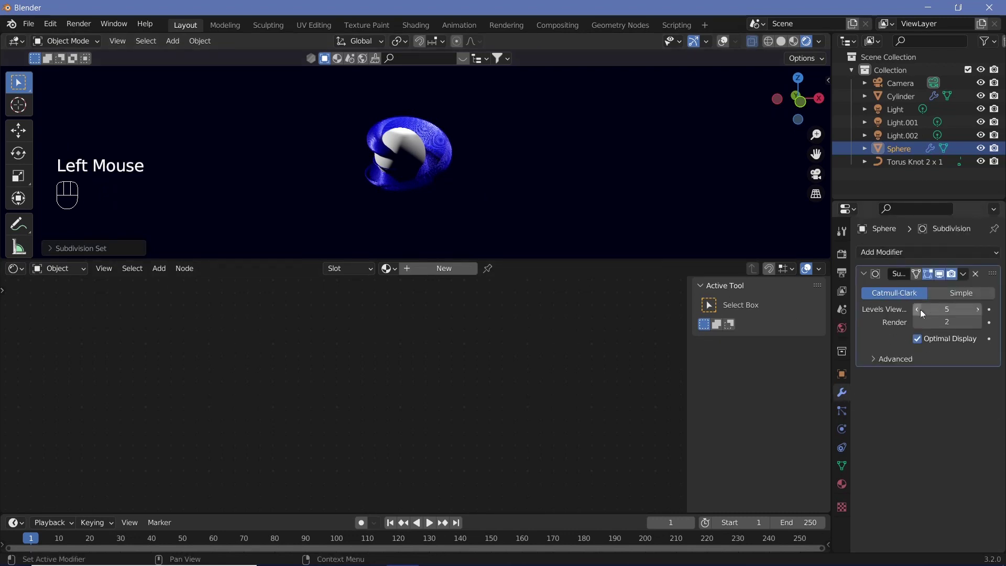
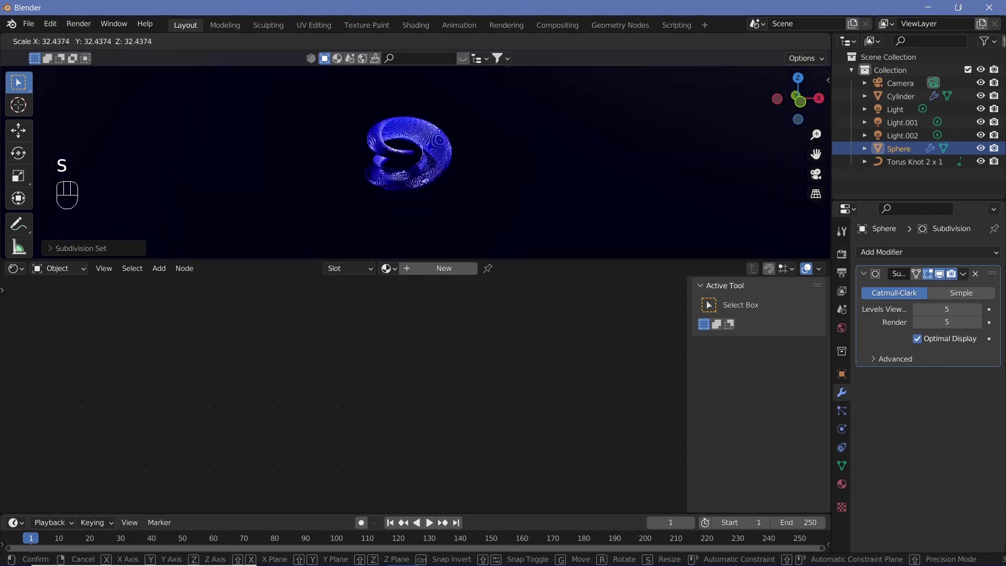
# Enlarge the sphere by 50 and move it vertically to sit beneath the tube as ground.
pyautogui.press('5')
pyautogui.press('0')
pyautogui.press('Return')
pyautogui.press('g')
pyautogui.press('z')
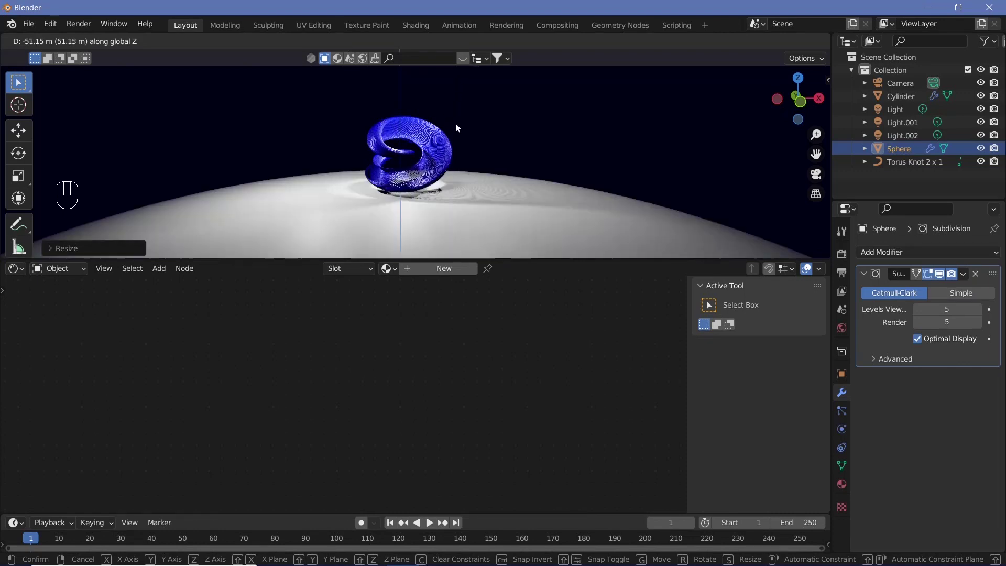
pyautogui.click(451, 250)
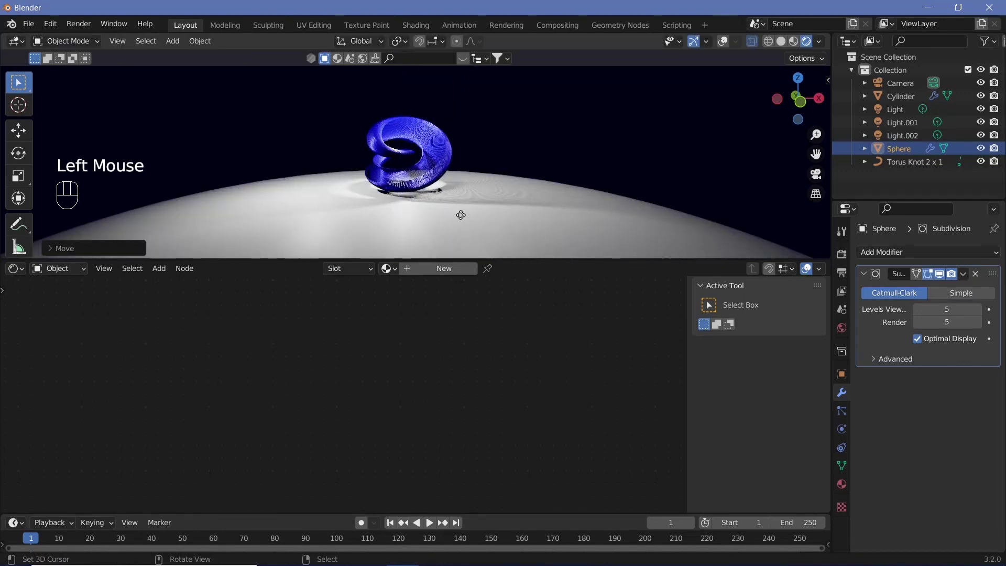
pyautogui.press('g')
pyautogui.press('y')
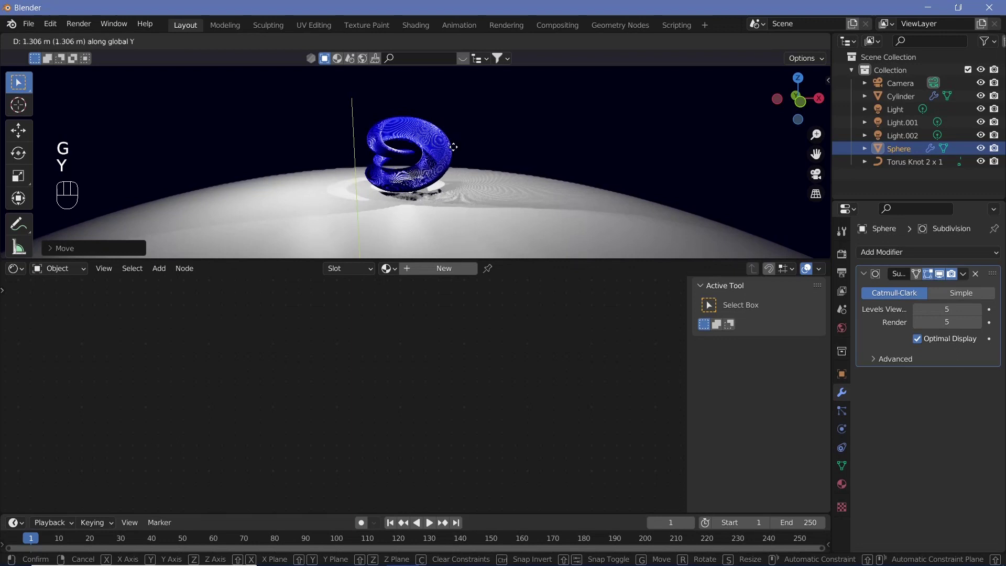
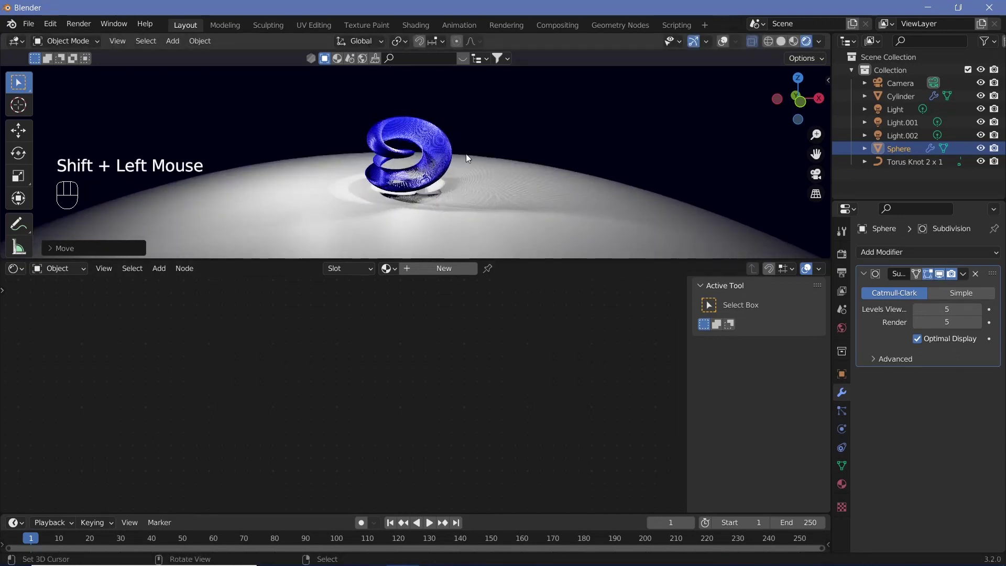
# Look through the scene camera (Numpad 0) and select the Camera object.
pyautogui.press('KP_0')
pyautogui.scroll(-3)
pyautogui.scroll(3)
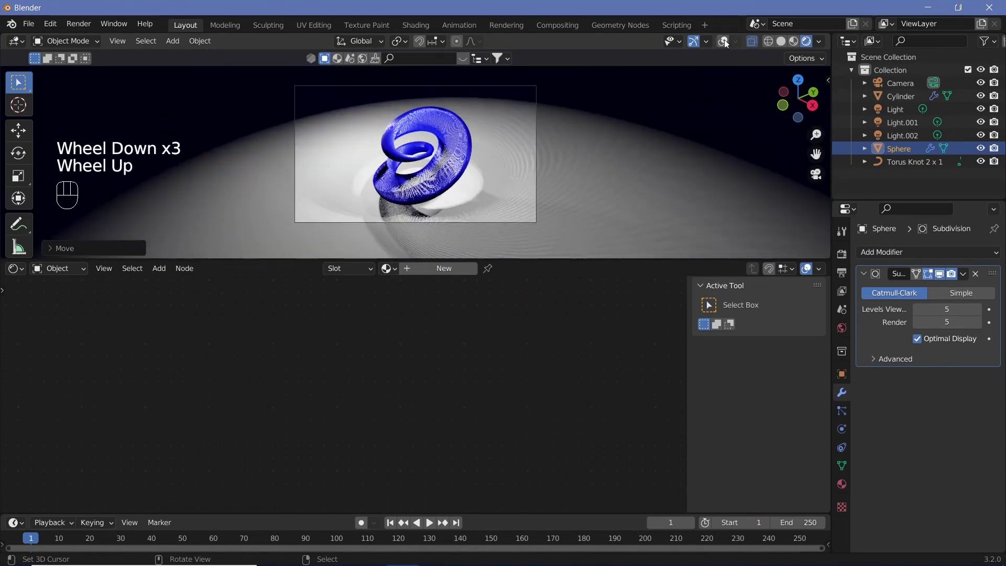
pyautogui.click(601, 109)
pyautogui.rightClick(565, 98)
pyautogui.click(727, 55)
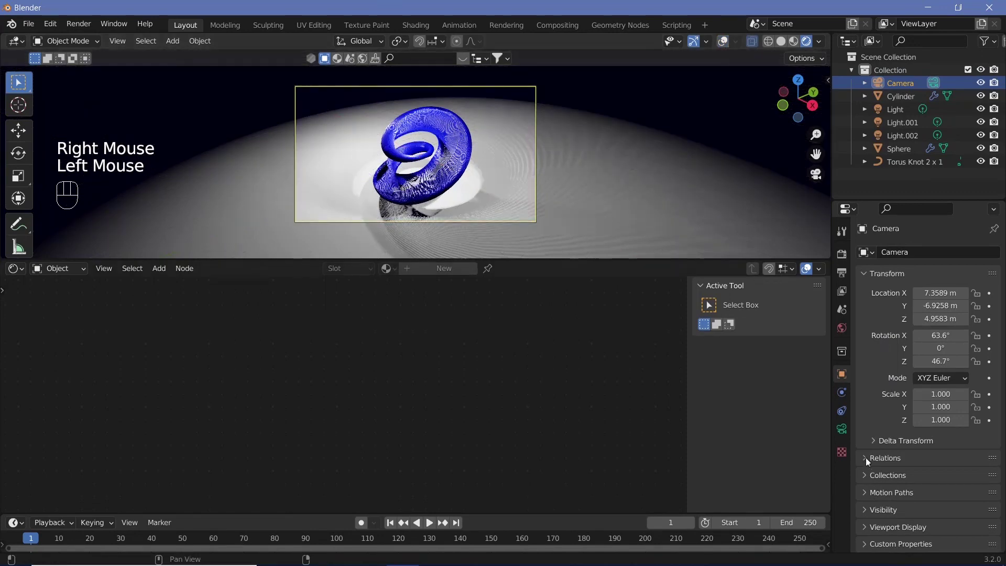
# In Camera data Viewport Display, set Passepartout to 1.0 to black out outside the frame.
pyautogui.click(839, 434)
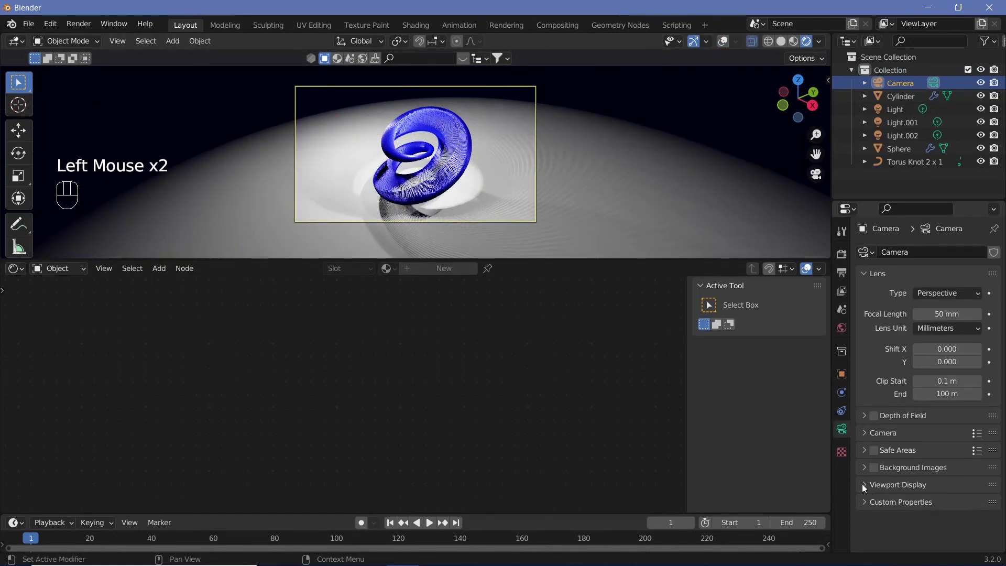
pyautogui.click(863, 487)
pyautogui.scroll(-3)
pyautogui.moveTo(956, 513); pyautogui.dragTo(774, 202)
pyautogui.press('n')
pyautogui.click(827, 140)
pyautogui.click(755, 239)
# Move the camera so the blue knot sits closer and larger in the shot.
pyautogui.press('n')
pyautogui.middleClick(458, 186)
pyautogui.middleClick(504, 148)
pyautogui.middleClick(483, 156)
pyautogui.middleClick(460, 126)
pyautogui.middleClick(464, 134)
pyautogui.middleClick(465, 134)
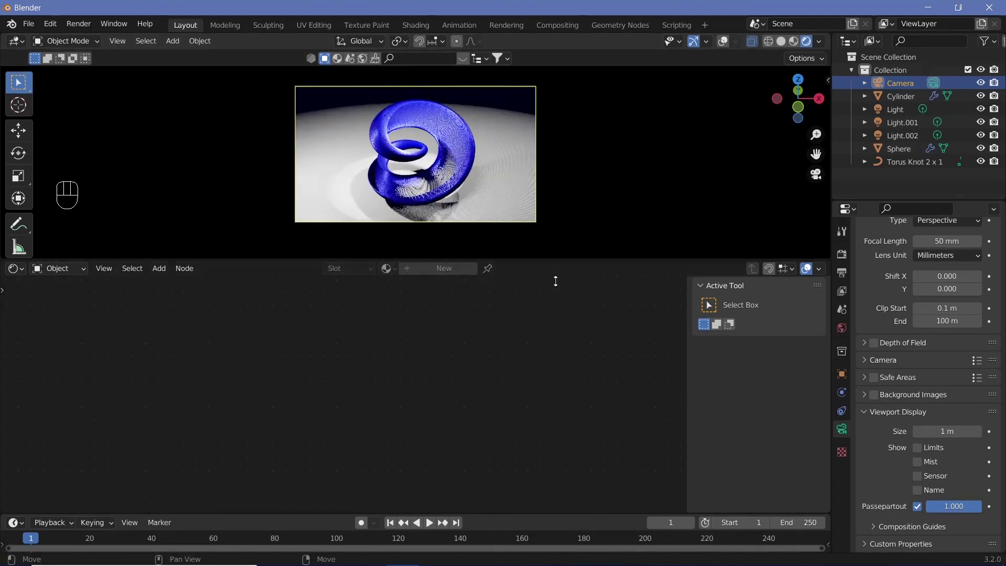
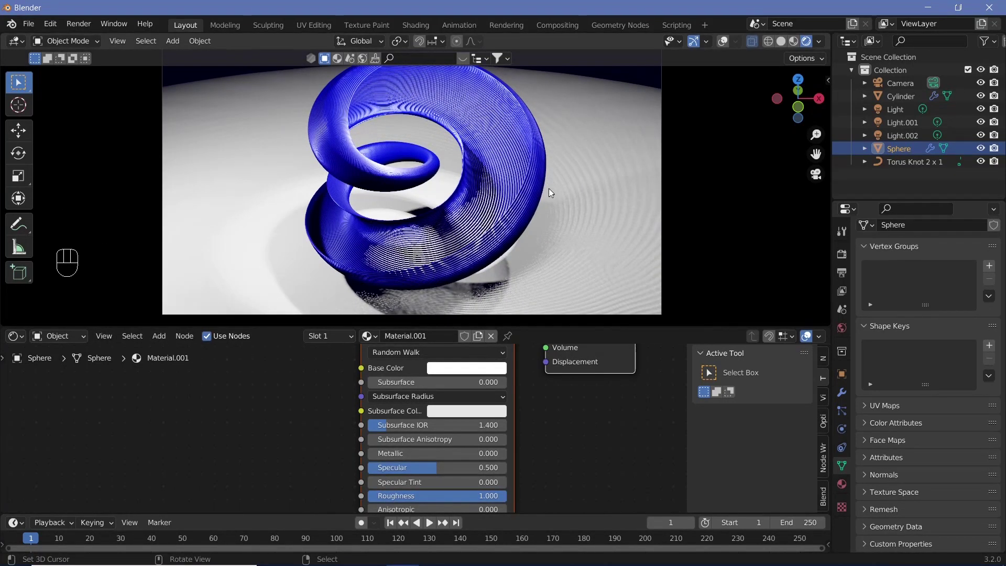
# In Render Properties' Color Management, change View Transform from Standard to Filmic.
pyautogui.click(842, 256)
pyautogui.scroll(-3)
pyautogui.click(875, 548)
pyautogui.scroll(-3)
pyautogui.scroll(-3)
pyautogui.moveTo(935, 466); pyautogui.dragTo(439, 203)
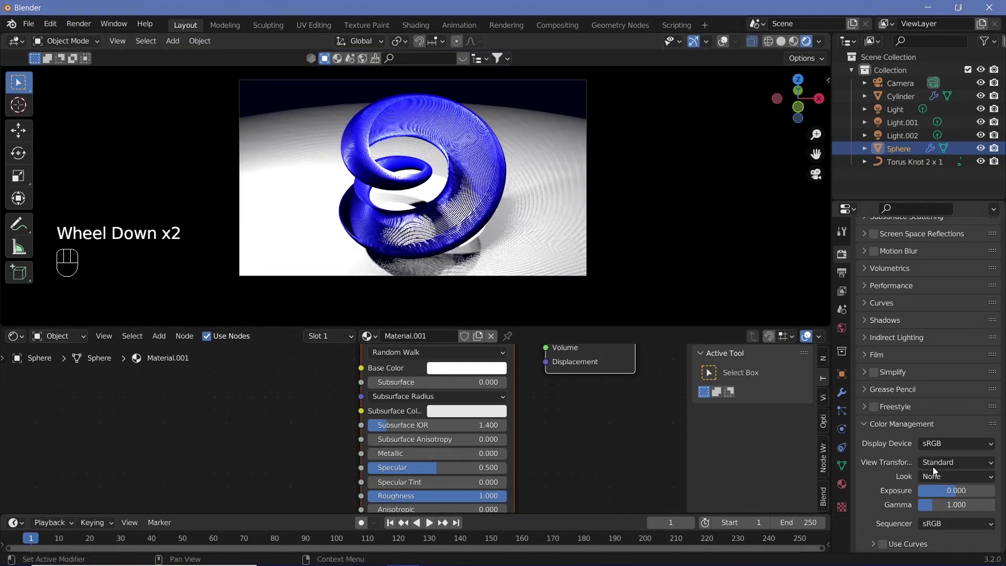
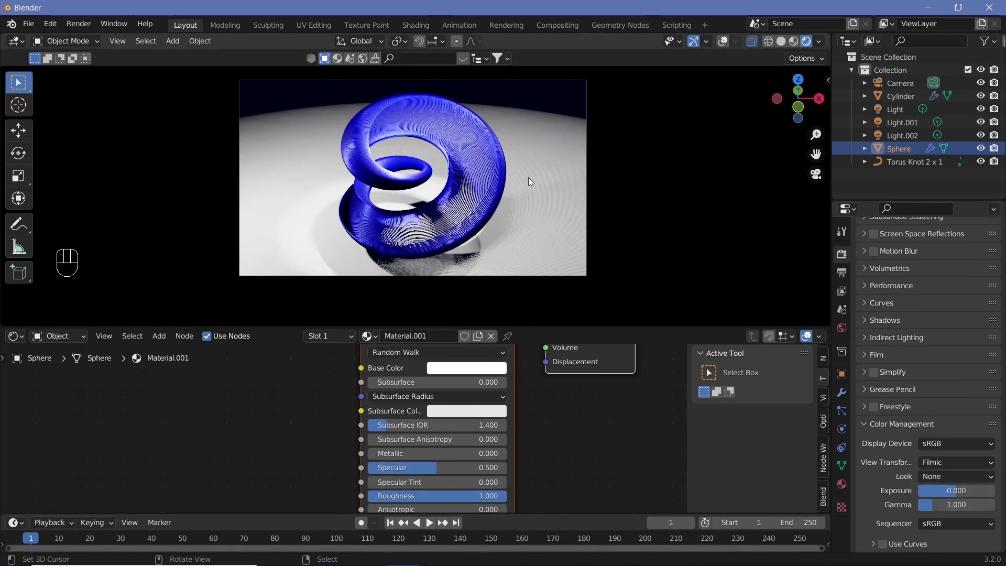
# Reposition the sphere along Y, then along Z, and confirm its new placement.
pyautogui.rightClick(530, 181)
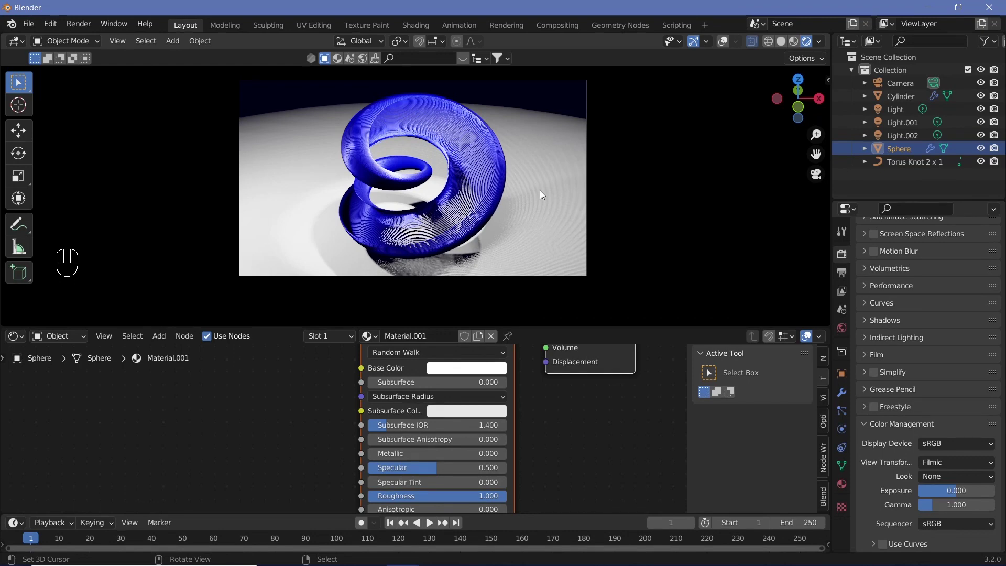
pyautogui.press('g')
pyautogui.press('y')
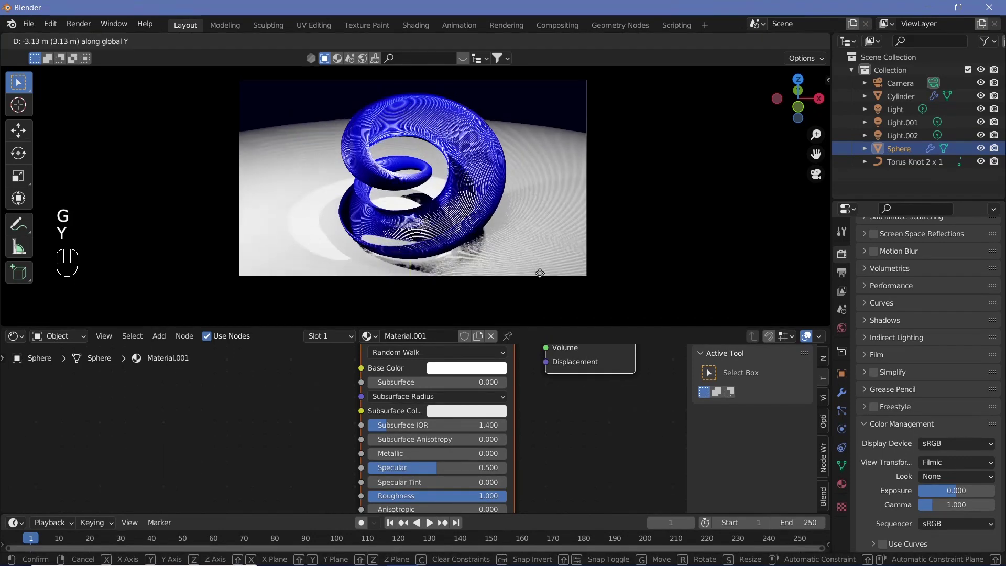
pyautogui.click(532, 164)
pyautogui.press('g')
pyautogui.press('z')
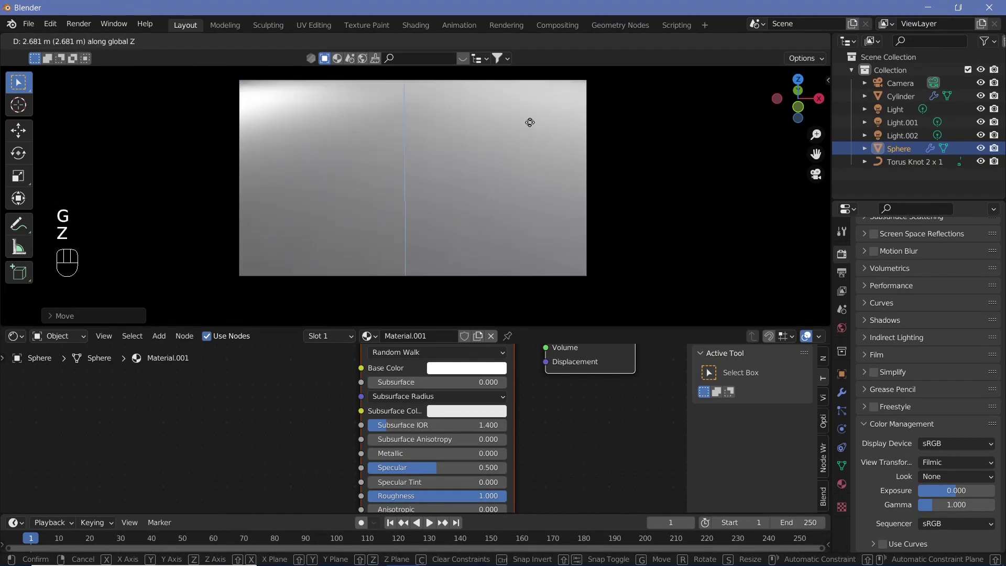
pyautogui.click(407, 305)
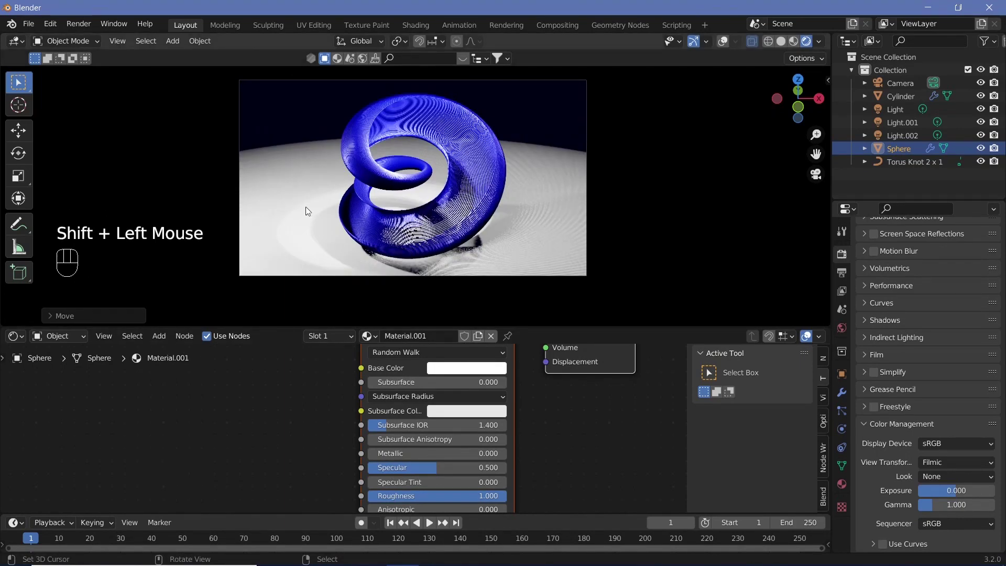
# Duplicate the original light into a fourth light, Light.003, and reset its location.
pyautogui.click(385, 214)
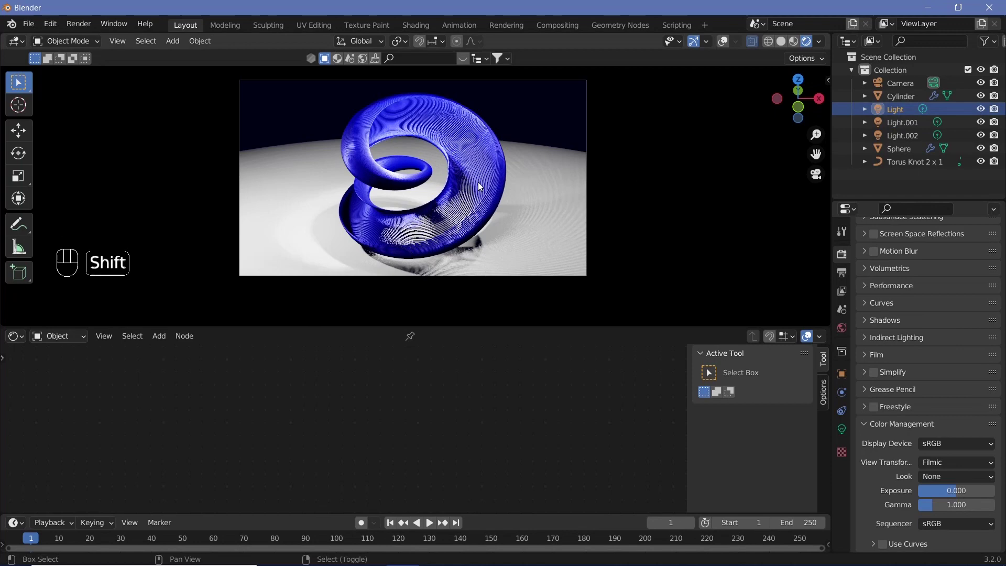
pyautogui.press('shift+d')
pyautogui.press('alt+g')
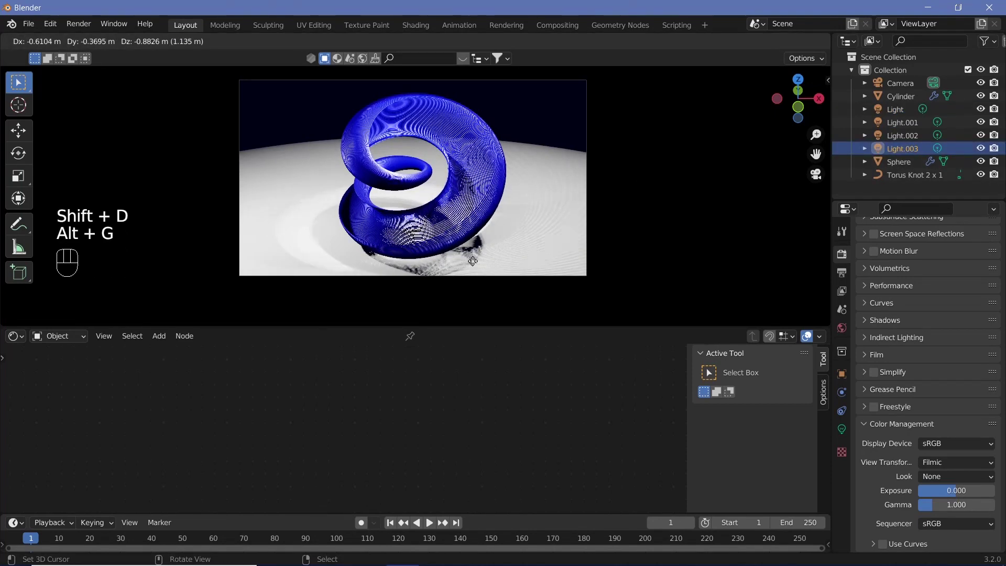
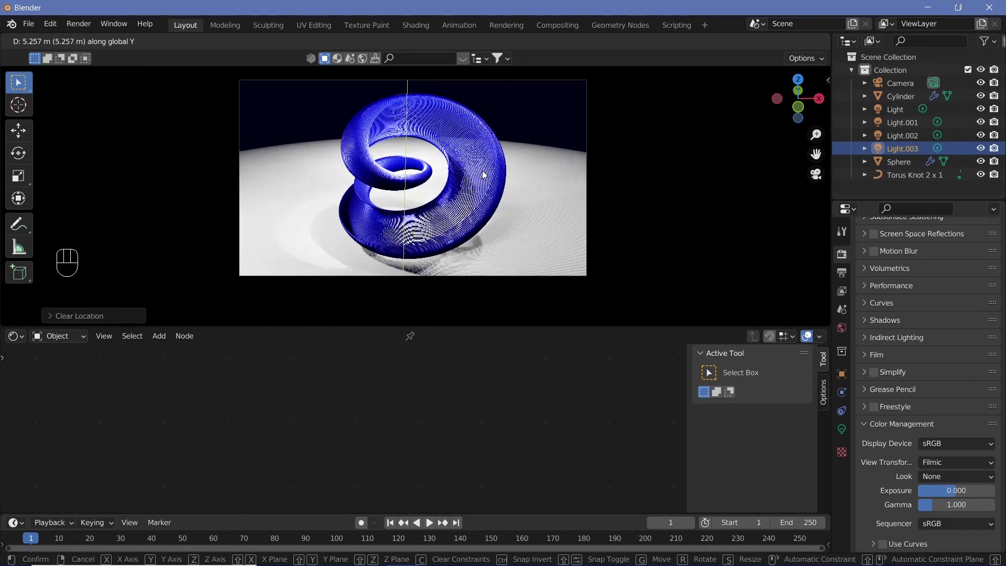
# Enable Bloom glow in the Eevee render settings after placing the new light.
pyautogui.click(725, 359)
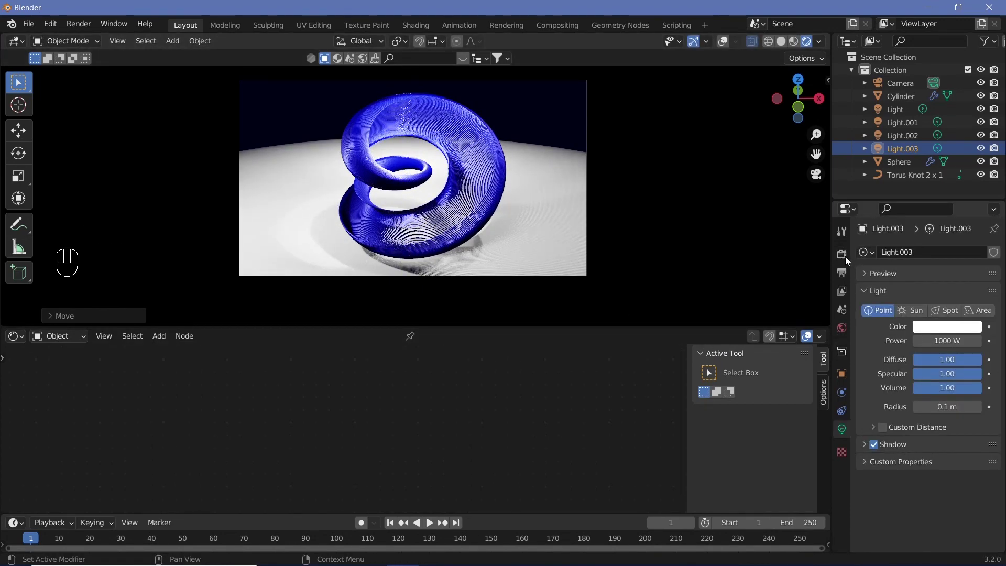
pyautogui.click(848, 261)
pyautogui.click(879, 350)
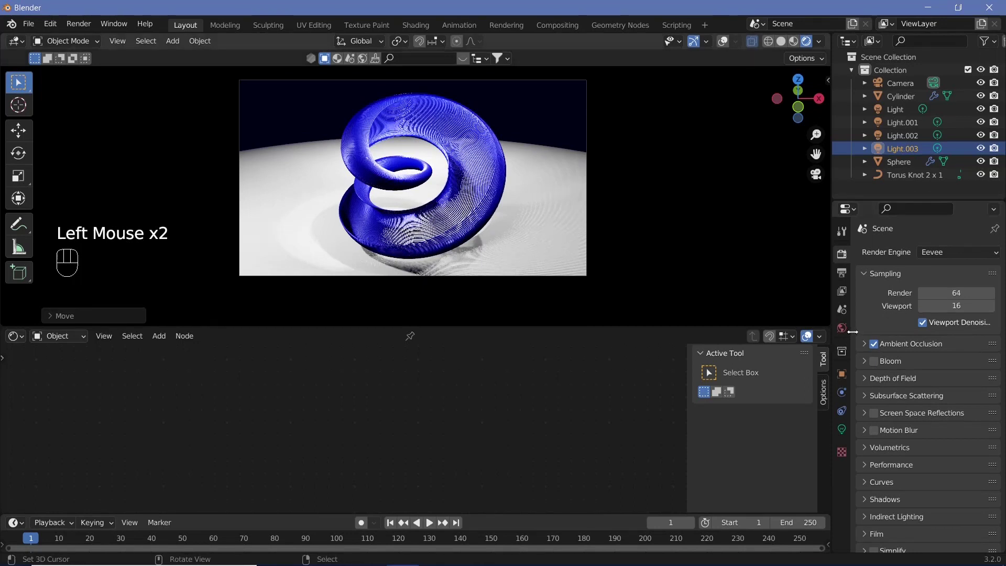
pyautogui.click(876, 365)
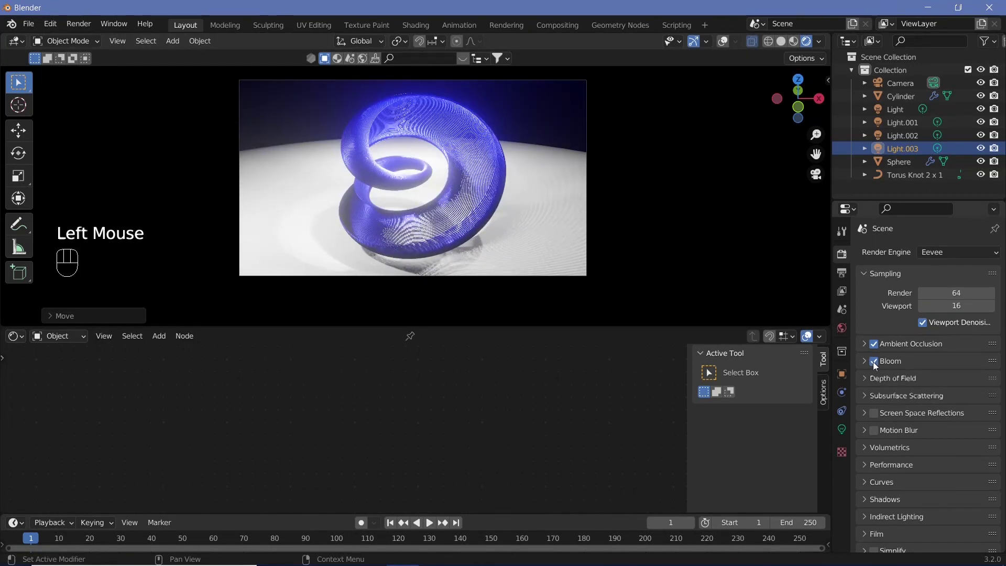
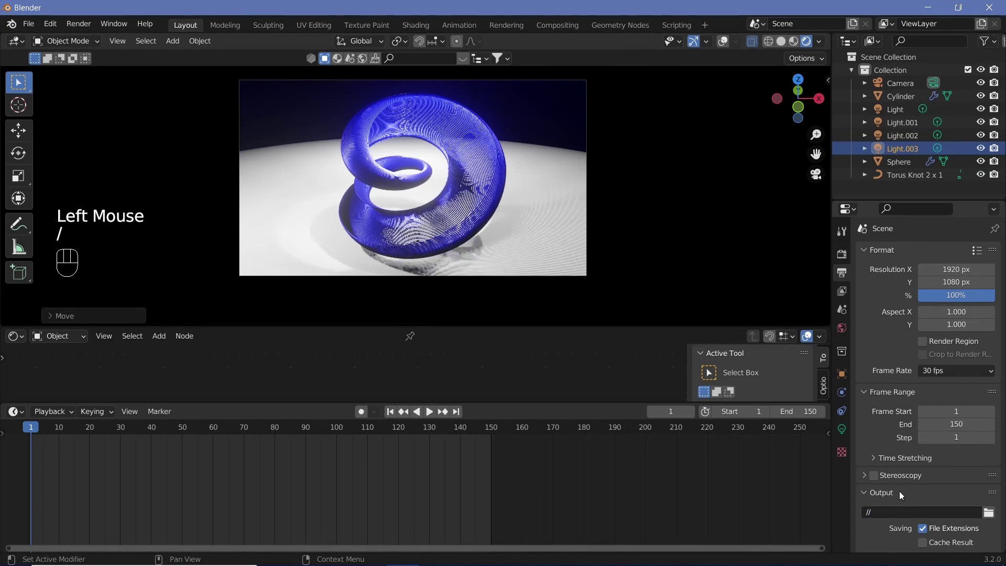
# Set output to FFmpeg video, MPEG-4 container, H.264 codec, with the animation spanning frames 1–150.
pyautogui.scroll(-3)
pyautogui.moveTo(963, 442); pyautogui.dragTo(896, 504)
pyautogui.scroll(-3)
pyautogui.click(892, 459)
pyautogui.scroll(-3)
pyautogui.moveTo(955, 444); pyautogui.dragTo(957, 503)
pyautogui.moveTo(960, 518); pyautogui.dragTo(381, 483)
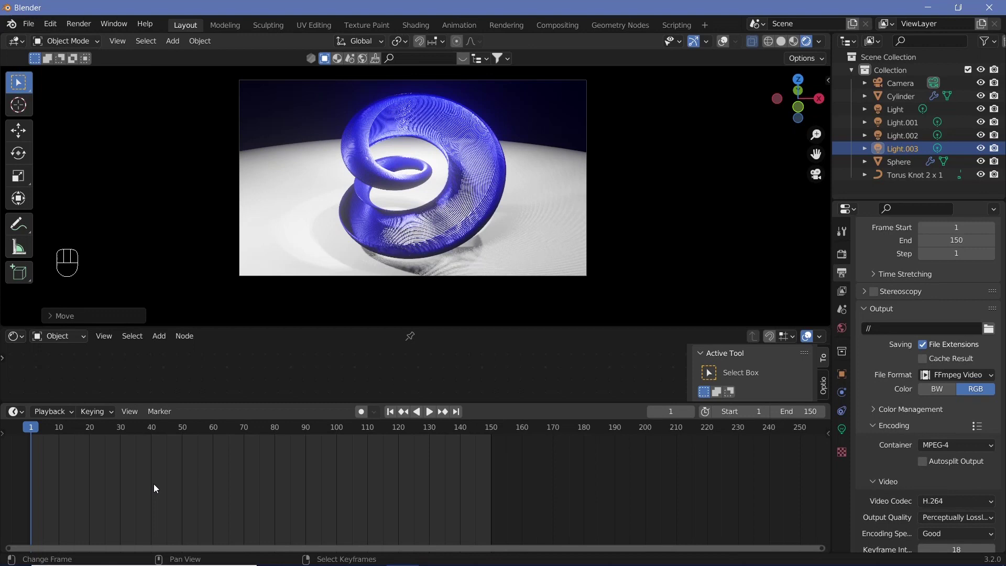
pyautogui.press('Left')
pyautogui.rightClick(466, 177)
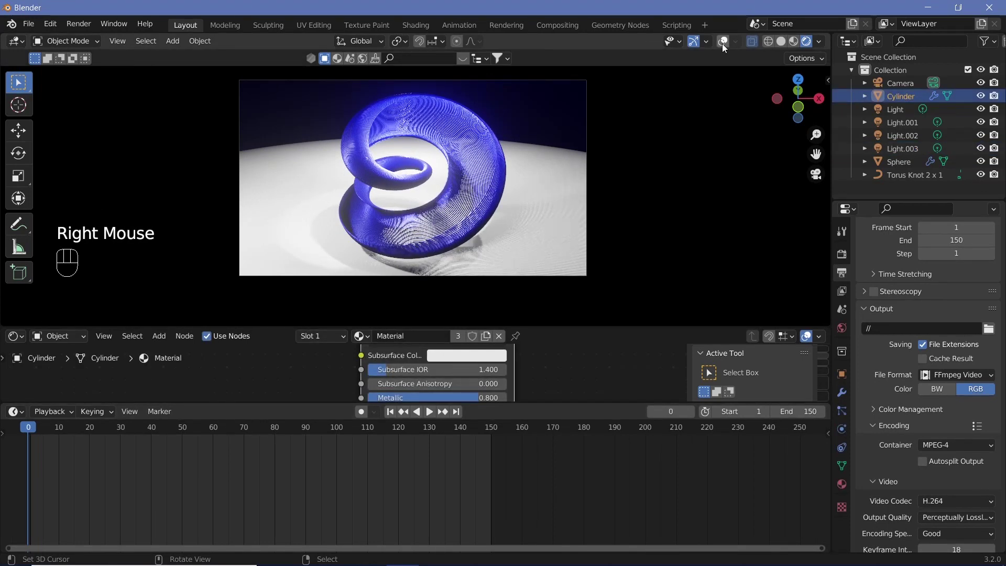
# At frame 150, rotate the Cylinder knot tube 30 degrees around the X axis.
pyautogui.click(725, 48)
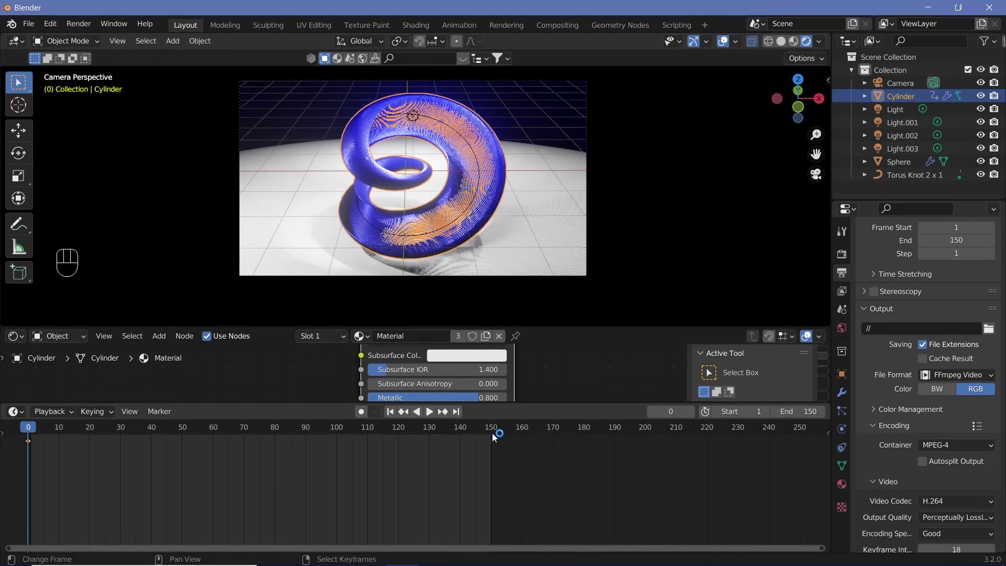
pyautogui.click(481, 176)
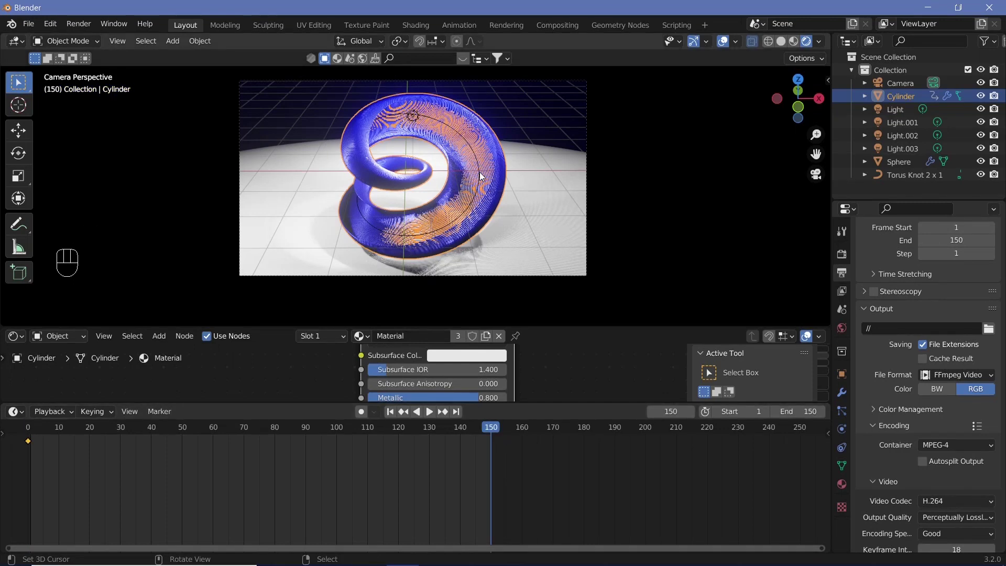
pyautogui.press('r')
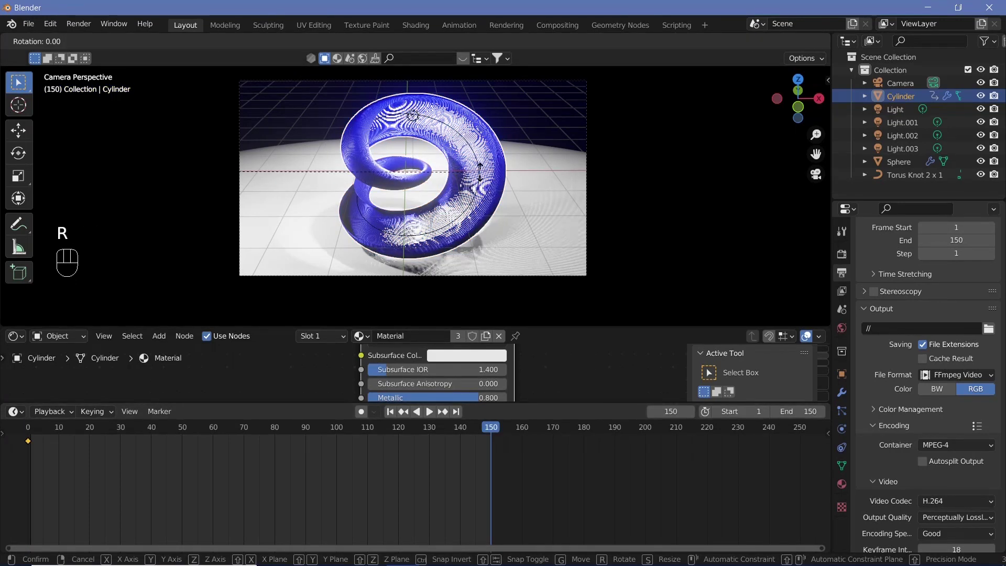
pyautogui.press('x')
pyautogui.press('3')
pyautogui.press('0')
pyautogui.press('Return')
# Insert a rotation keyframe on the Cylinder at frame 150 so it spins over the animation.
pyautogui.press('i')
pyautogui.click(49, 412)
pyautogui.click(105, 418)
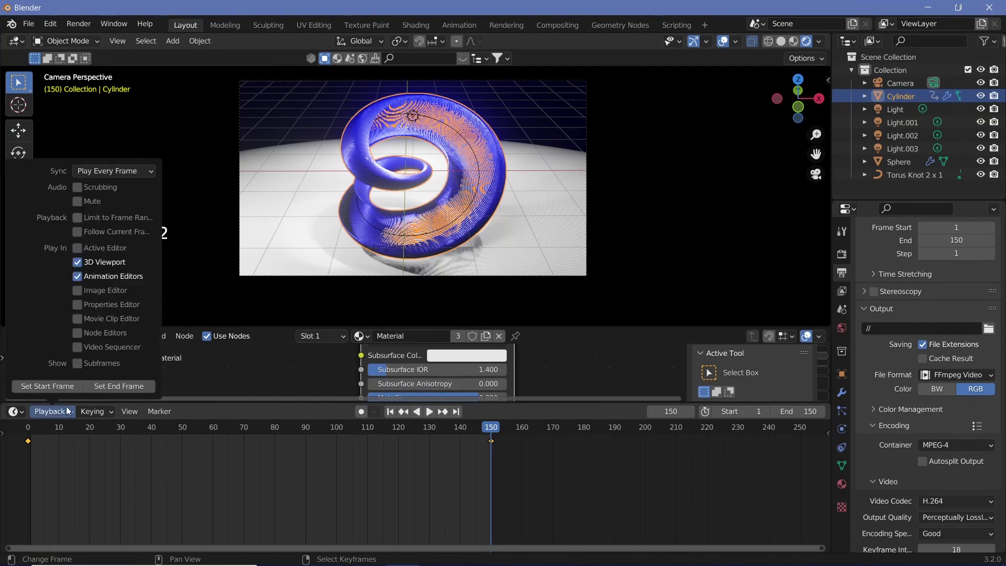
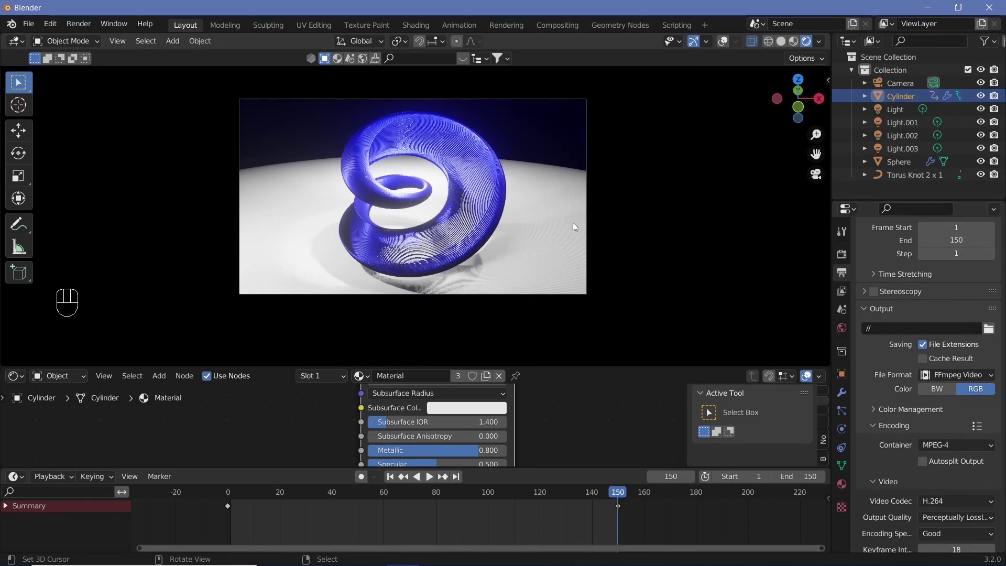
# Freely rotate the knot tube to a new pose resting on the sphere and view it through the camera.
pyautogui.press('r')
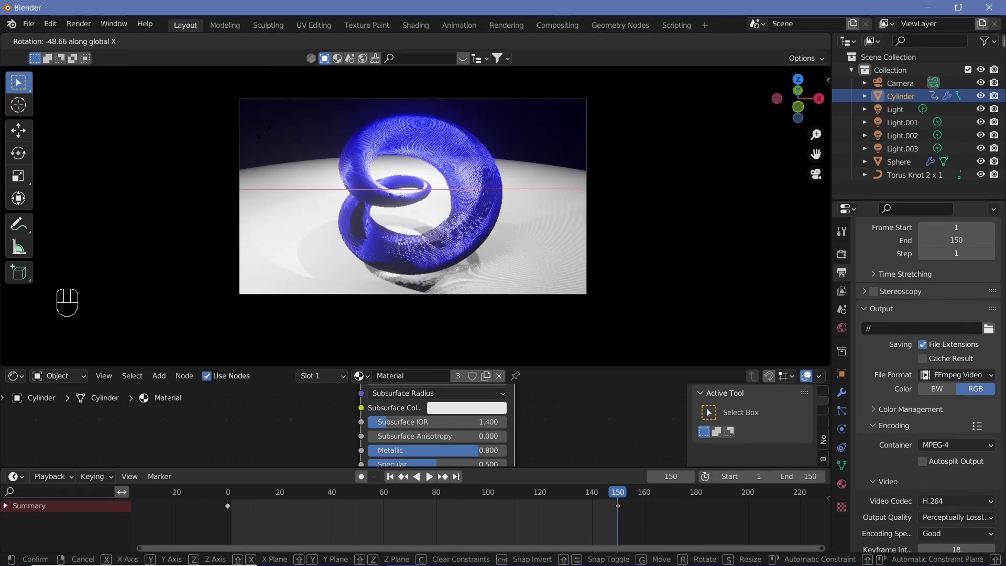
pyautogui.click(394, 143)
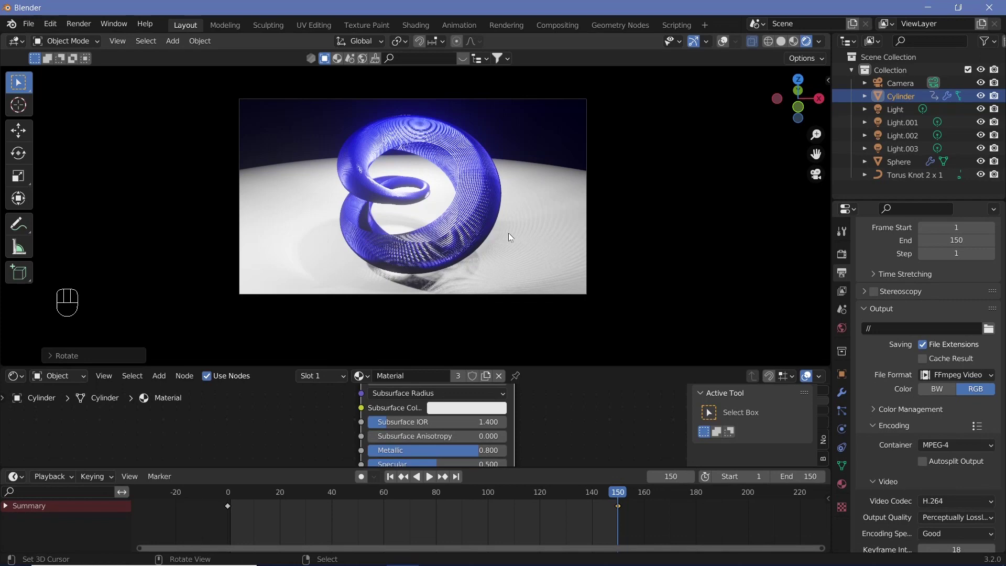
pyautogui.scroll(3)
pyautogui.scroll(-3)
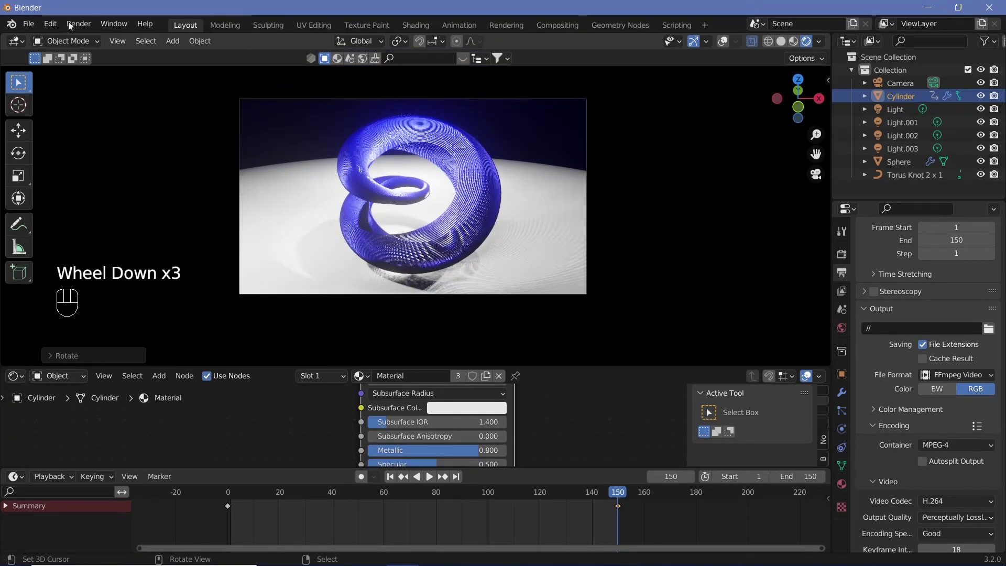
pyautogui.moveTo(74, 27); pyautogui.dragTo(533, 278)
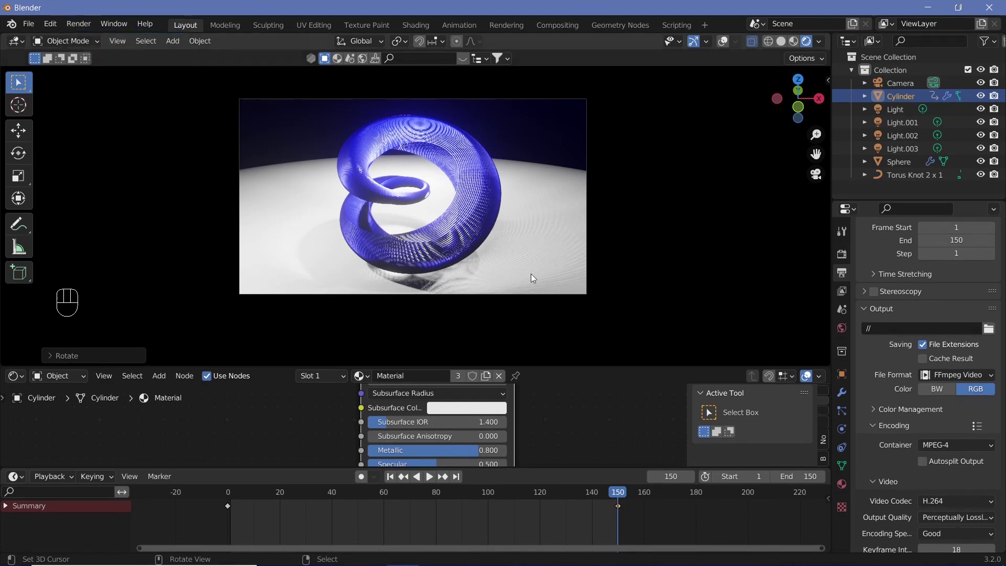